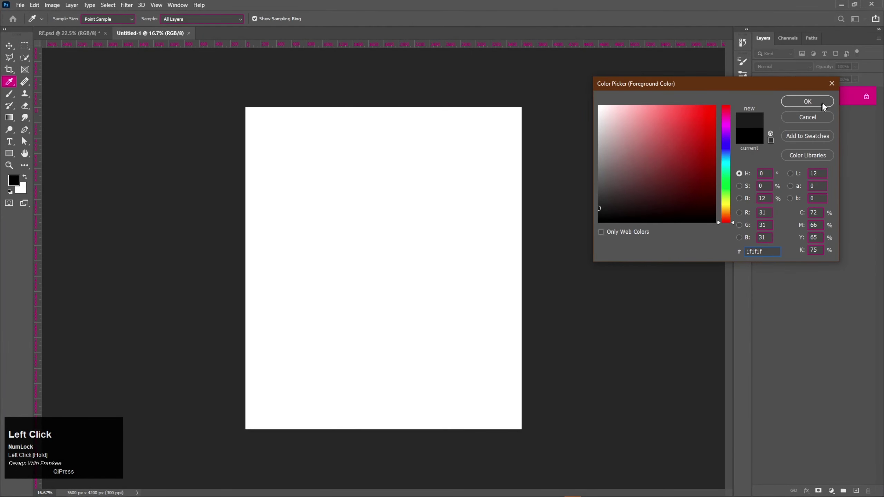
# Fill the Background layer with dark grey #1f1f1f and fit the poster in view after placing the angel image
pyautogui.press('alt+BackSpace')
pyautogui.press('ctrl+0')
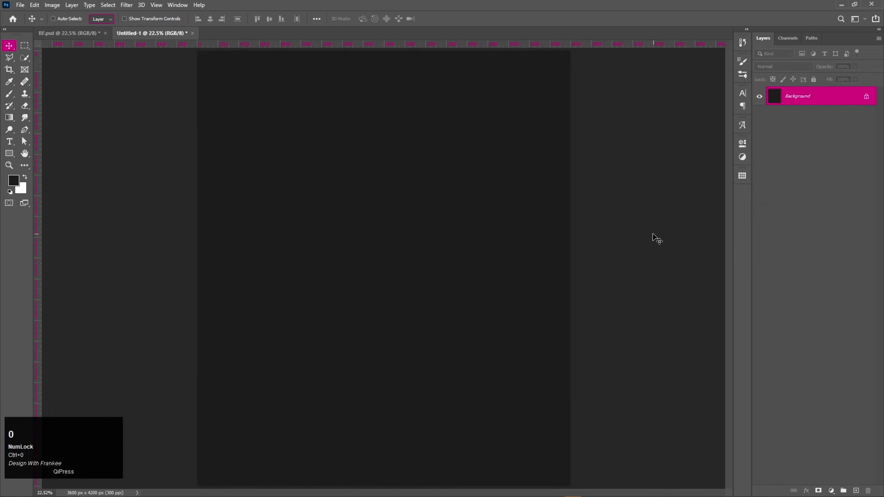
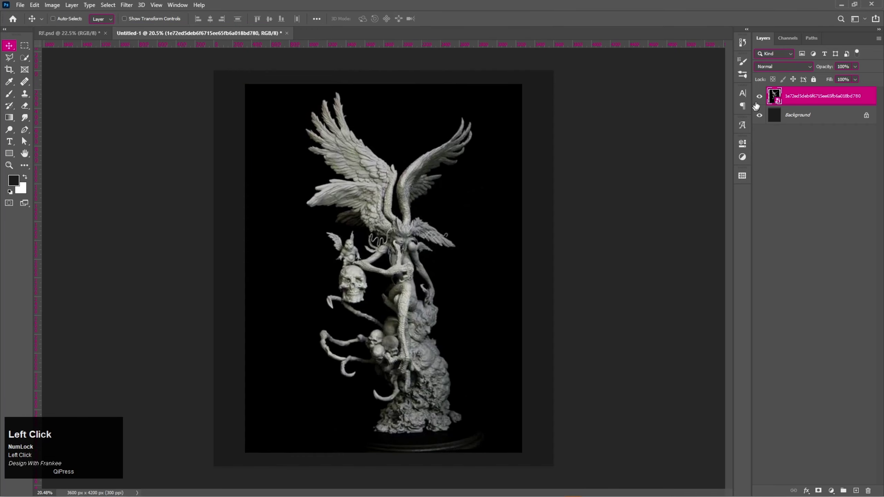
pyautogui.press('ctrl+0')
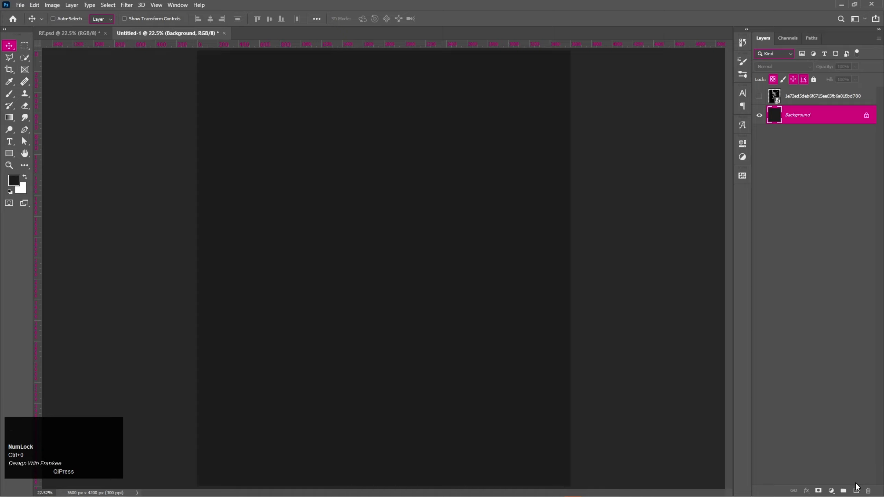
# Draw a tall unfilled rectangle with a white 20 px stroke in the lower middle and add an empty layer
pyautogui.moveTo(858, 488); pyautogui.dragTo(623, 205)
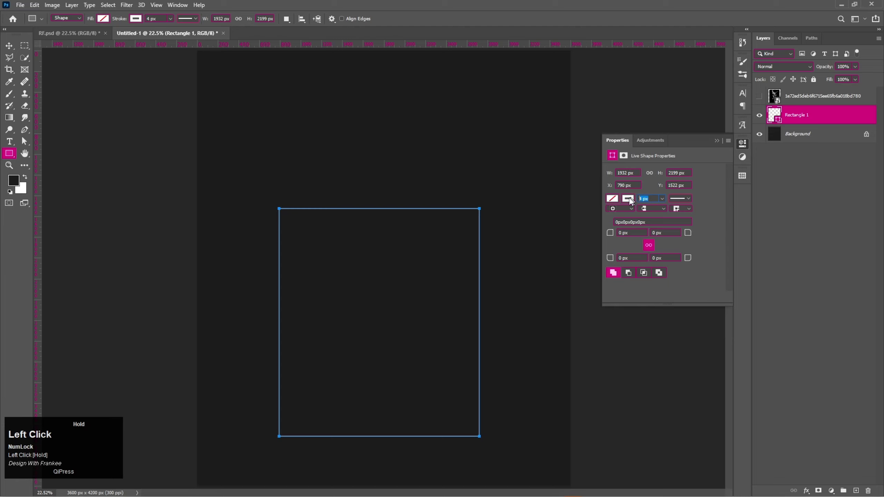
pyautogui.write('20')
pyautogui.press('Return')
pyautogui.moveTo(719, 146); pyautogui.dragTo(854, 426)
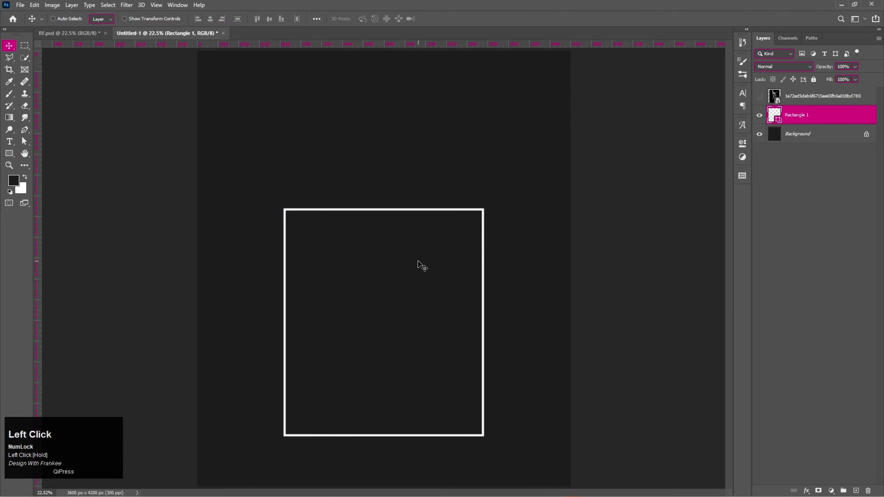
pyautogui.click(859, 487)
# Draw a circle over the rectangle's top with a white 20 px stroke and no fill
pyautogui.rightClick(13, 158)
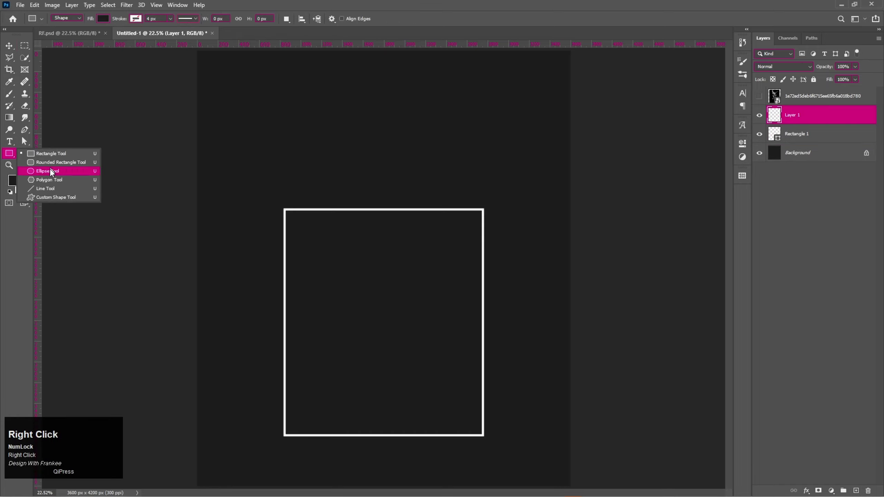
pyautogui.moveTo(53, 173); pyautogui.dragTo(620, 215)
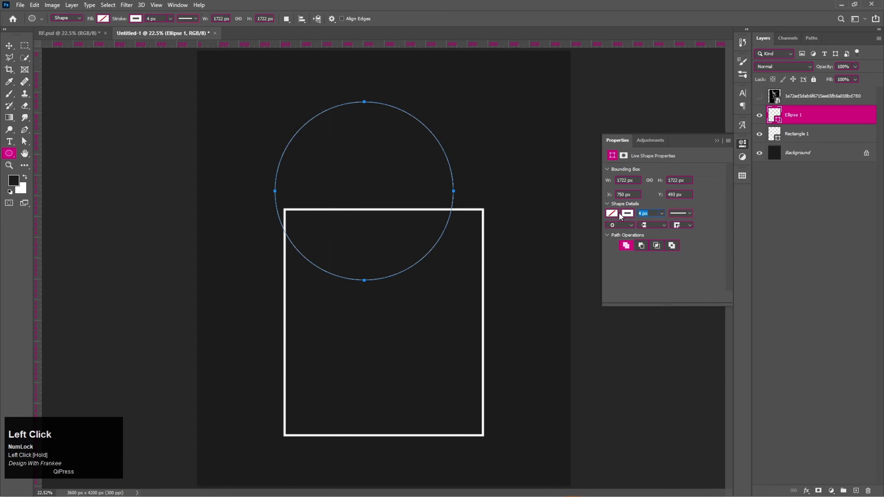
pyautogui.write('20')
pyautogui.press('Return')
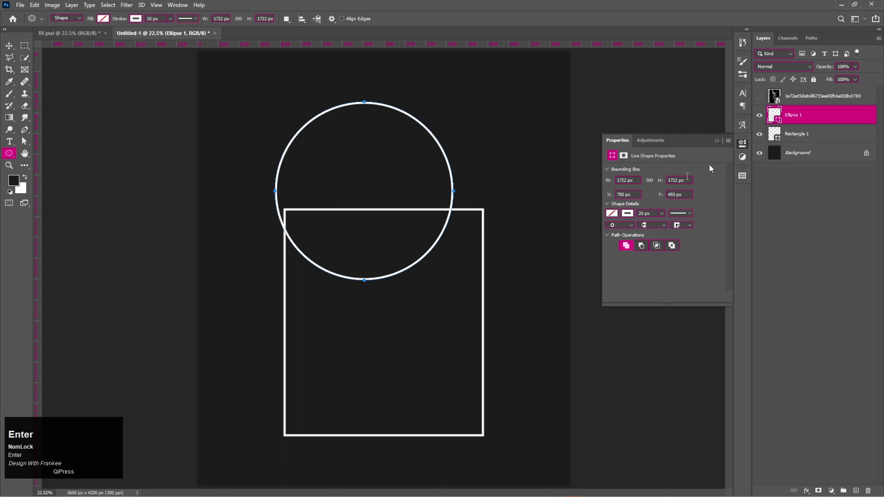
pyautogui.click(722, 145)
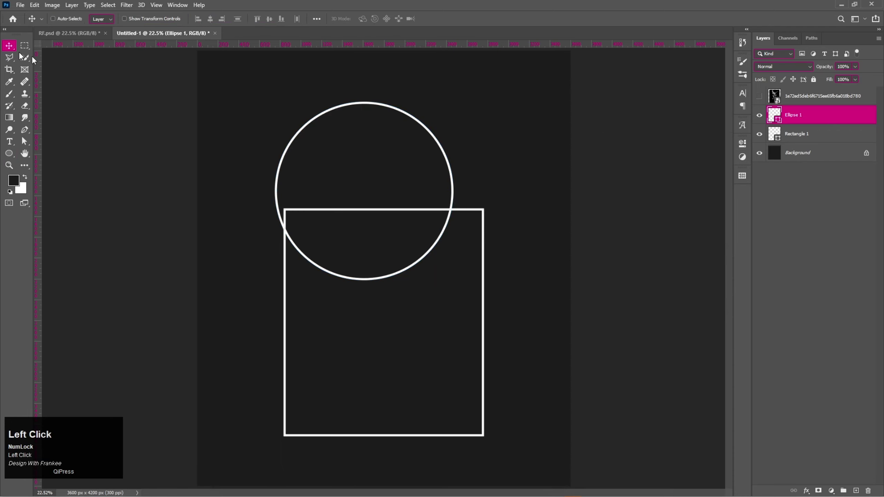
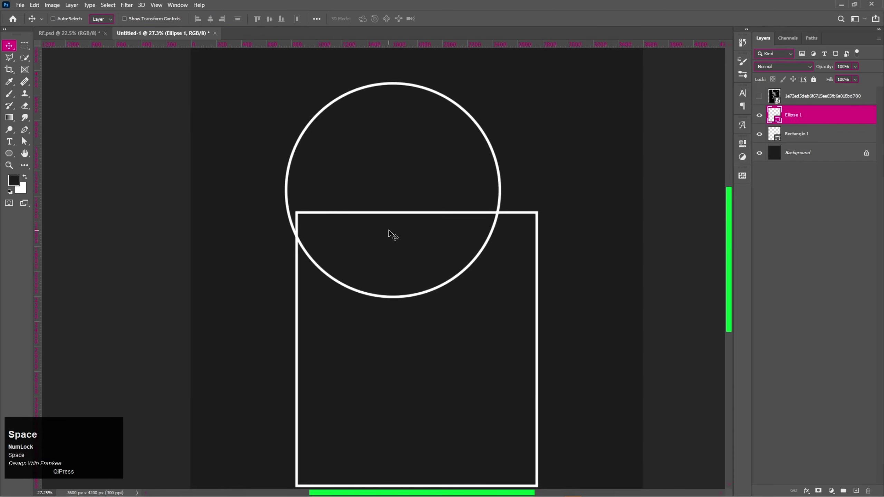
# Free Transform the circle to match the rectangle's width, centred on its top edge
pyautogui.press('ctrl+t')
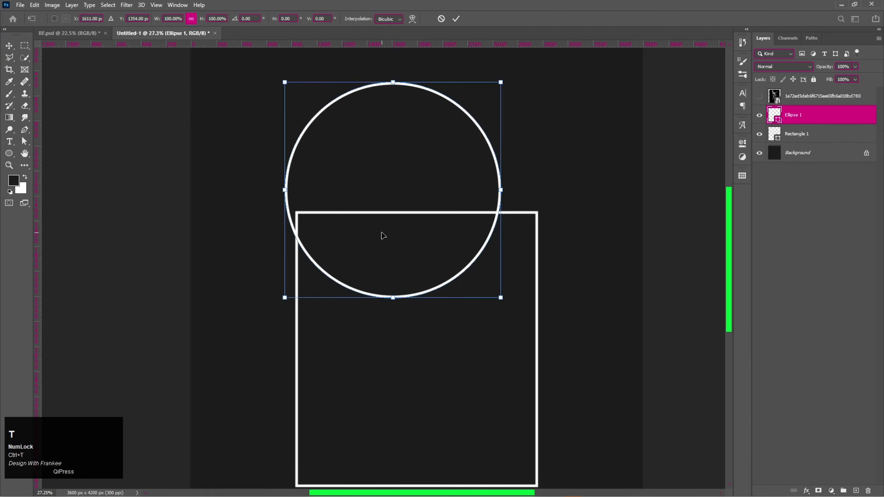
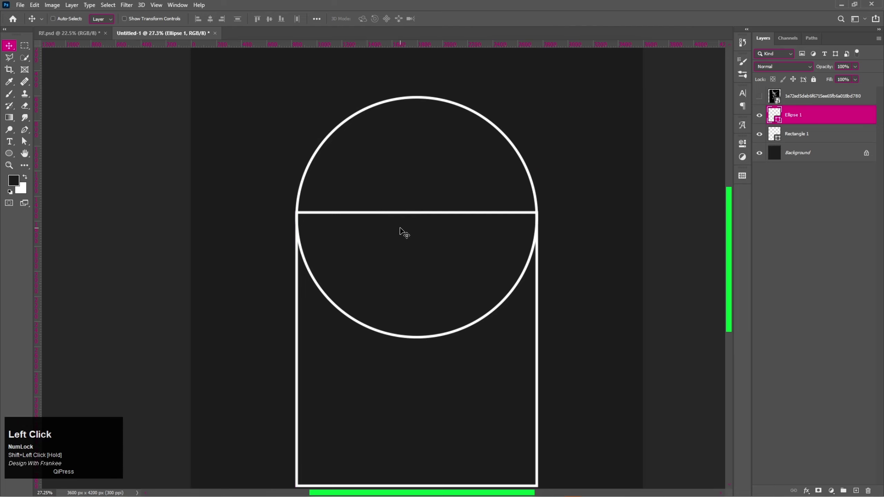
pyautogui.scroll(3)
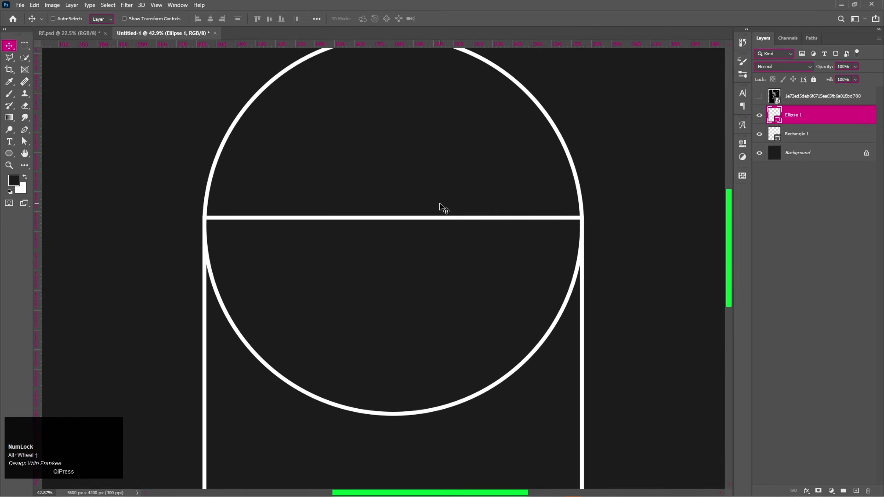
pyautogui.scroll(3)
pyautogui.moveTo(447, 210); pyautogui.dragTo(513, 233)
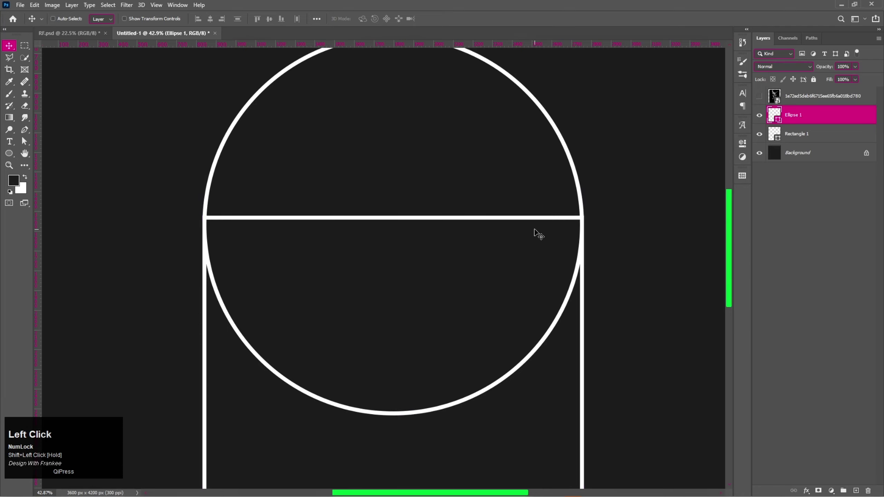
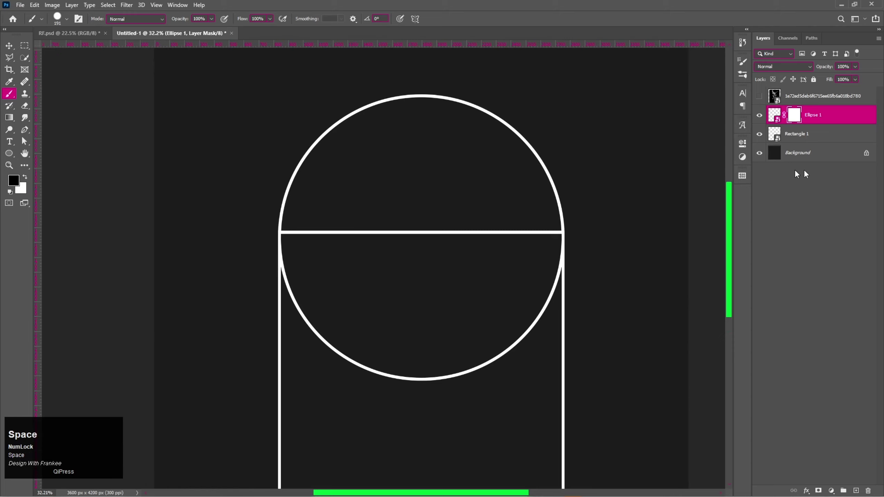
# Add a layer mask to Ellipse 1 to start hiding the circle's lower half
pyautogui.click(761, 117)
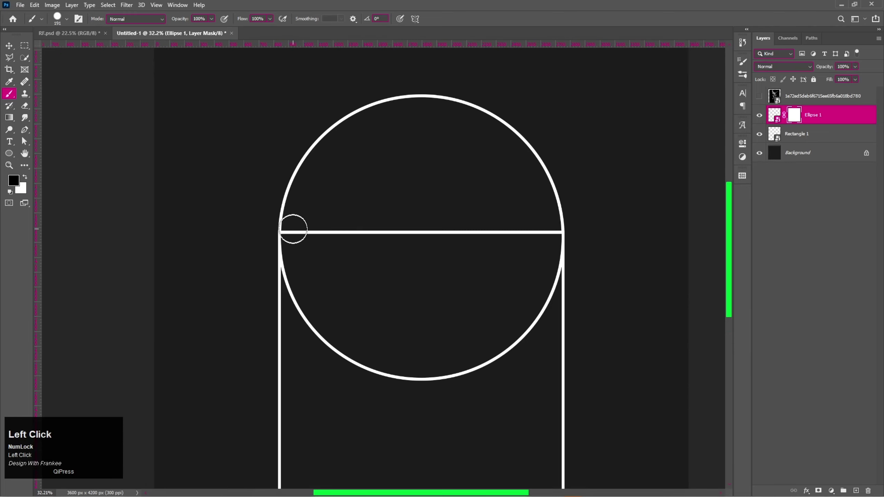
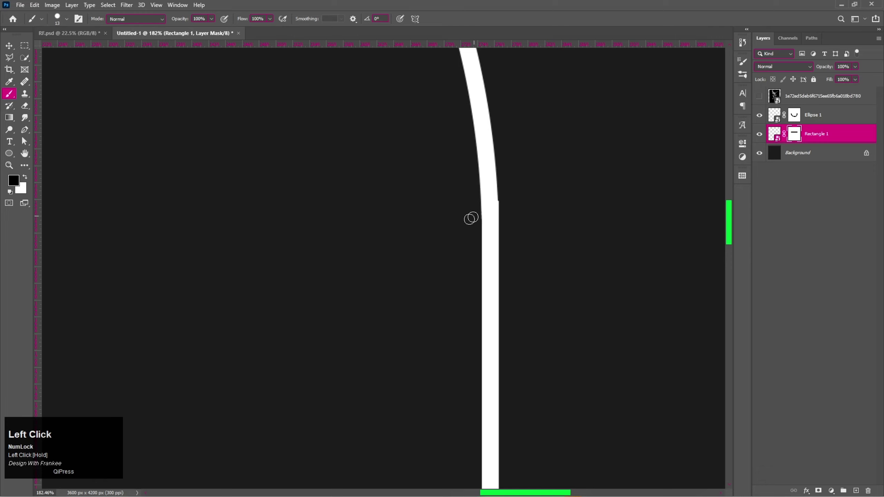
# Group the circle and rectangle layers and rename the group Frame
pyautogui.press('v')
pyautogui.press('ctrl+0')
pyautogui.click(840, 117)
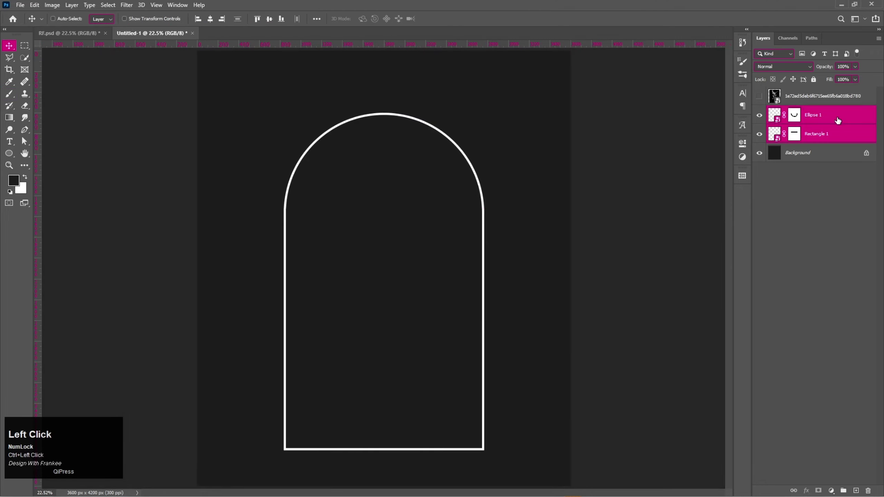
pyautogui.press('ctrl+g')
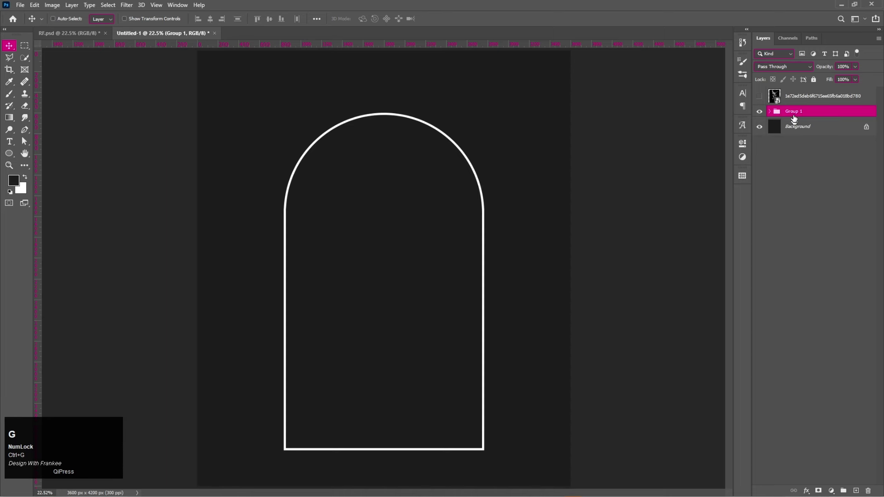
pyautogui.click(792, 112)
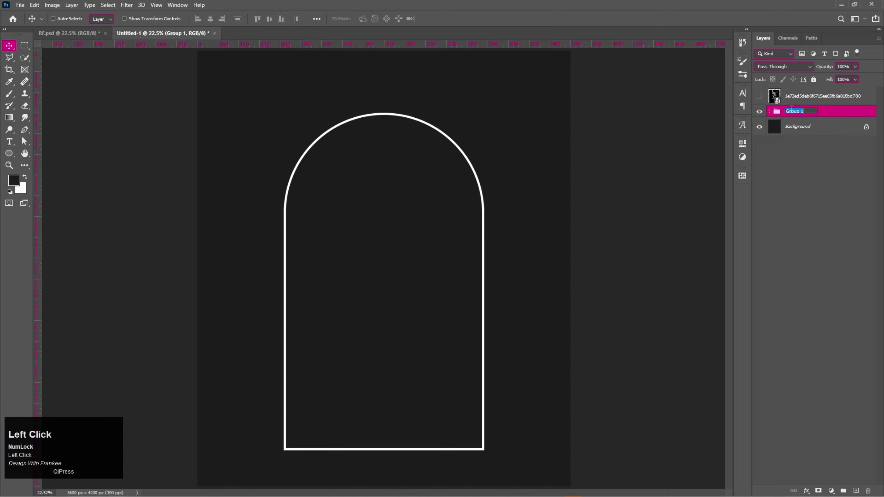
pyautogui.write('raraml')
pyautogui.press('BackSpace')
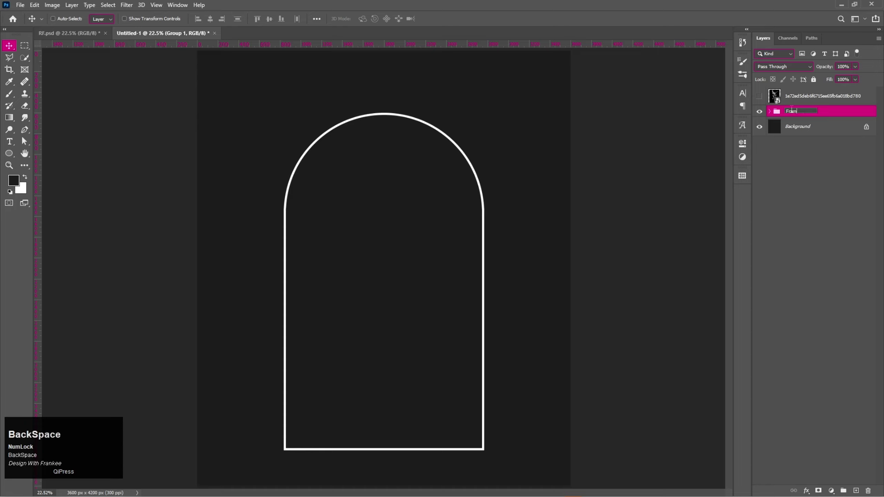
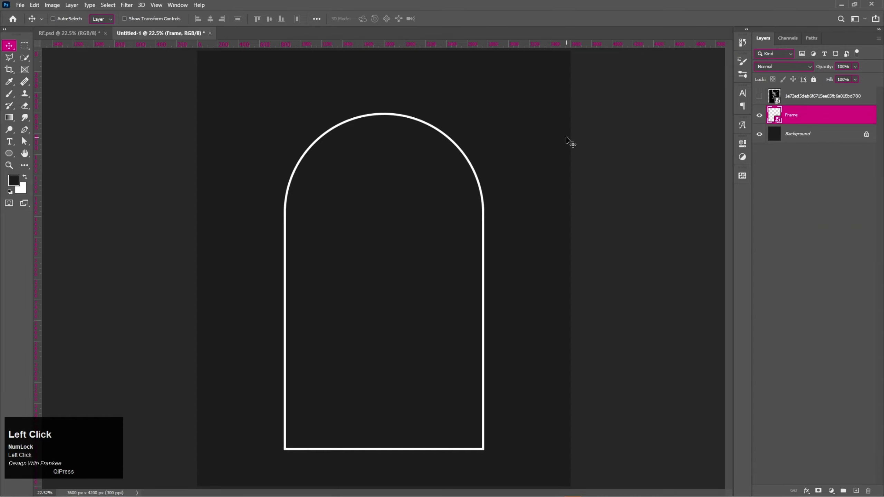
# Start a Free Transform on the Frame arch to make it slightly narrower
pyautogui.press('v')
pyautogui.press('ctrl+t')
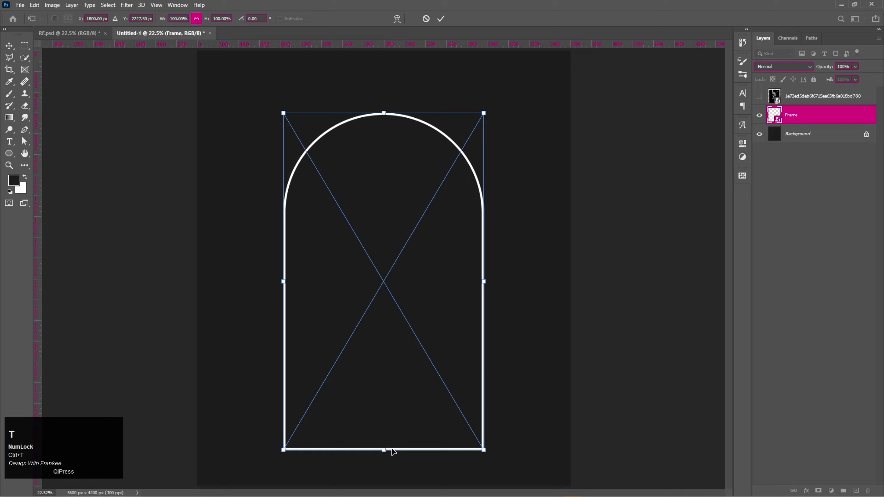
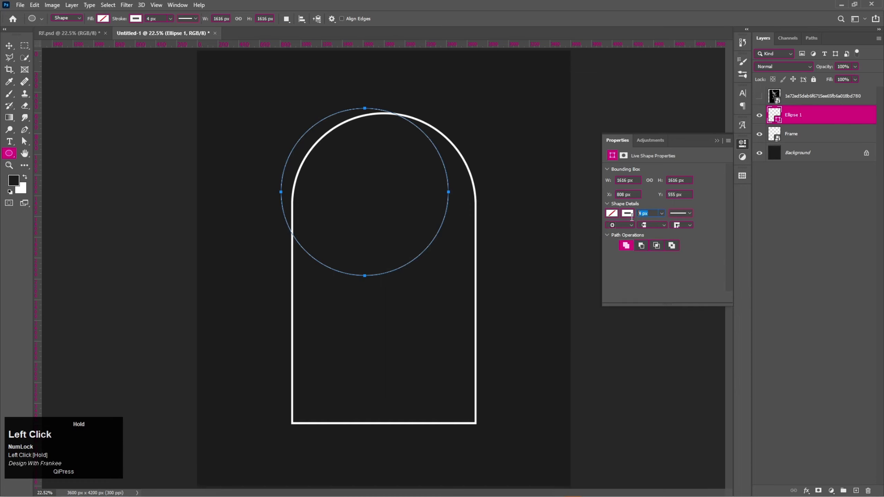
# Give the new circle a white 10 px stroke and move and scale it inside the arch top
pyautogui.write('10')
pyautogui.press('Return')
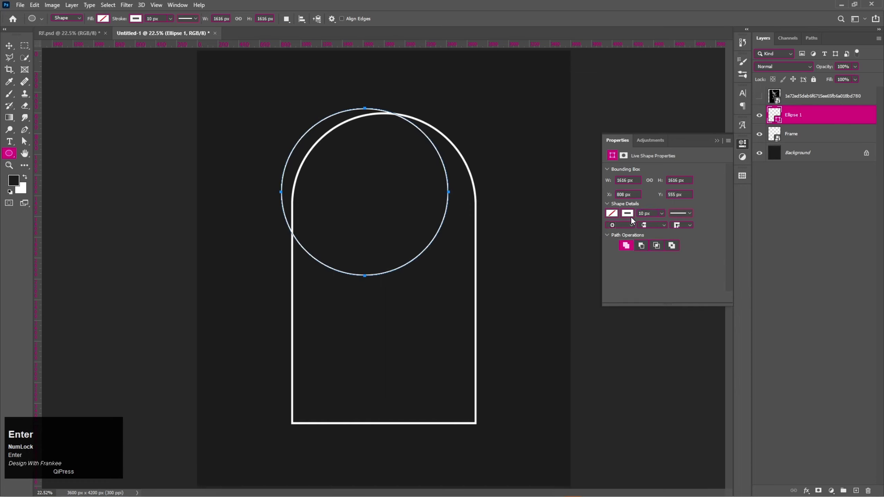
pyautogui.moveTo(720, 146); pyautogui.dragTo(332, 205)
pyautogui.press('ctrl+t')
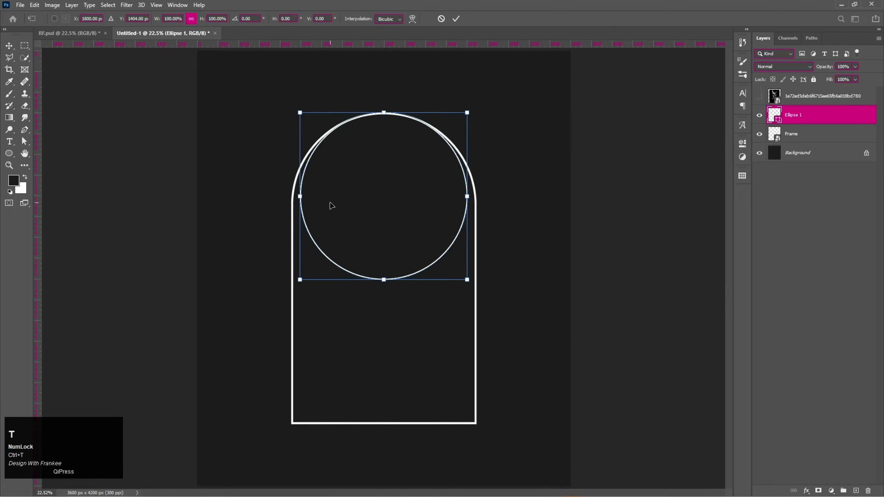
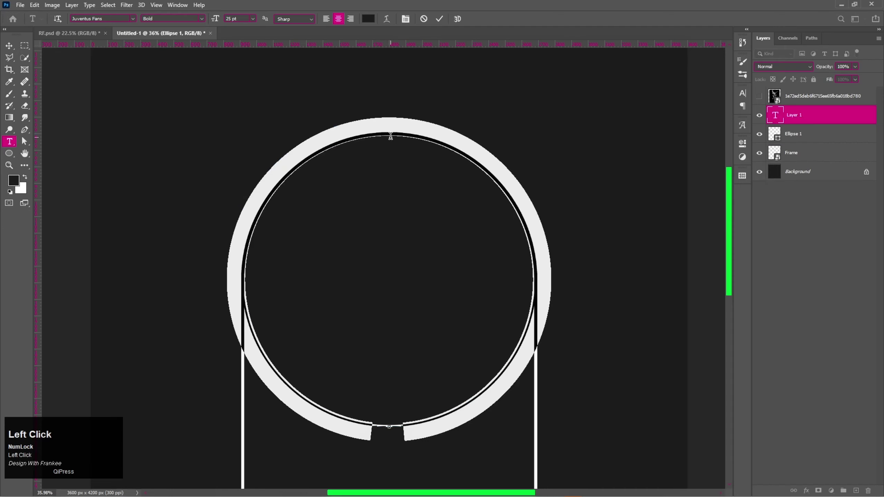
# Clear the oversized text on the circle path and choose white for the new REVENGE lettering
pyautogui.press('shift+r')
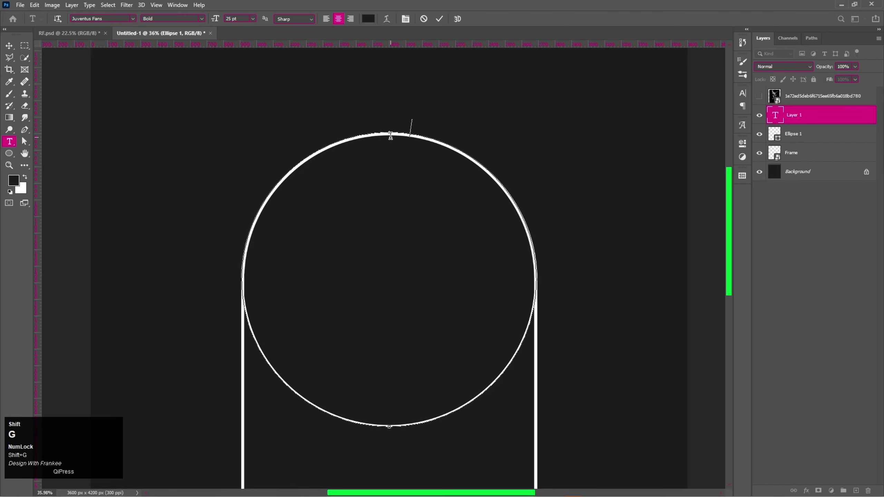
pyautogui.press('ctrl+a')
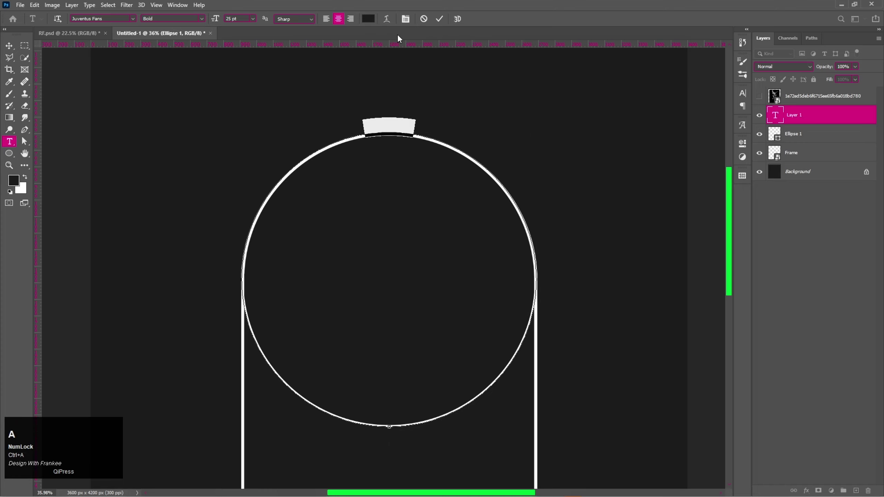
pyautogui.click(373, 20)
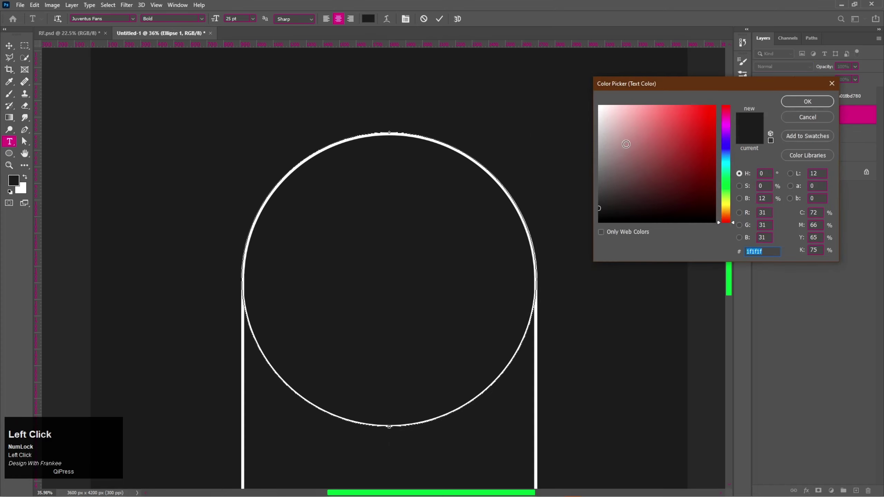
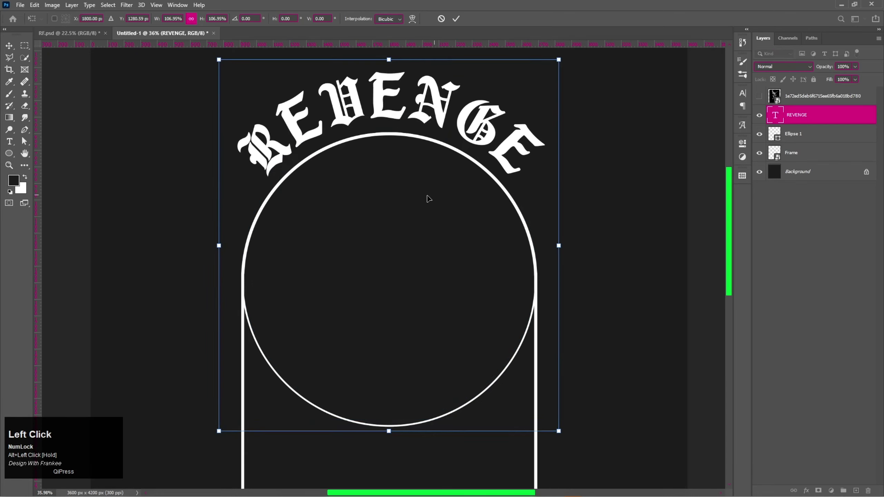
# Hide the full Ellipse 1 circle and enlarge the REVENGE text with Free Transform
pyautogui.moveTo(407, 200); pyautogui.dragTo(407, 206)
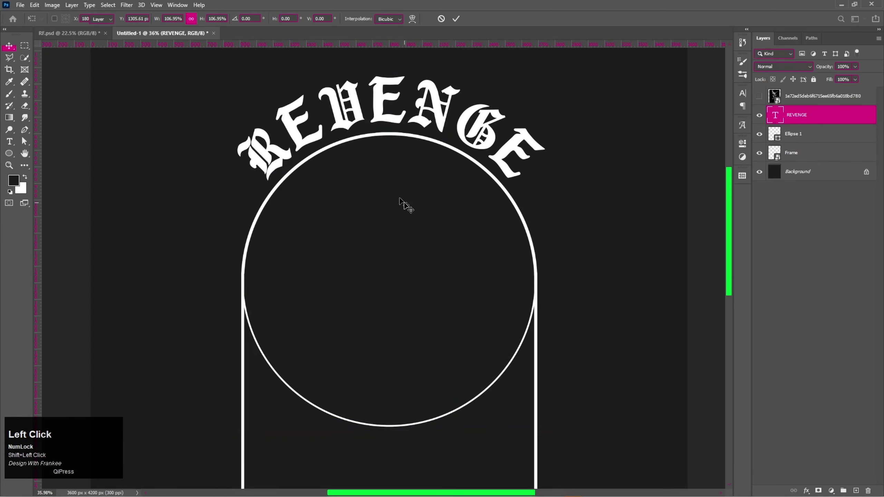
pyautogui.press('ctrl+0')
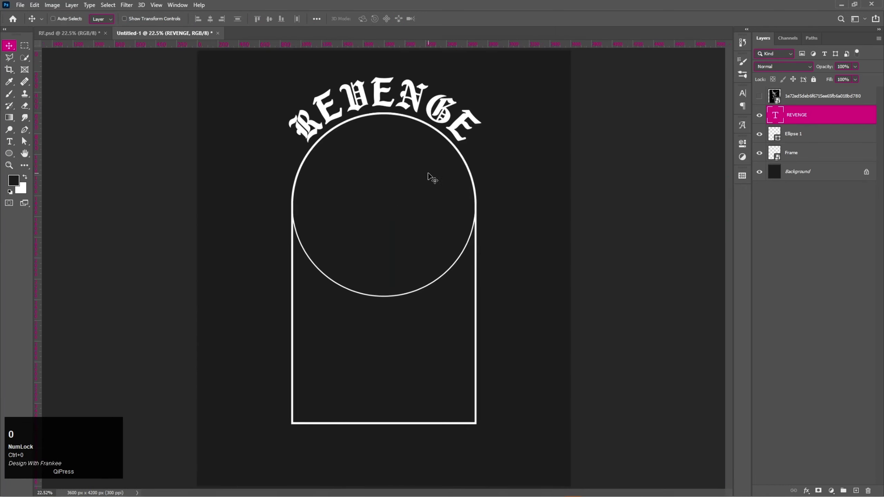
pyautogui.click(761, 135)
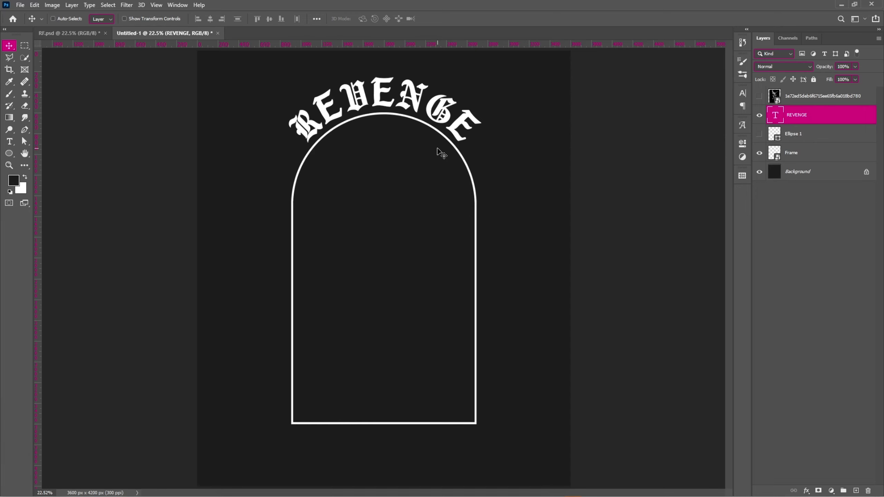
pyautogui.press('ctrl+Num_Lock')
pyautogui.click(439, 151)
pyautogui.press('ctrl+t')
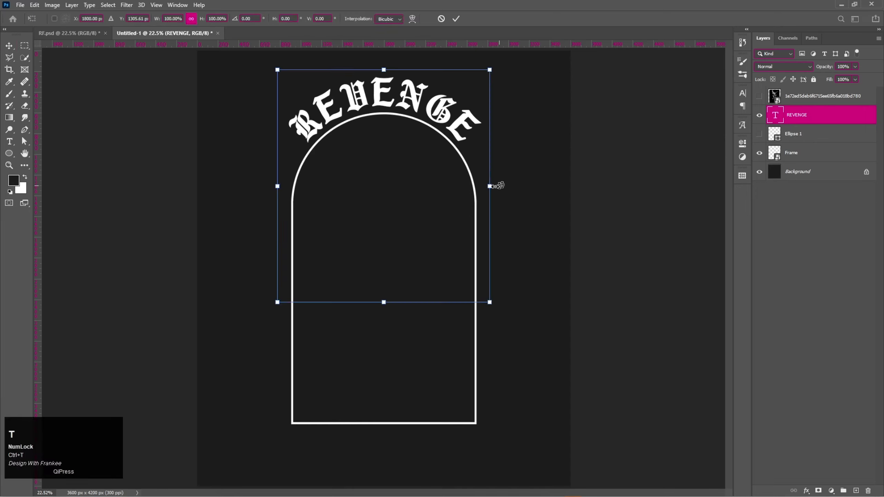
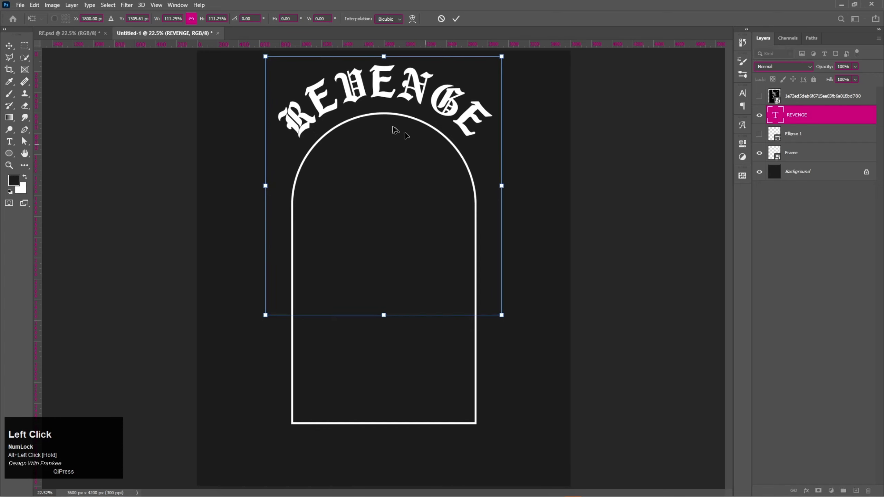
pyautogui.moveTo(384, 125); pyautogui.dragTo(383, 130)
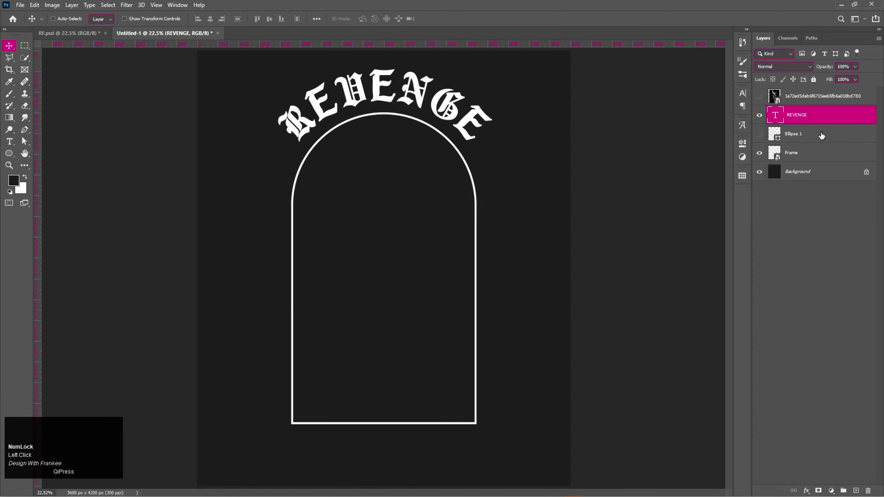
# Move Ellipse 1 below Frame and select Frame with REVENGE to centre them together
pyautogui.moveTo(823, 134); pyautogui.dragTo(804, 122)
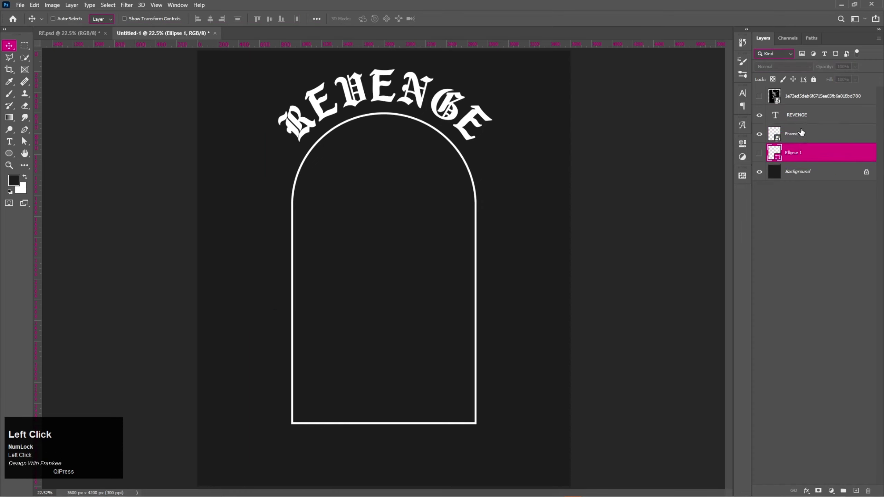
pyautogui.click(805, 122)
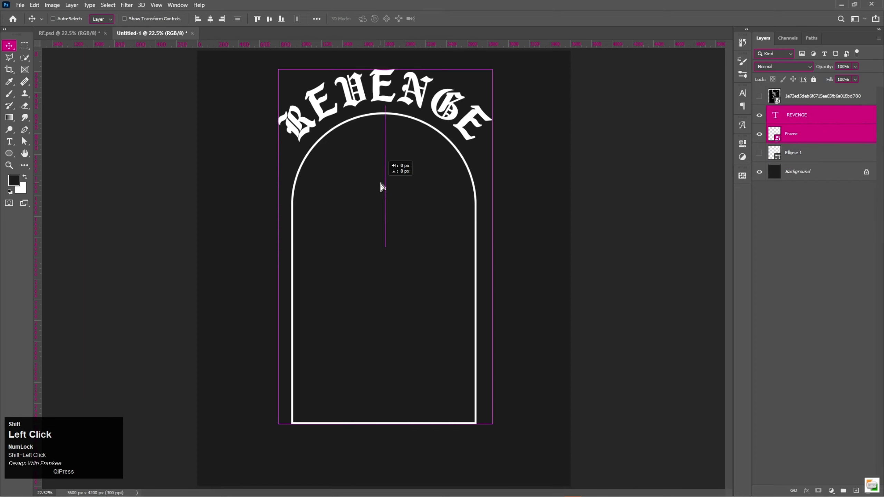
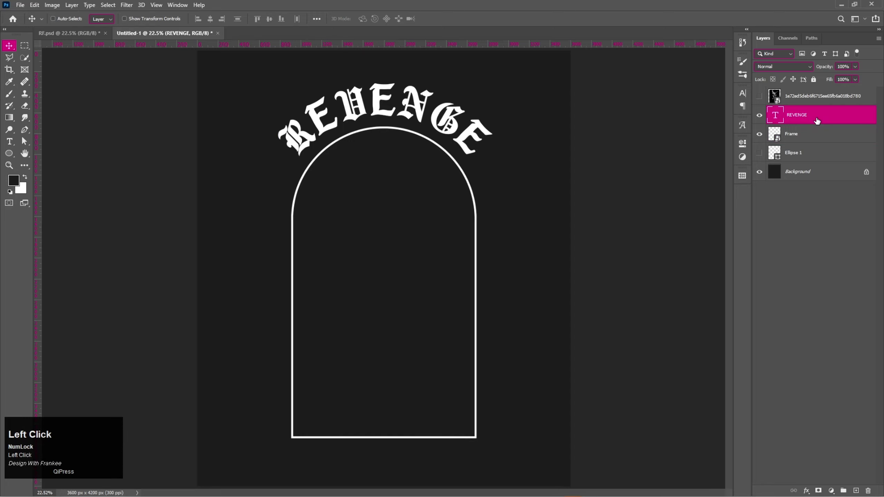
# In REVENGE's Blending Options set Fill Opacity to 0 so the lettering is hollow
pyautogui.rightClick(818, 116)
pyautogui.click(786, 96)
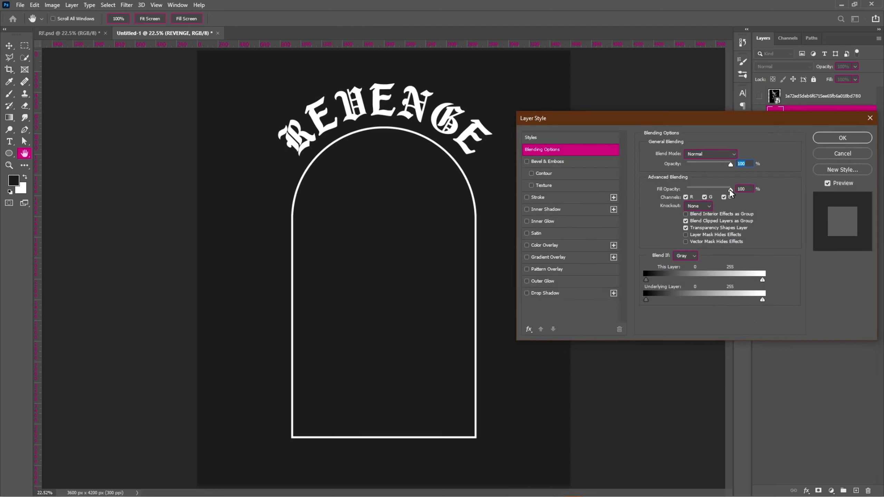
pyautogui.moveTo(734, 194); pyautogui.dragTo(508, 184)
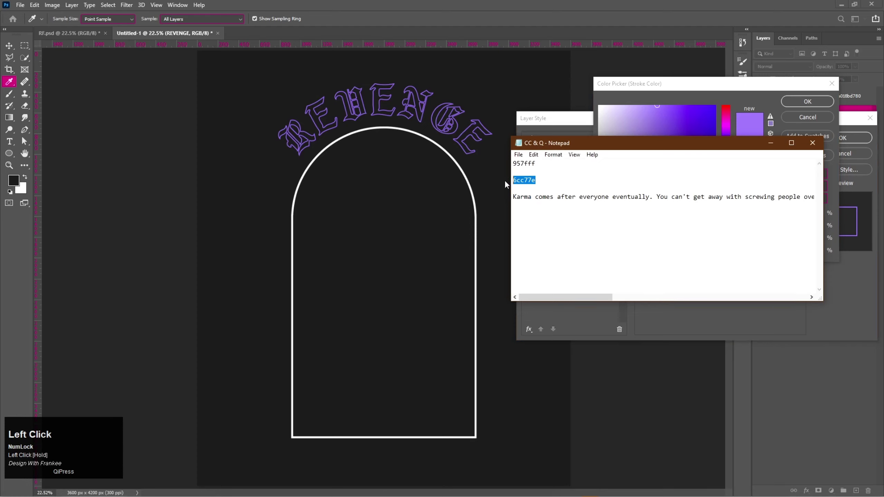
# Add an Outside stroke in green #6cc77e, 13 px, and apply the style to REVENGE
pyautogui.press('ctrl+c')
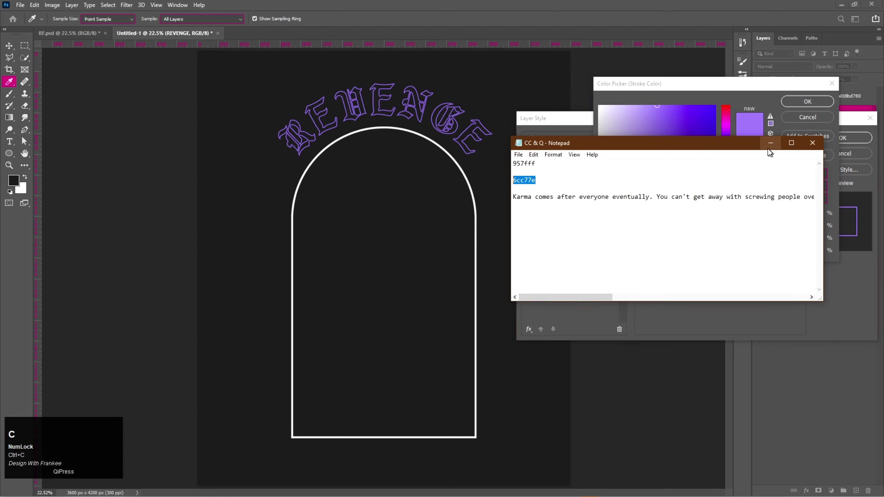
pyautogui.click(772, 152)
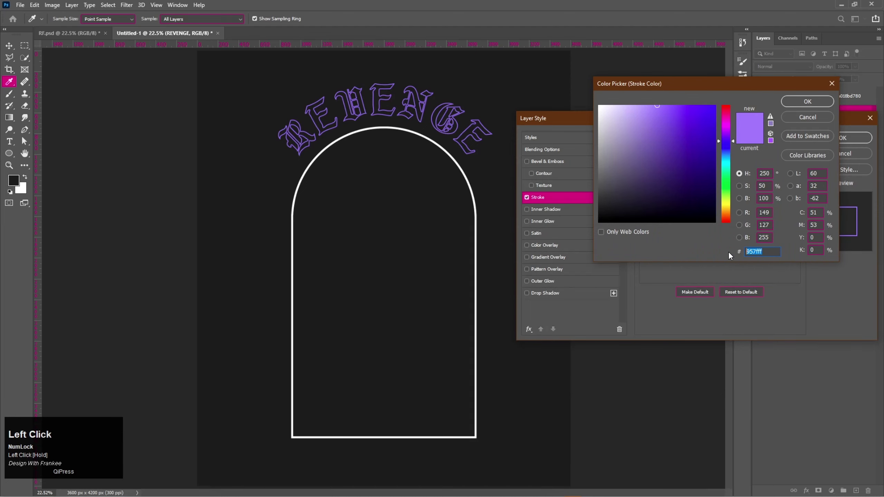
pyautogui.press('ctrl+v')
pyautogui.press('Return')
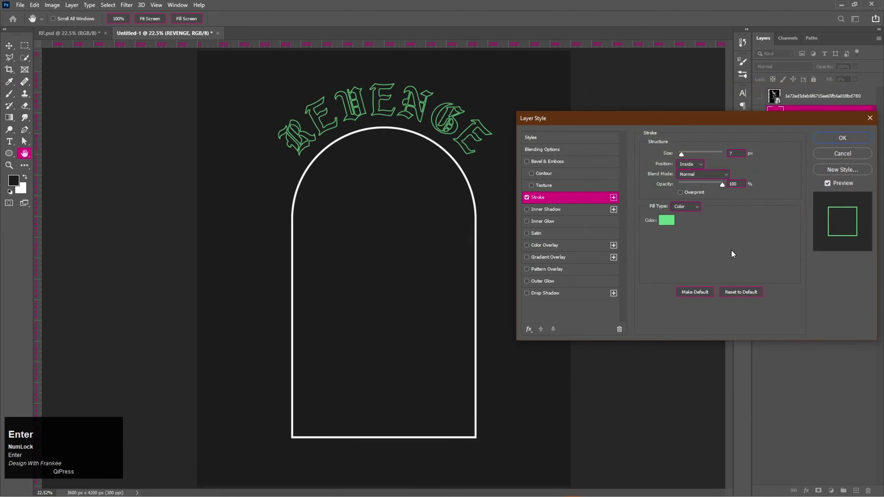
pyautogui.click(692, 169)
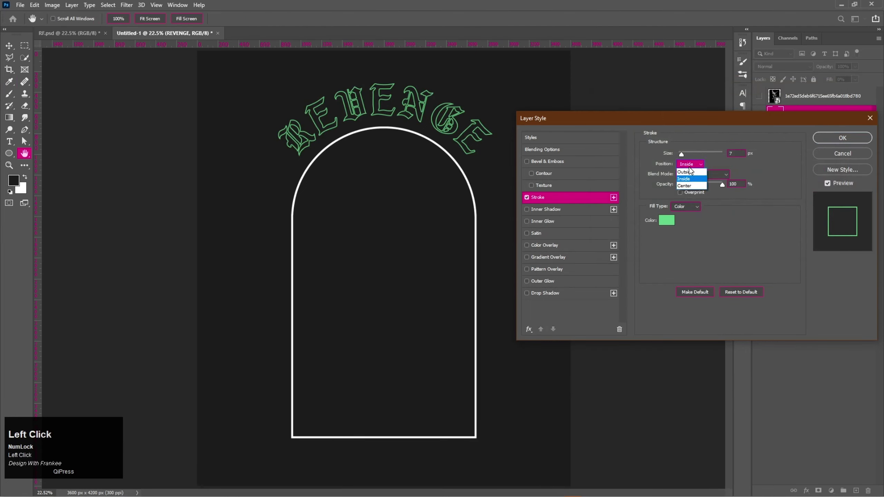
pyautogui.scroll(3)
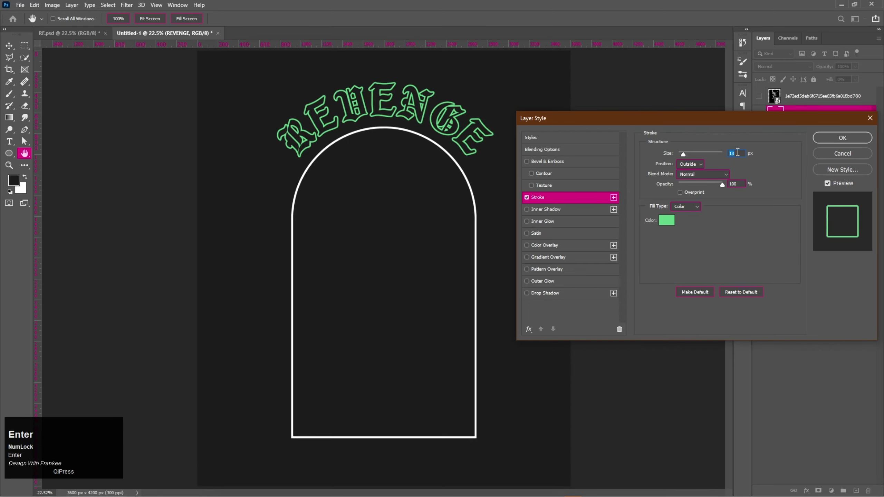
pyautogui.click(876, 122)
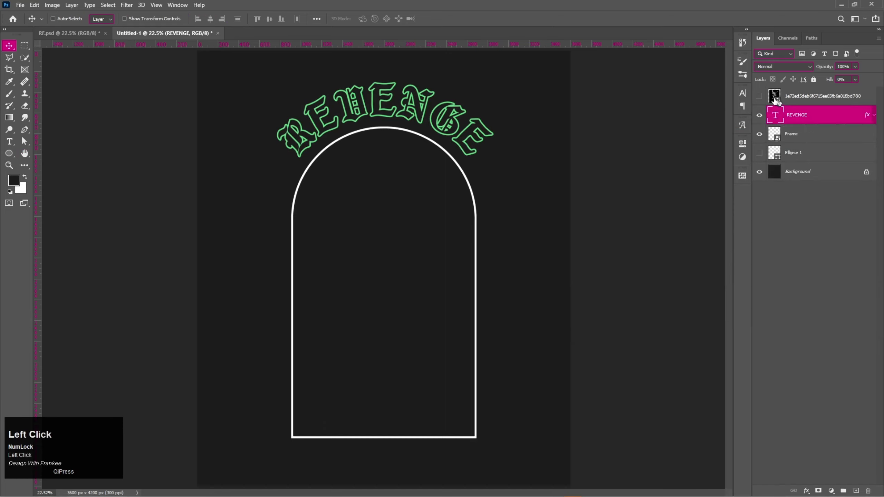
# Show the statue photo layer and apply Smart Sharpen (Amount 200, Radius 1.0) to it
pyautogui.click(764, 100)
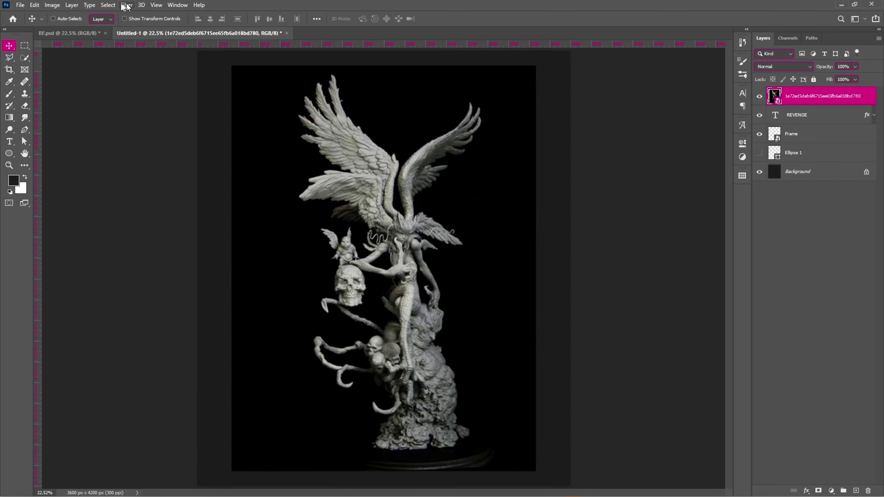
pyautogui.doubleClick(126, 8)
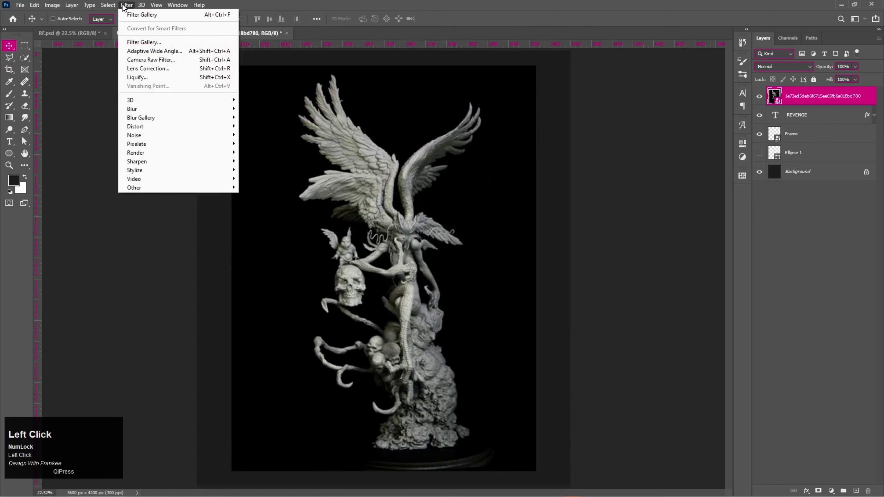
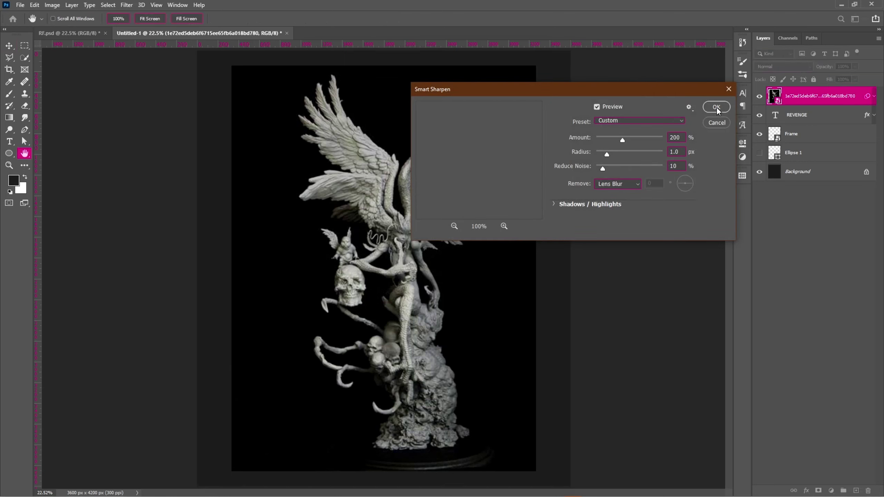
pyautogui.click(720, 111)
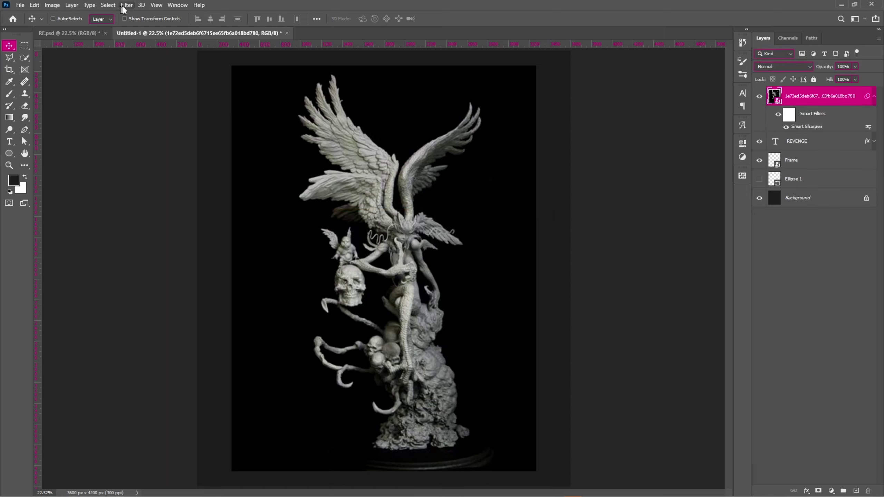
pyautogui.doubleClick(129, 9)
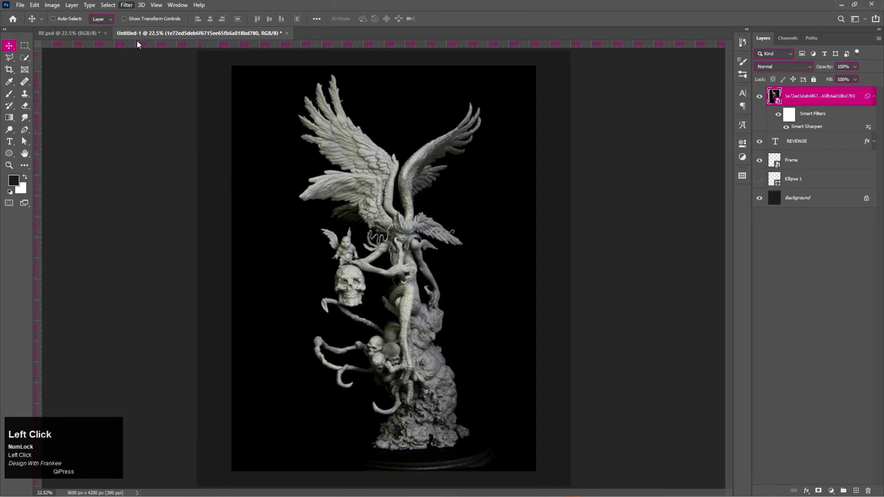
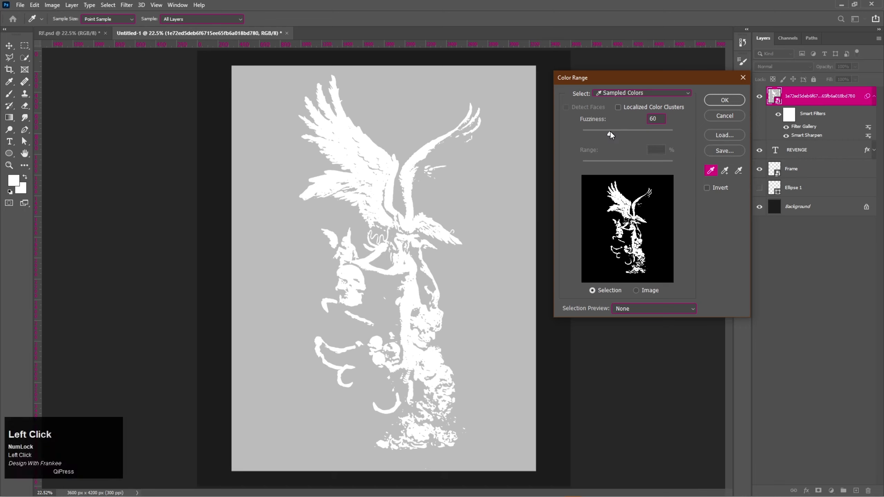
# Finish the Color Range selection of the statue's light tones with Fuzziness 60
pyautogui.moveTo(614, 134); pyautogui.dragTo(606, 134)
pyautogui.click(727, 102)
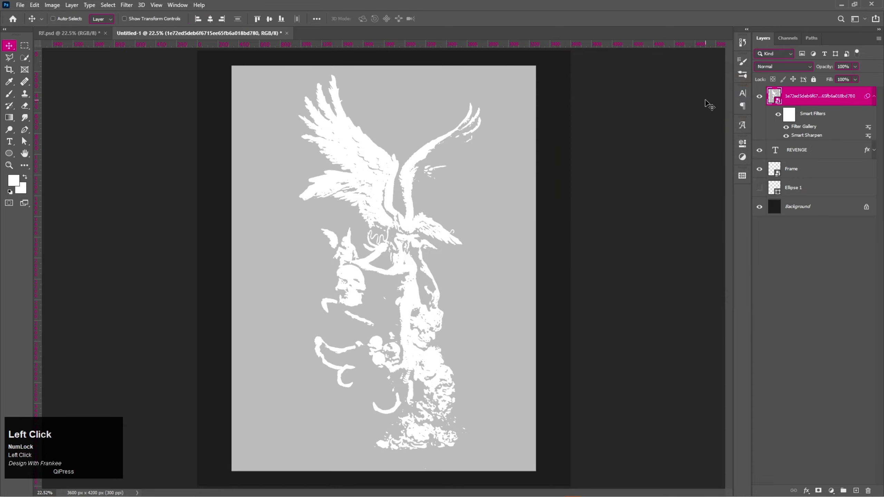
# Fill the selection with white on a new Layer 1 and hide the original statue photo
pyautogui.click(860, 489)
pyautogui.press('alt+BackSpace')
pyautogui.press('ctrl+d')
pyautogui.press('v')
pyautogui.doubleClick(760, 114)
# Convert the white silhouette to a smart object and resize it with Free Transform
pyautogui.rightClick(811, 95)
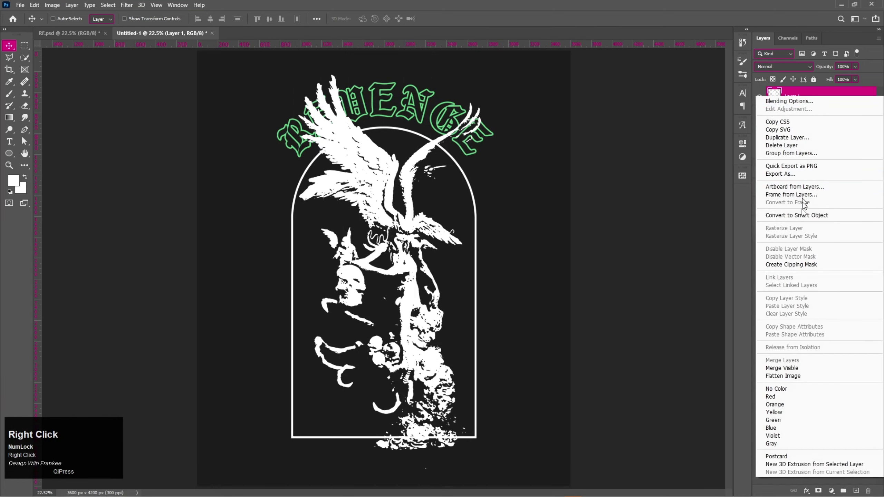
pyautogui.click(805, 219)
pyautogui.press('v')
pyautogui.press('ctrl+t')
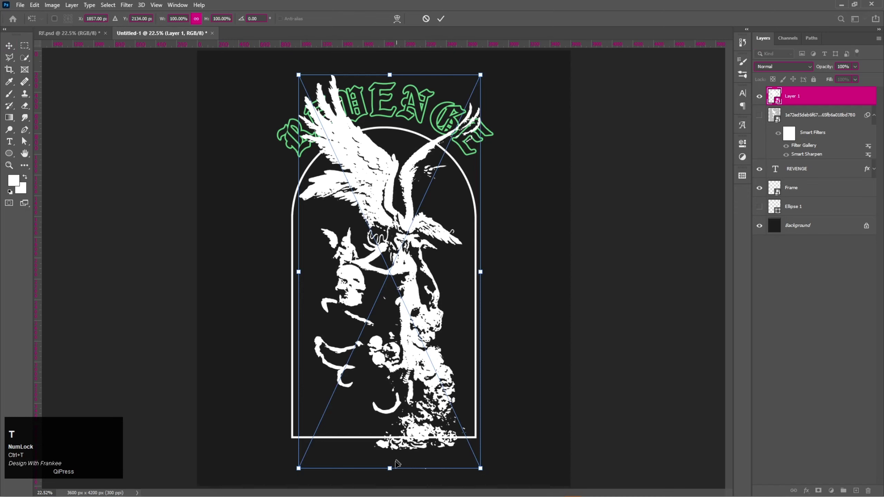
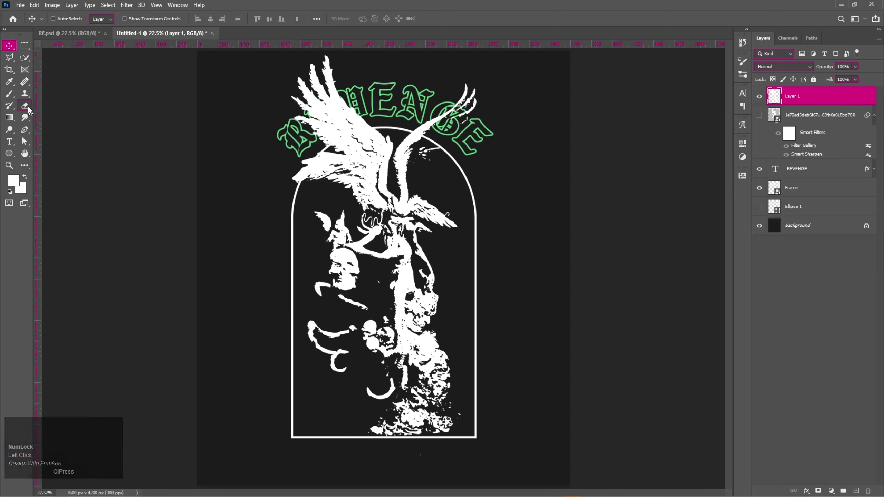
# Erase stray areas at the silhouette's lower edge, then start transforming it over the arch and title
pyautogui.click(31, 108)
pyautogui.click(52, 110)
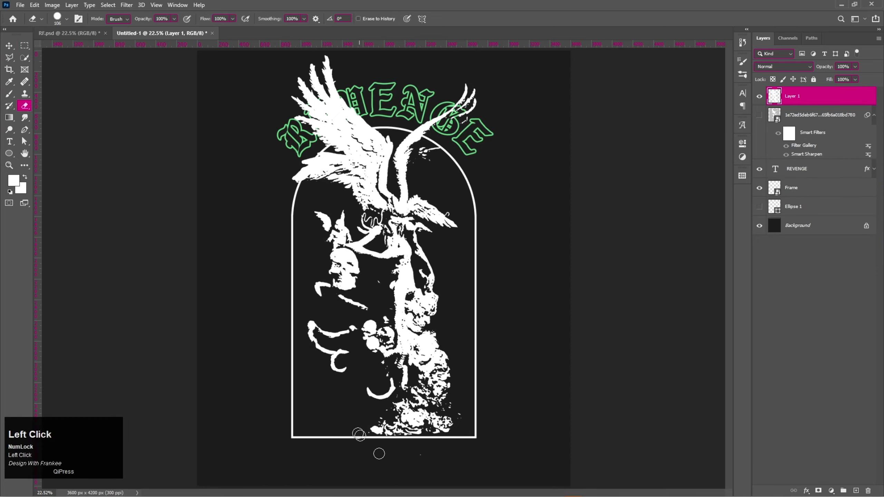
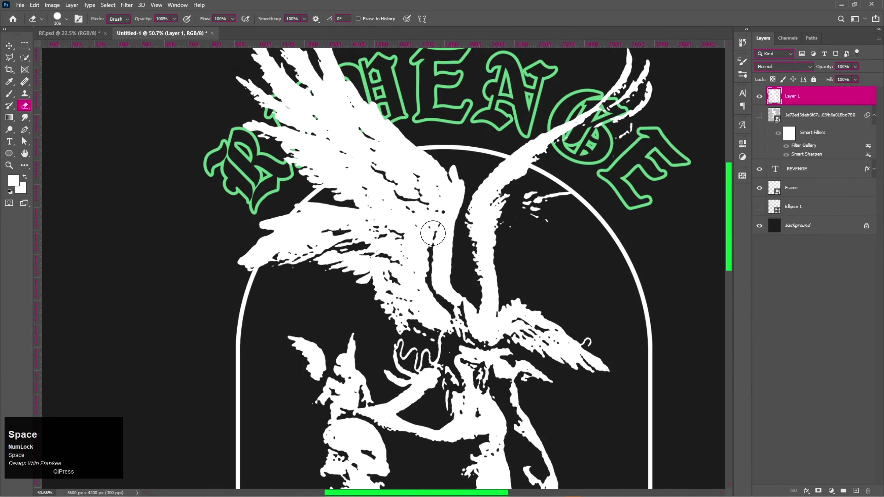
pyautogui.press('v')
pyautogui.press('ctrl+0')
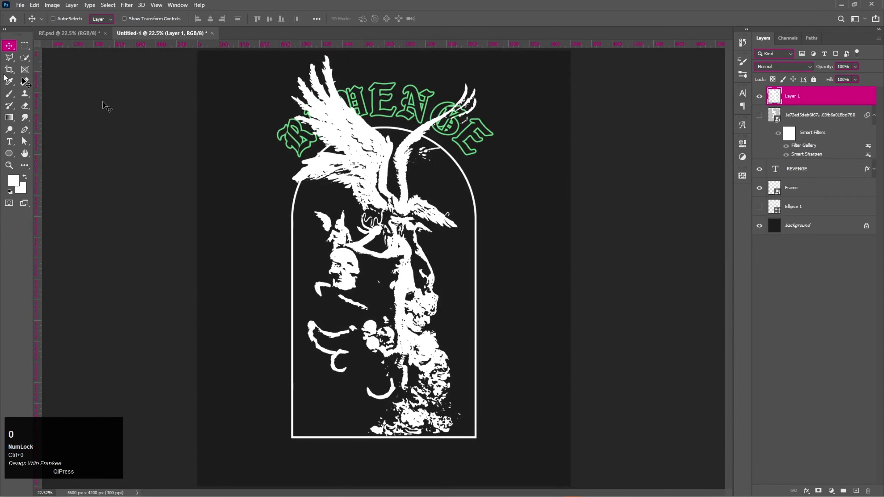
pyautogui.press('ctrl+t')
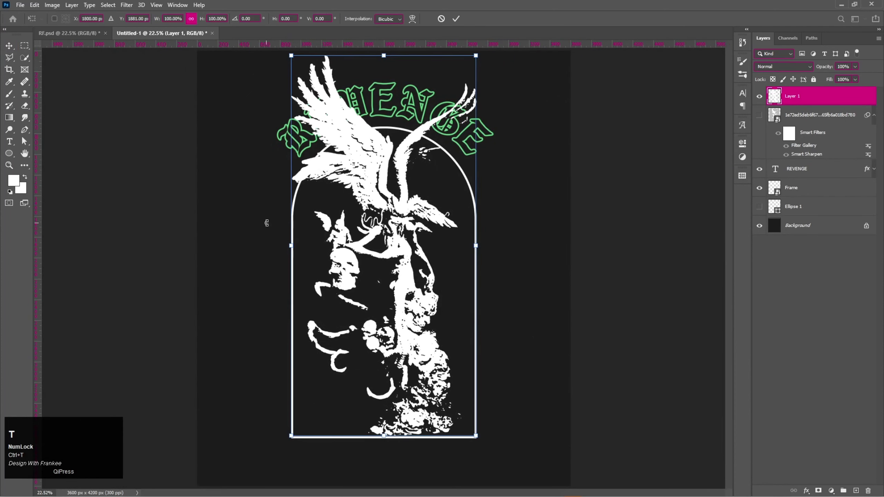
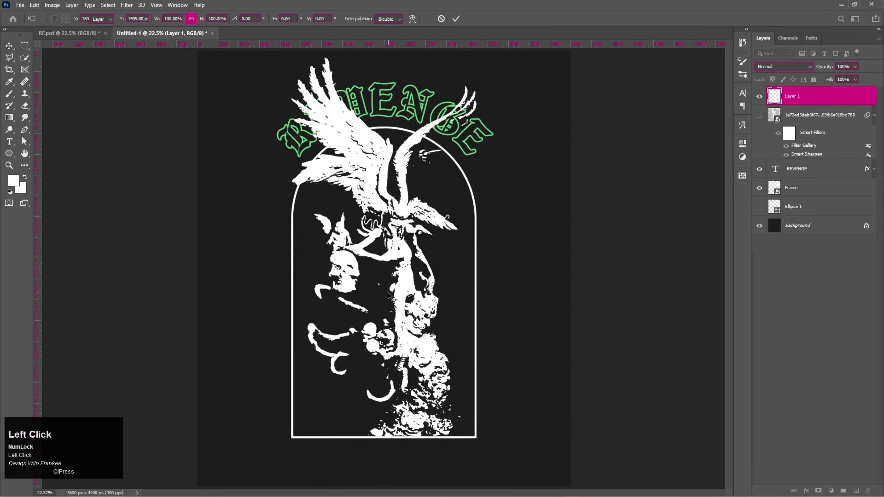
# Group the source image and Ellipse 1 layers into Group 1, then lock and hide it
pyautogui.rightClick(838, 99)
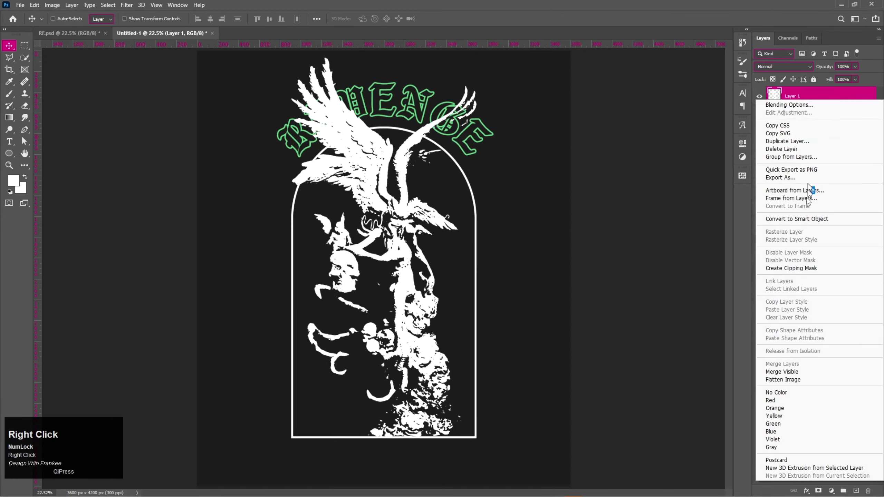
pyautogui.moveTo(807, 220); pyautogui.dragTo(819, 172)
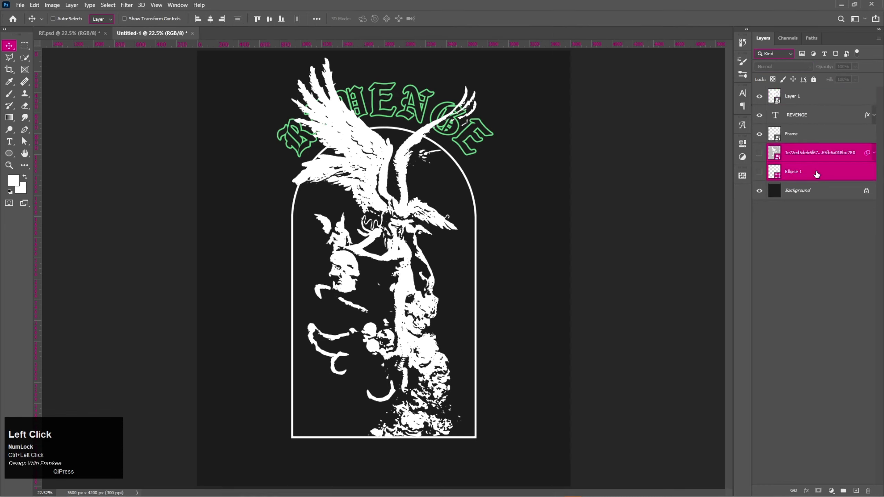
pyautogui.press('ctrl+g')
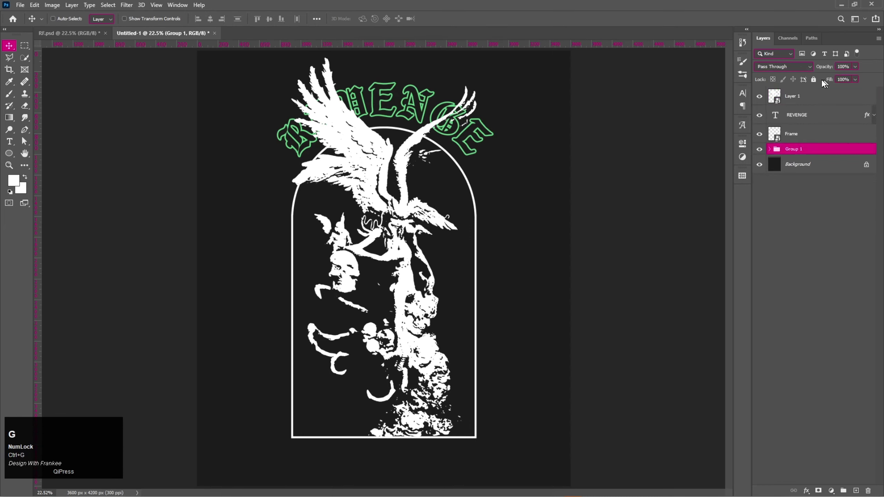
pyautogui.click(818, 83)
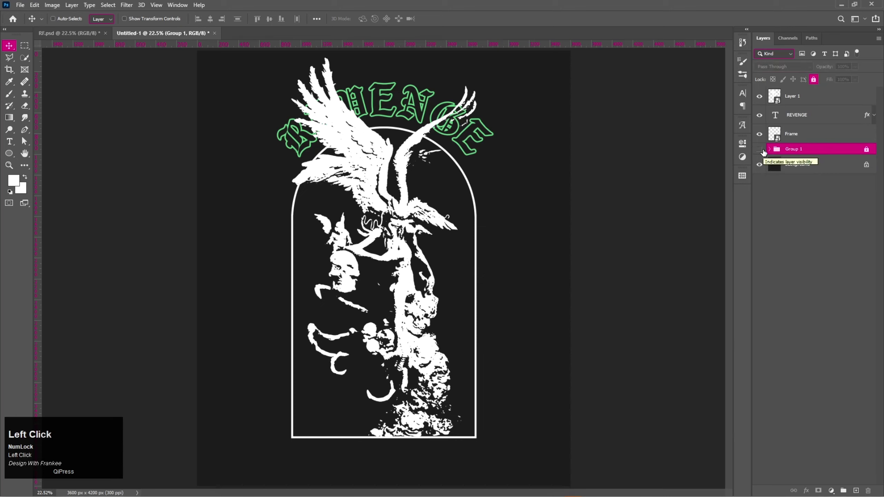
pyautogui.doubleClick(807, 102)
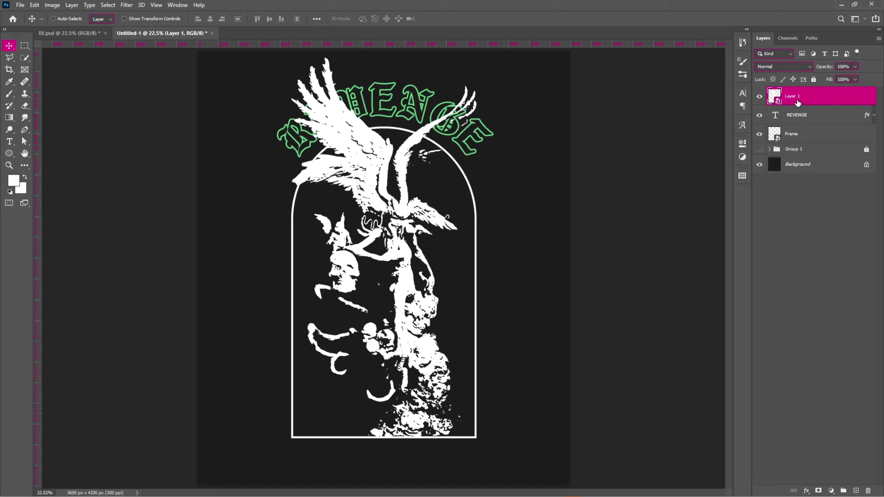
# Move the REVENGE text layer above the angel silhouette layer
pyautogui.moveTo(801, 121); pyautogui.dragTo(803, 114)
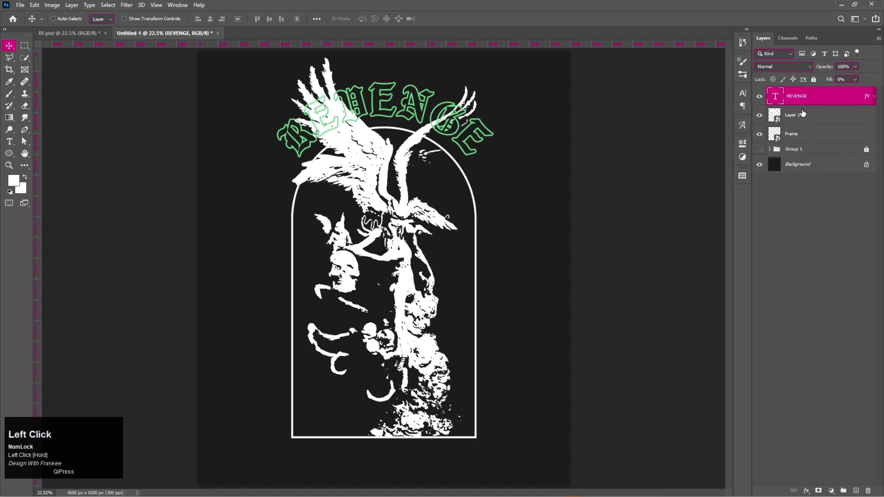
pyautogui.rightClick(803, 114)
# Give Layer 1 a Color Overlay with hex 957fff so the angel turns solid purple
pyautogui.click(782, 116)
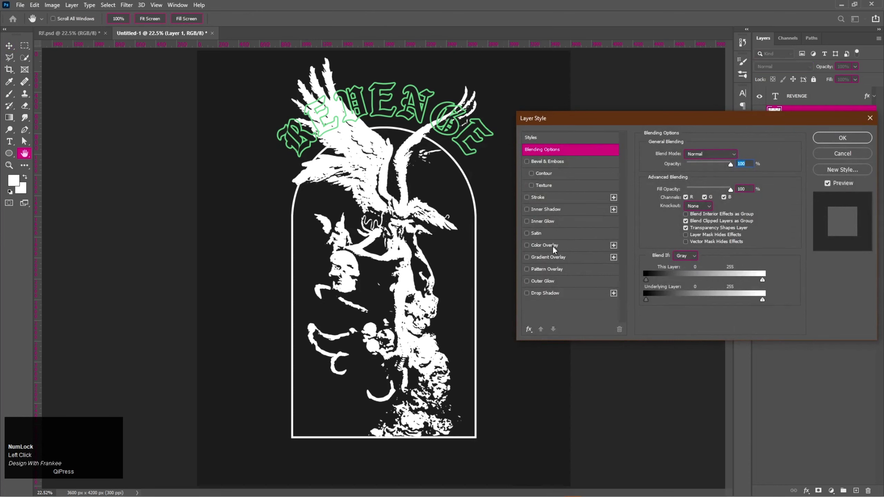
pyautogui.click(556, 251)
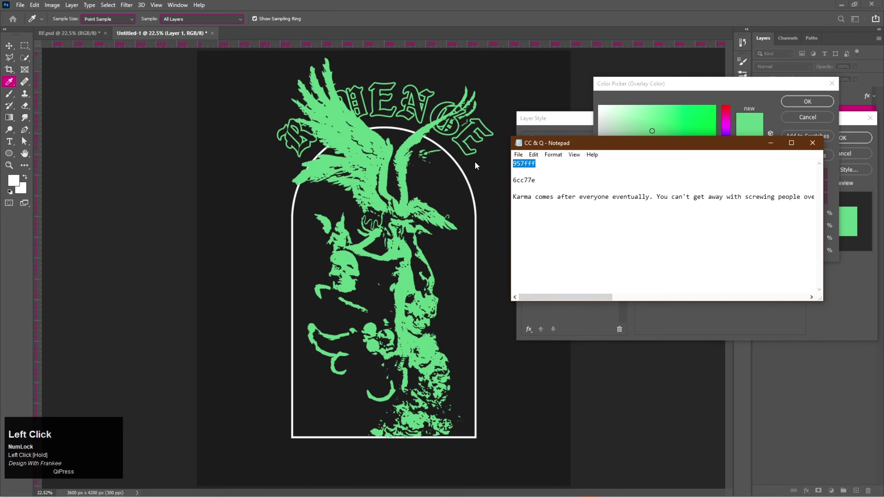
pyautogui.press('ctrl+c')
pyautogui.moveTo(777, 145); pyautogui.dragTo(705, 257)
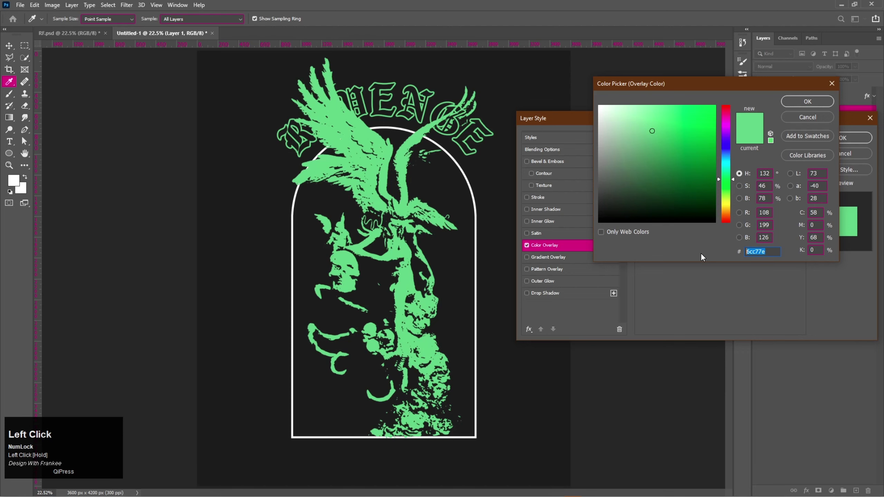
pyautogui.press('ctrl+v')
pyautogui.press('Return')
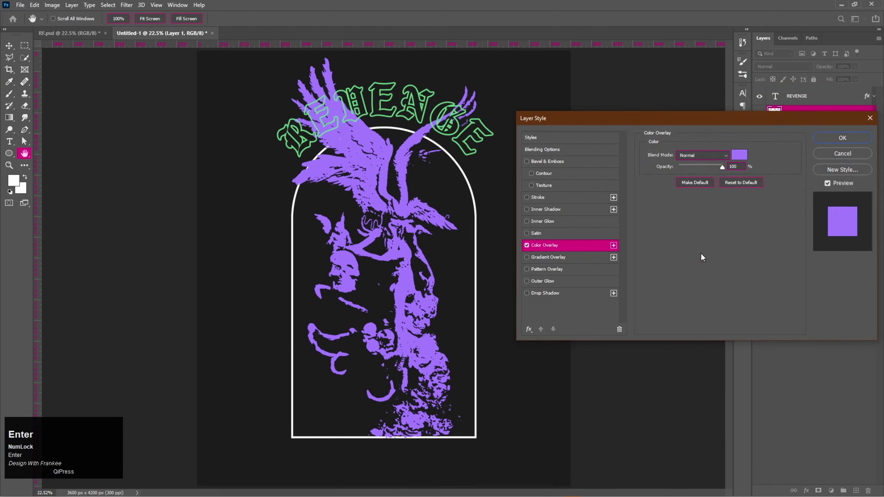
pyautogui.click(829, 139)
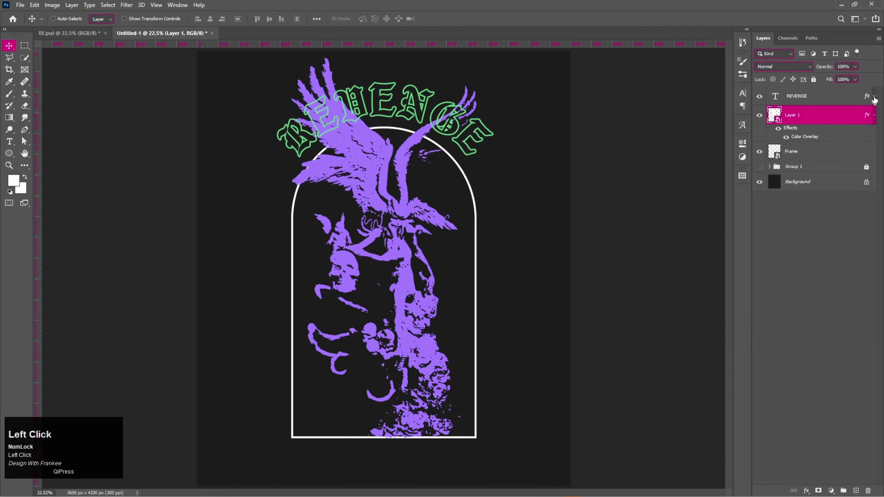
# Collapse the angel layer's effects list and fit the whole poster in view
pyautogui.click(876, 97)
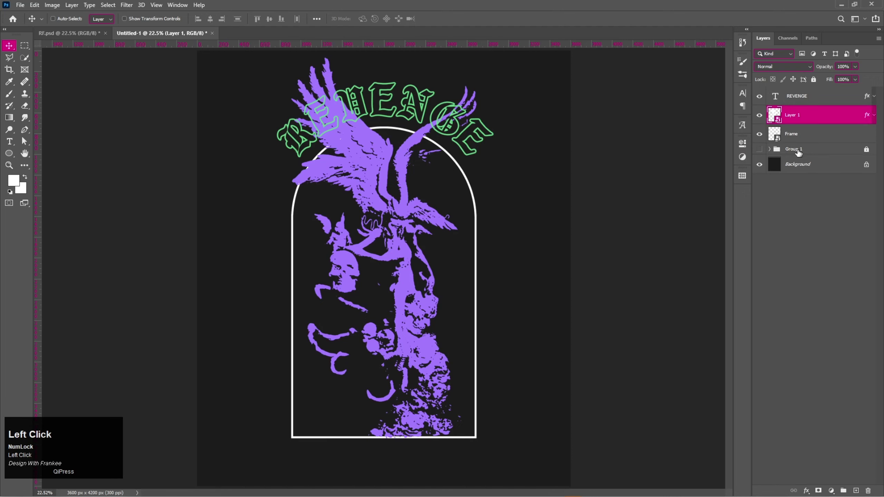
pyautogui.scroll(3)
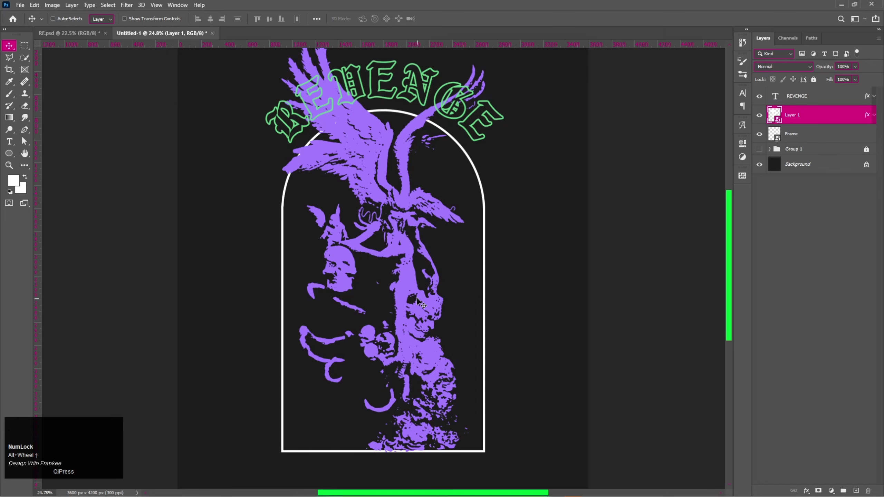
pyautogui.press('v')
pyautogui.press('ctrl+0')
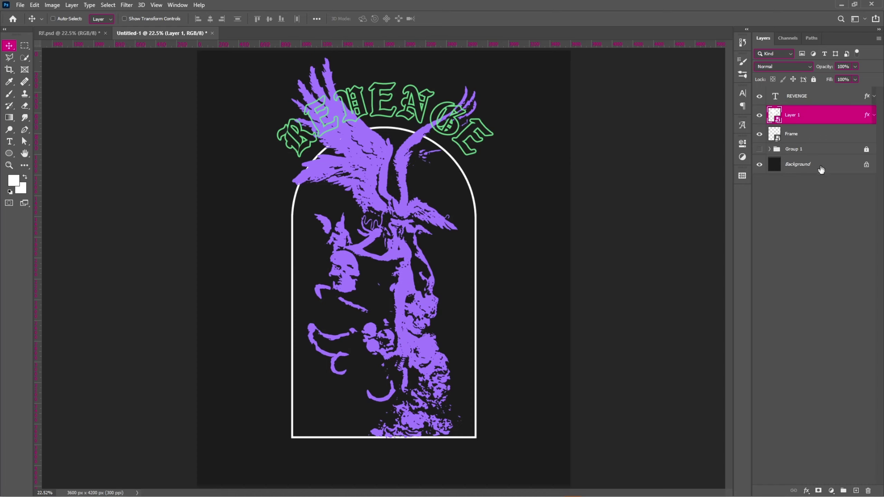
# Add a new layer and draw a square with the Rectangle Tool at the arch's bottom-left corner
pyautogui.click(857, 486)
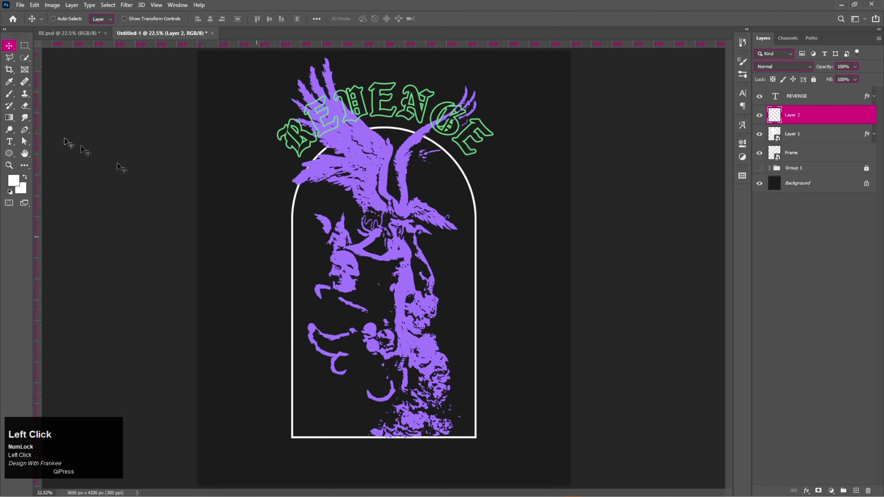
pyautogui.rightClick(11, 153)
pyautogui.click(31, 156)
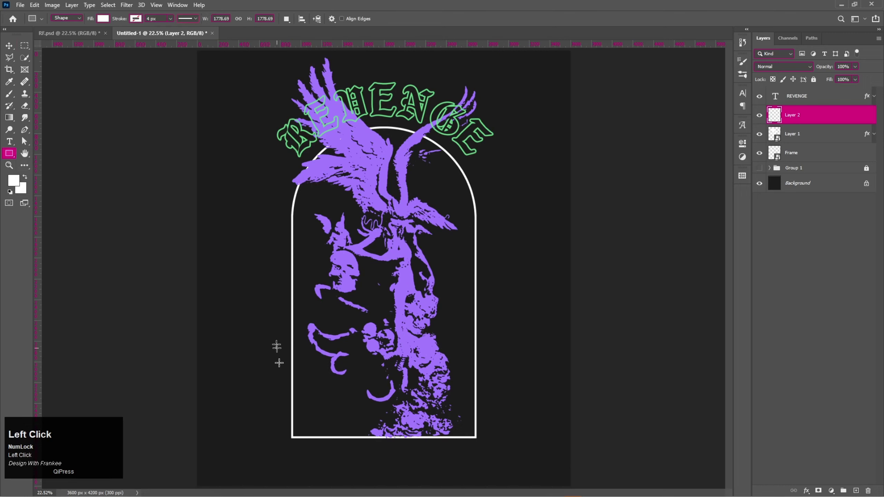
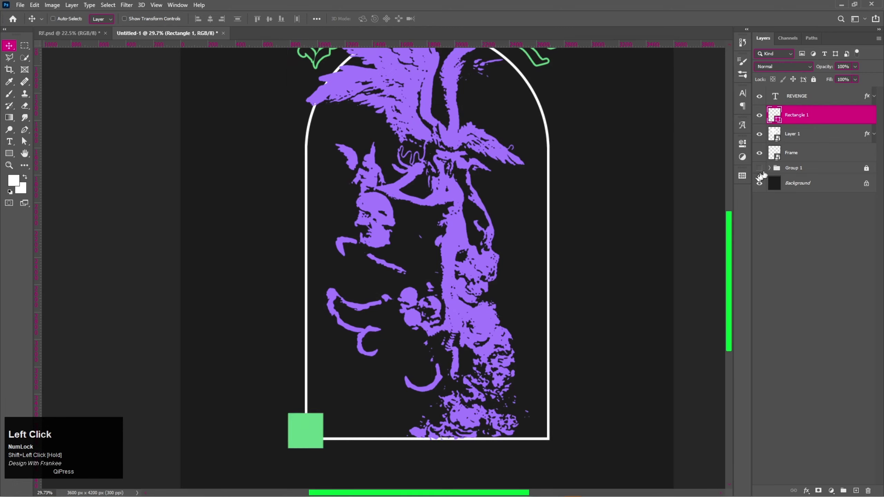
# Give the Frame layer a green Color Overlay so the arch outline turns green
pyautogui.rightClick(798, 156)
pyautogui.click(745, 112)
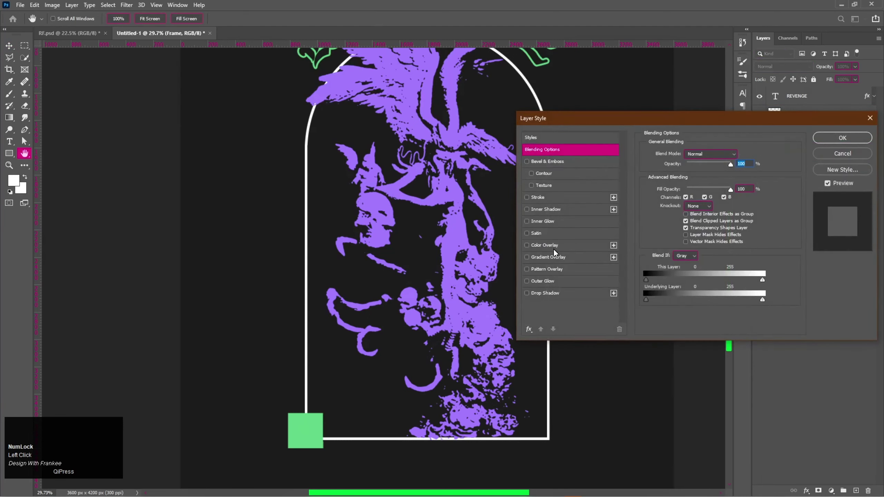
pyautogui.click(555, 252)
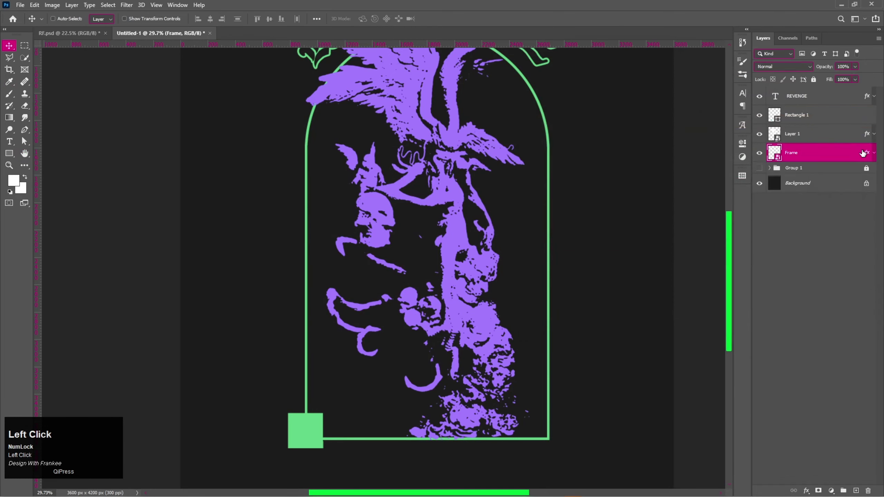
pyautogui.click(766, 119)
pyautogui.rightClick(807, 119)
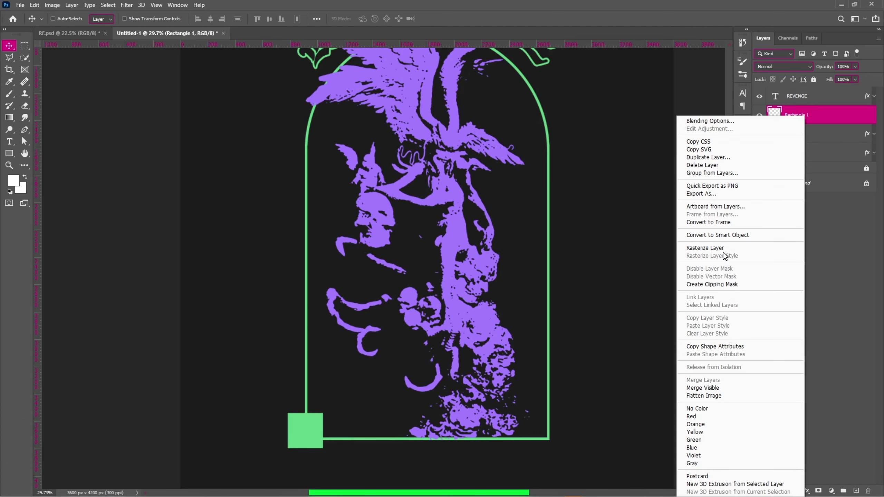
# Rasterize Rectangle 1, undo a trial rounded square, and choose the Ellipse Tool for the white circle
pyautogui.click(724, 253)
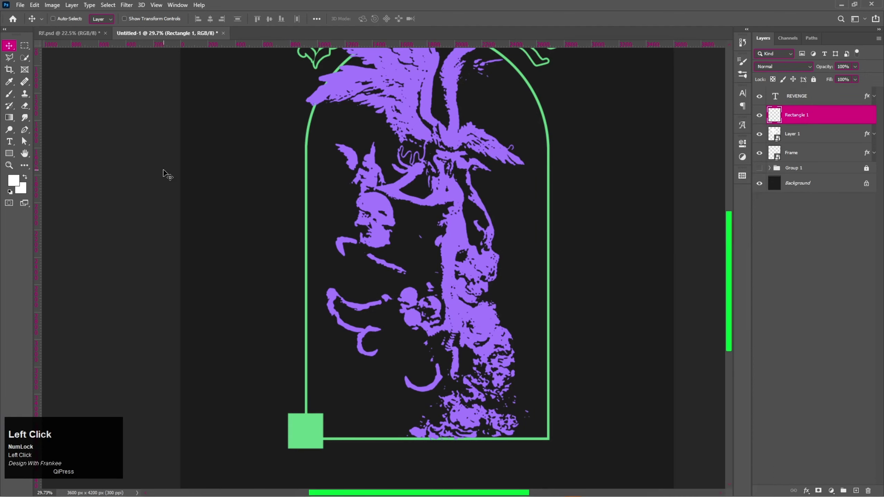
pyautogui.click(855, 493)
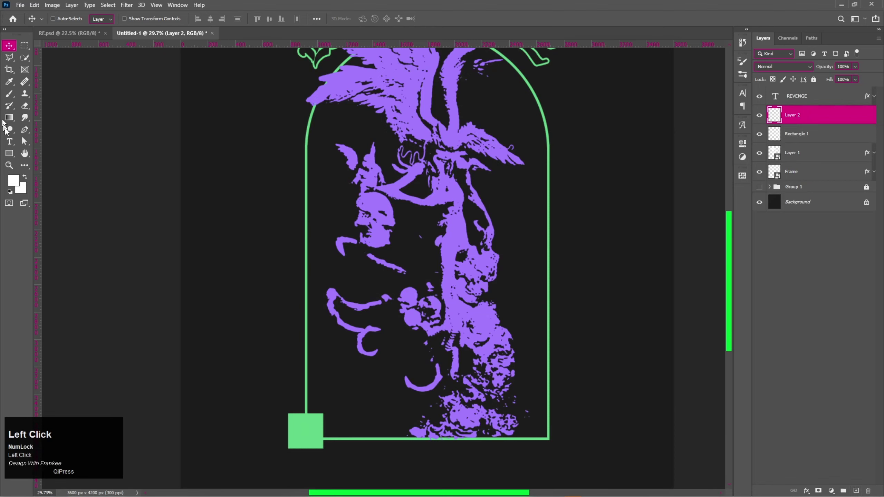
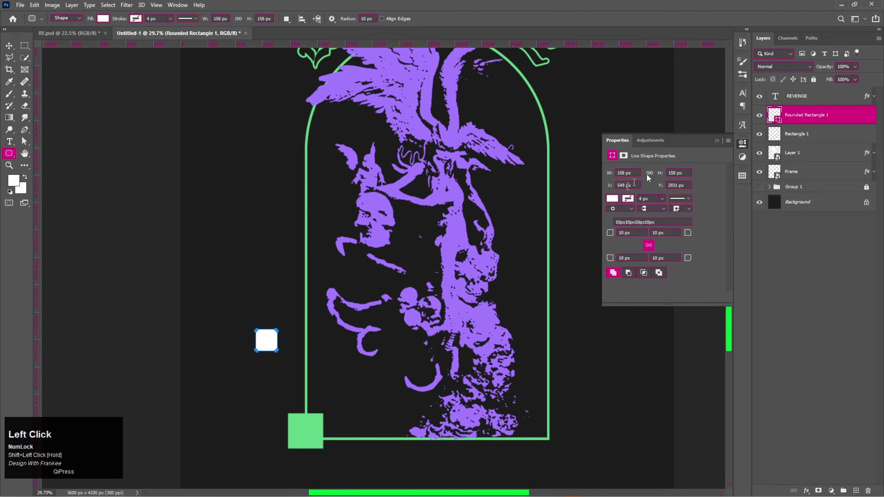
pyautogui.press('BackSpace')
pyautogui.click(759, 118)
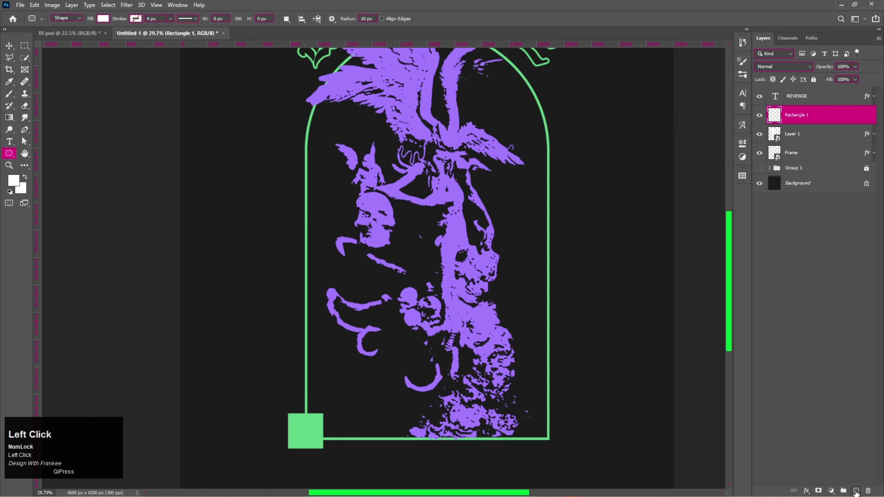
pyautogui.rightClick(7, 155)
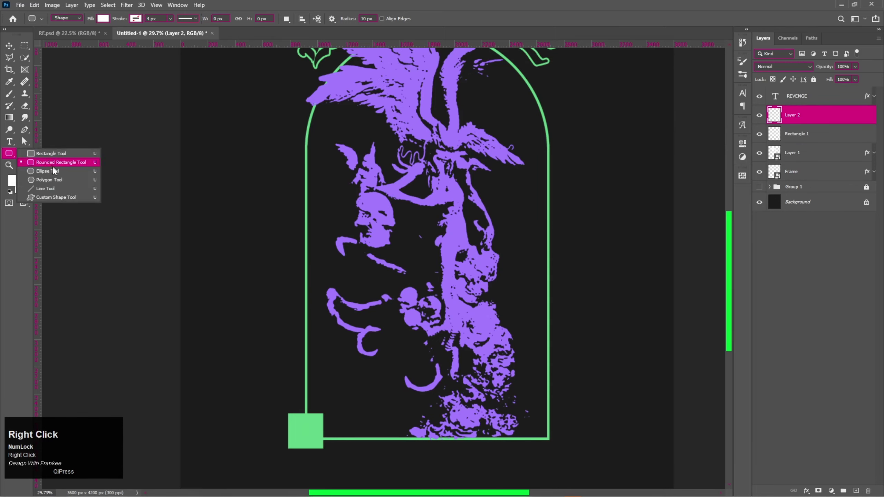
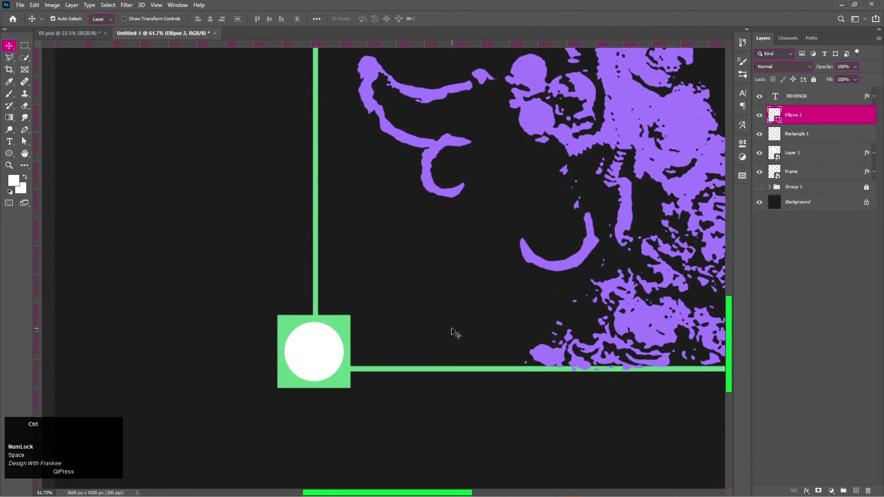
# Resize the white circle, cut its shape out of Rectangle 1, and hide Ellipse 2 to reveal the hole
pyautogui.press('ctrl+t')
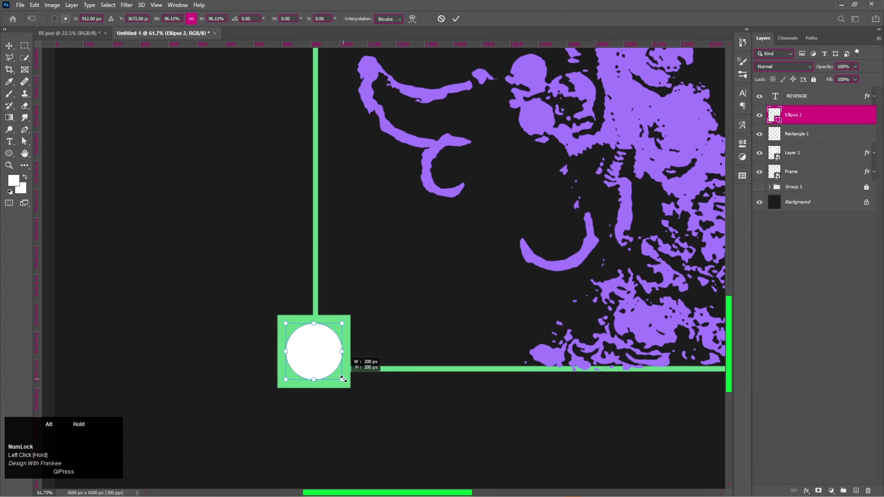
pyautogui.press('Return')
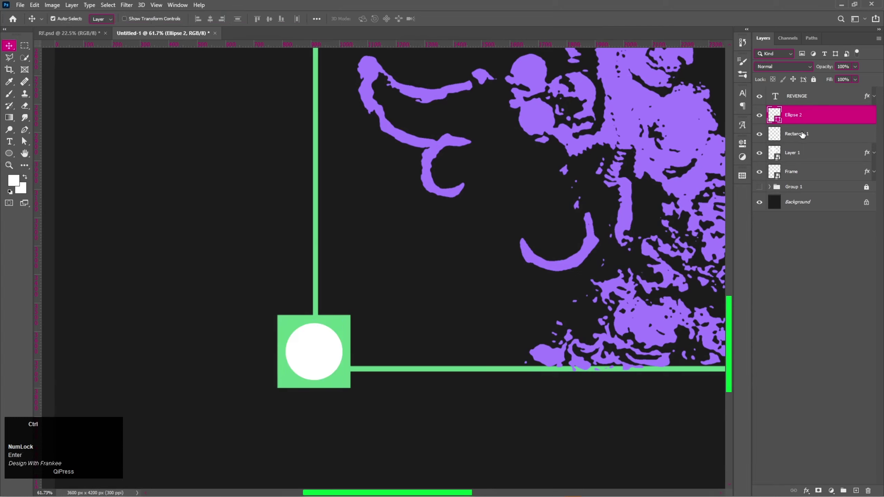
pyautogui.click(804, 136)
pyautogui.click(216, 23)
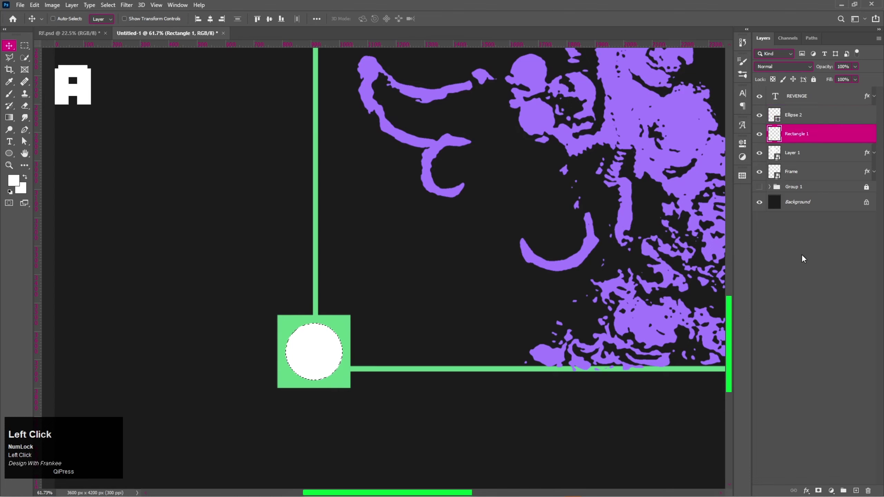
pyautogui.press('BackSpace')
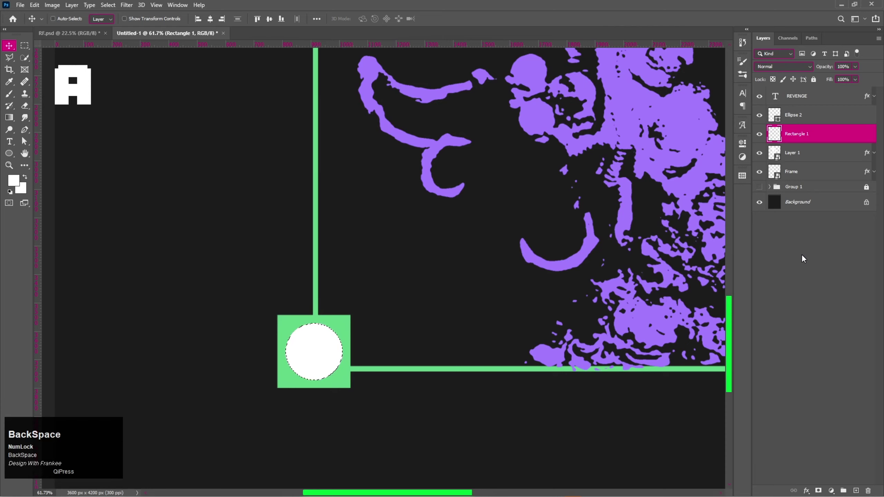
pyautogui.press('ctrl+d')
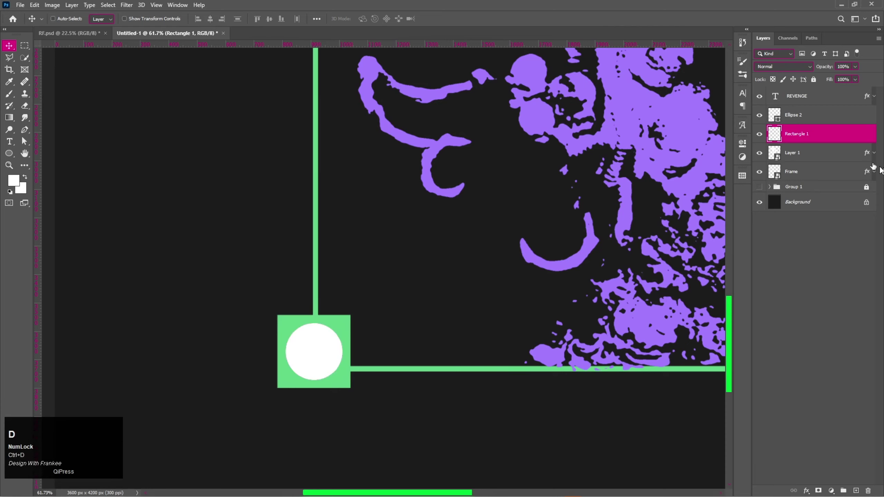
pyautogui.click(761, 121)
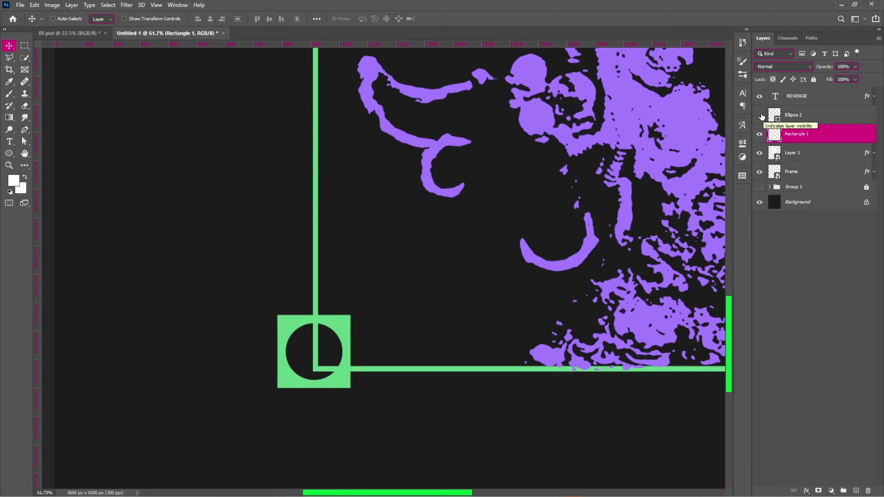
# Scale the white circle smaller and nudge it just above the square, then select the Frame layer for a mask
pyautogui.click(802, 124)
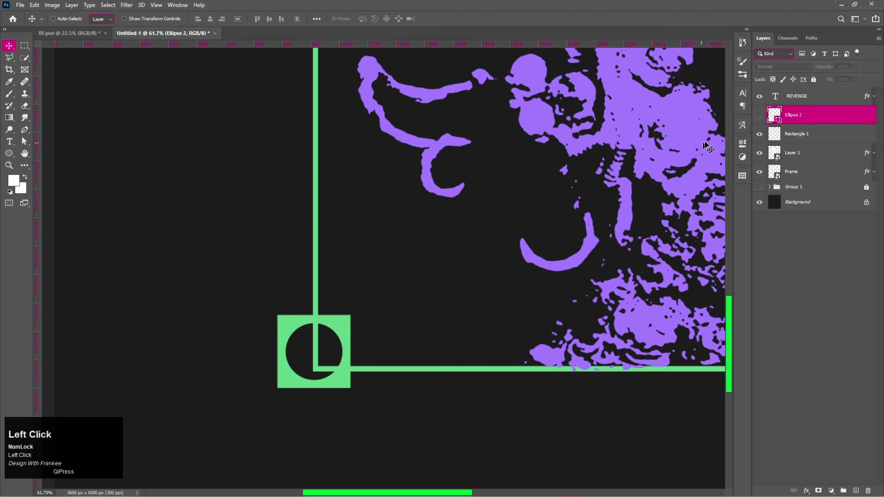
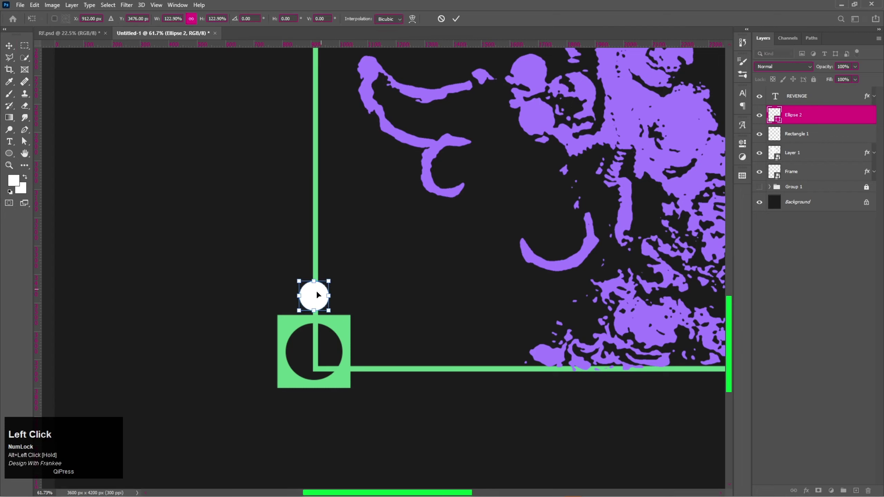
pyautogui.press('Right')
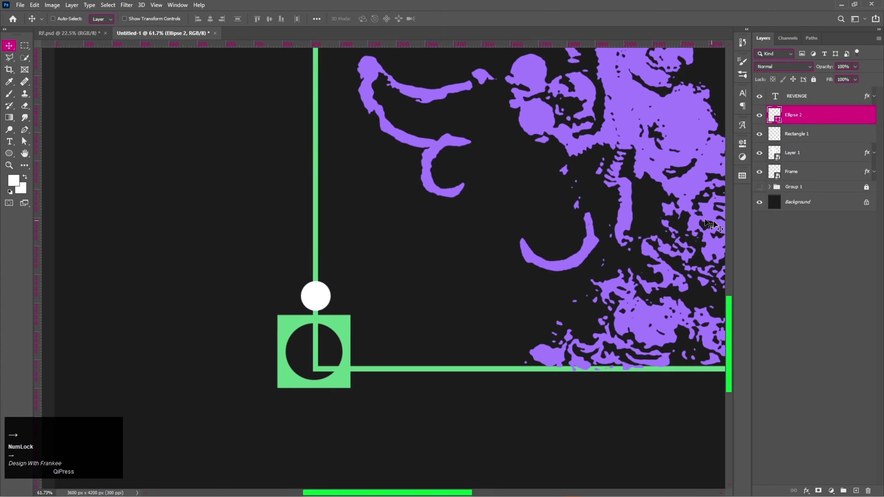
pyautogui.press('Right')
pyautogui.click(804, 172)
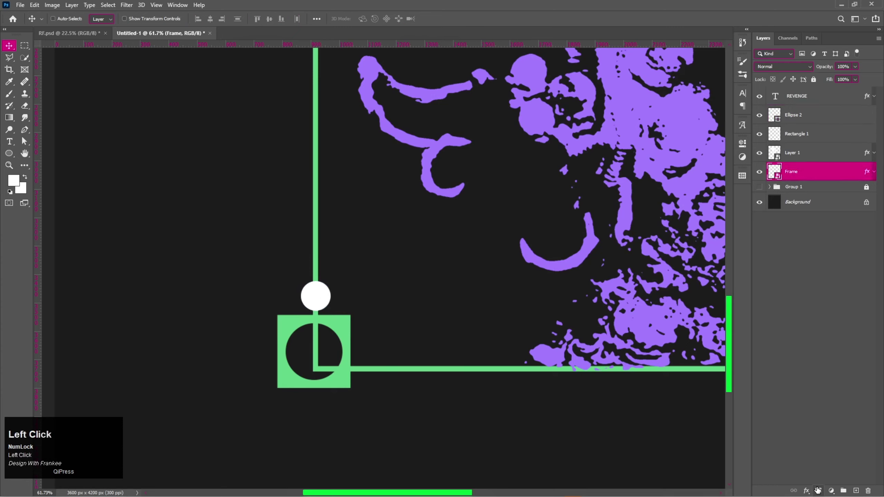
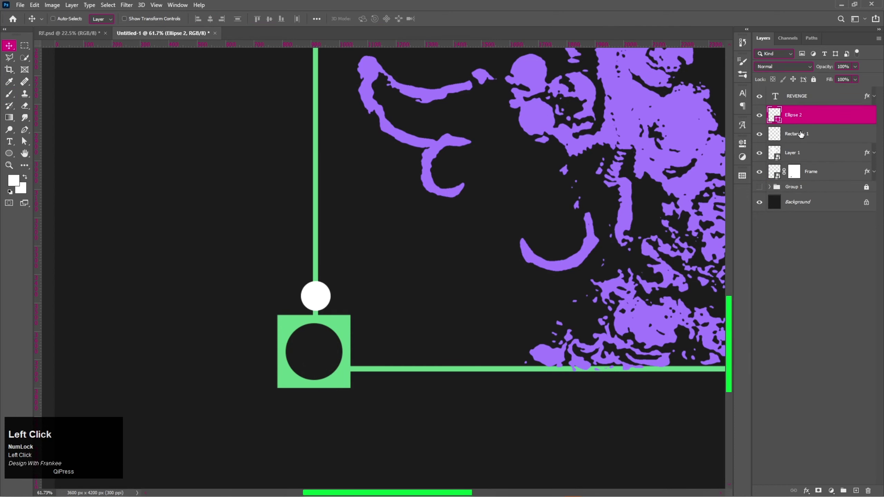
# Set Ellipse 2's fill to the green sampled from the arch frame
pyautogui.rightClick(803, 131)
pyautogui.click(761, 241)
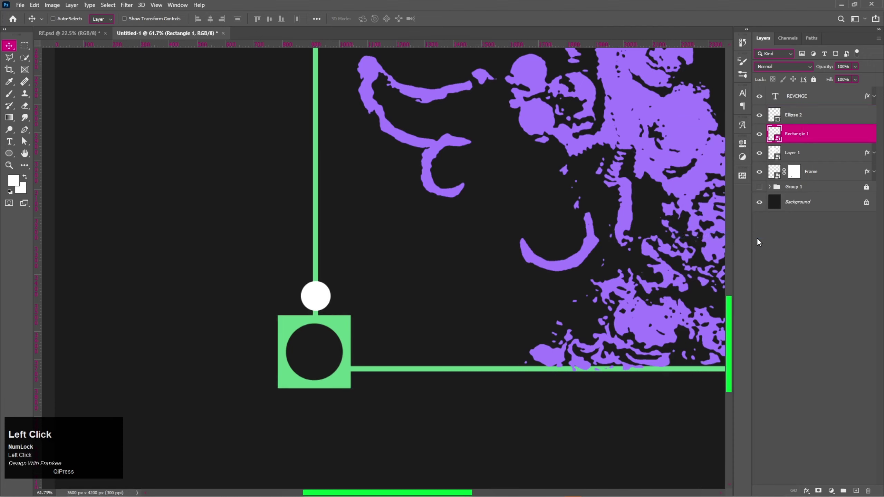
pyautogui.click(805, 121)
pyautogui.click(781, 123)
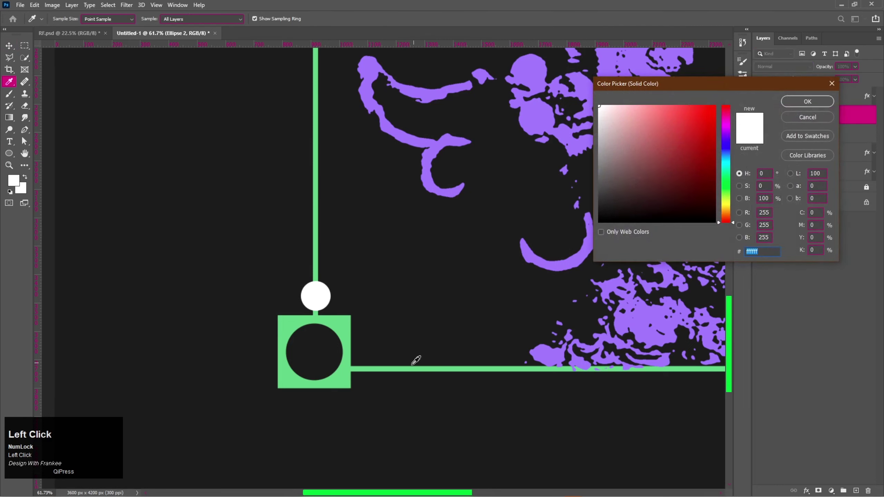
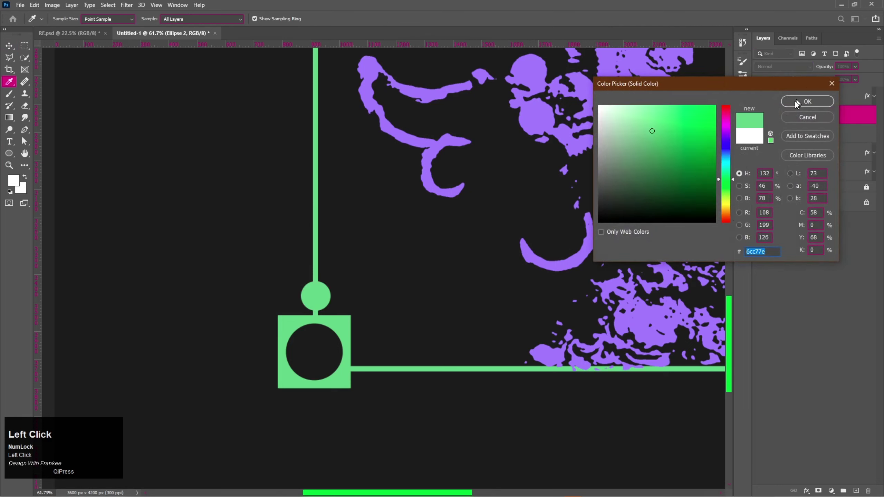
pyautogui.rightClick(805, 119)
pyautogui.click(776, 238)
# Group the green circle and Rectangle 1 into Group 2
pyautogui.click(799, 137)
pyautogui.press('ctrl+g')
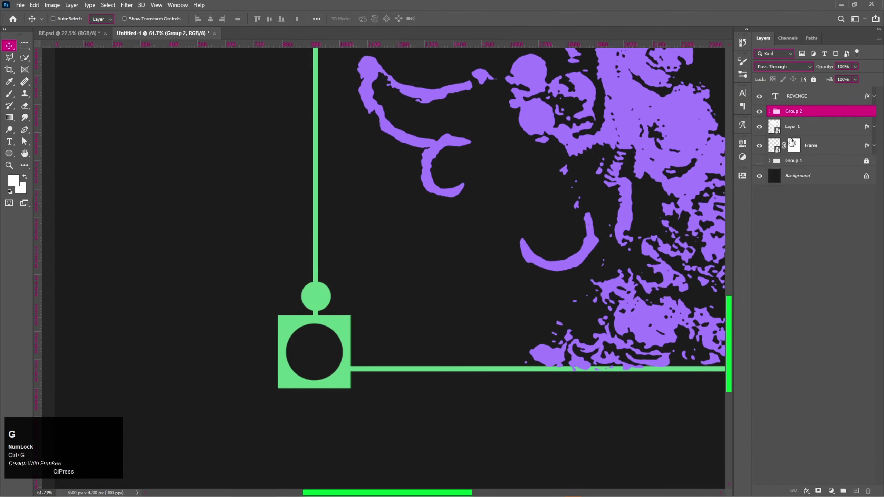
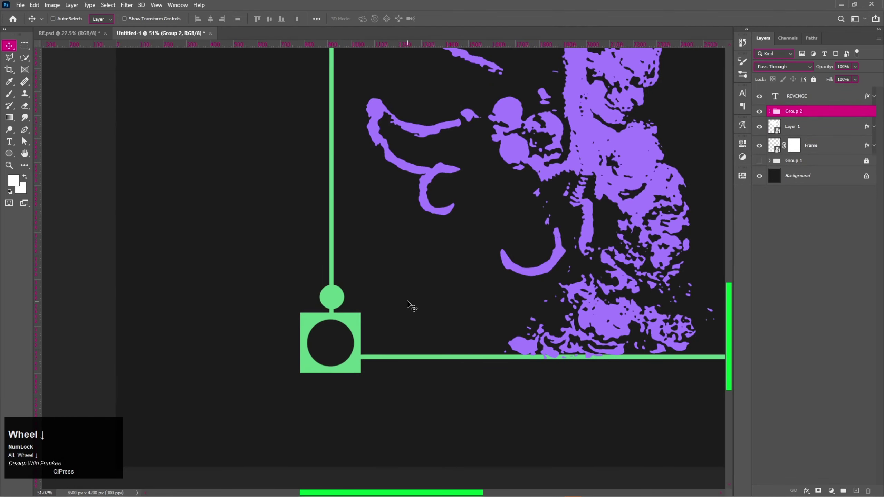
# Duplicate Group 2 twice up the arch's left edge and combine the three gauges into Group 3
pyautogui.press('0')
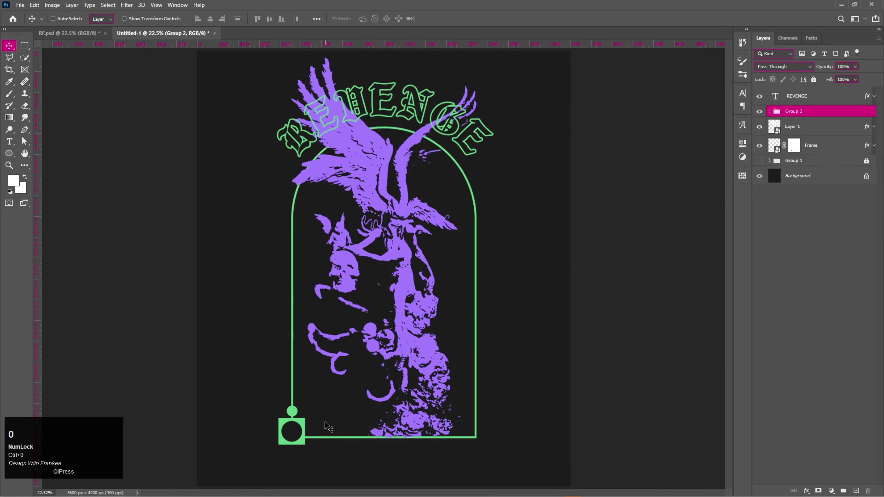
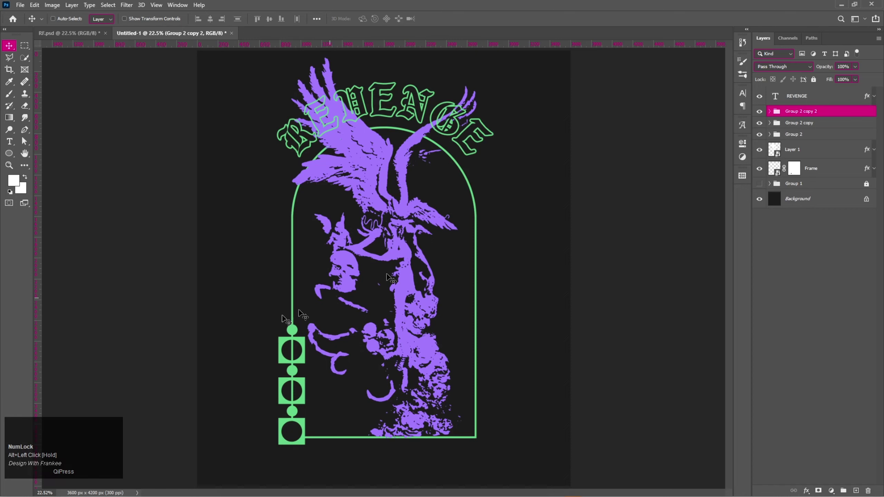
pyautogui.press('ctrl+BackSpace')
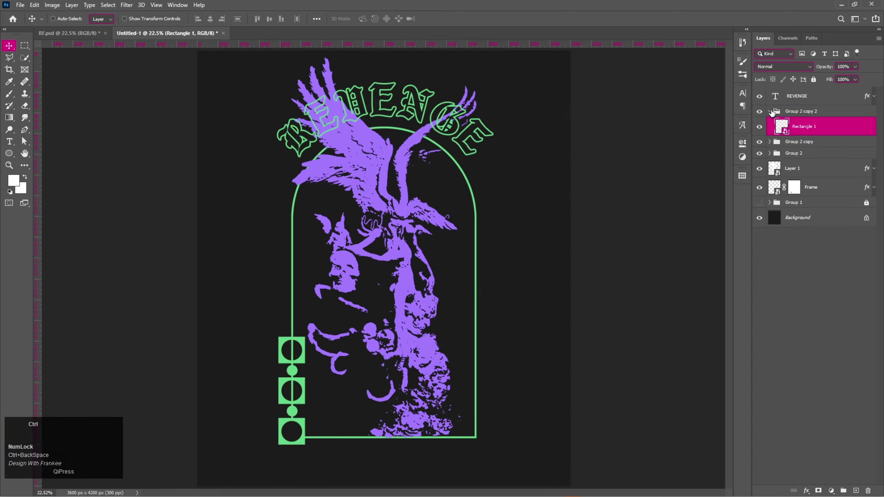
pyautogui.press('ctrl+BackSpace')
pyautogui.click(773, 113)
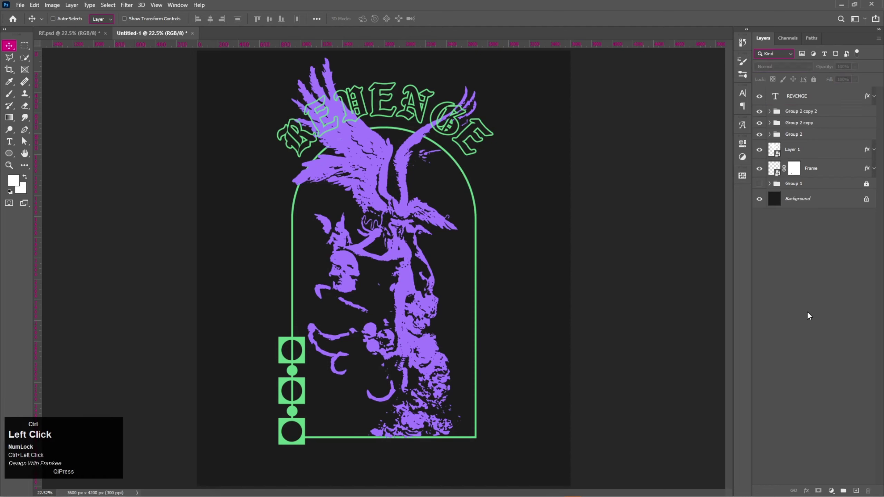
pyautogui.click(807, 112)
pyautogui.press('ctrl+g')
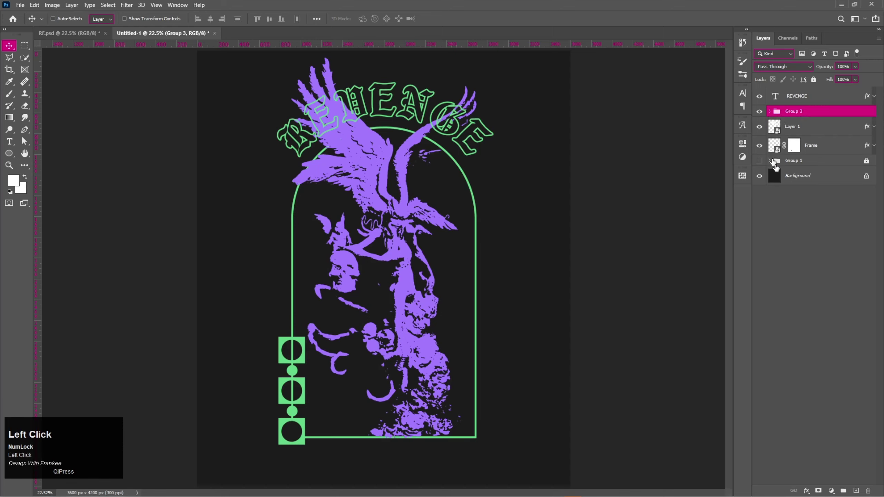
# Mask the frame line inside the circles and Alt-drag a copy of Group 3 to the arch's right edge
pyautogui.scroll(3)
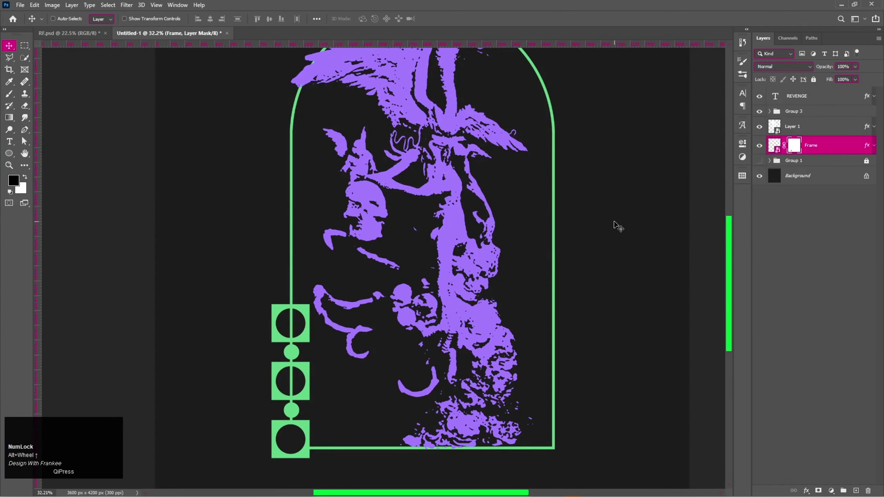
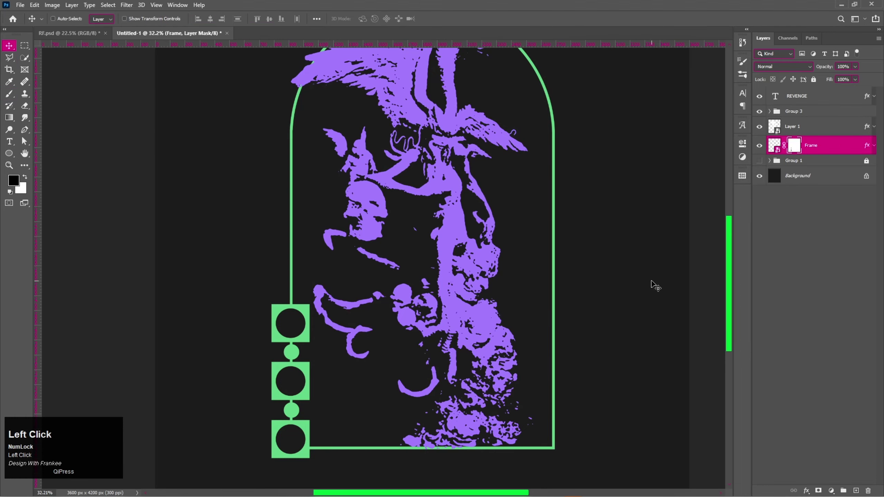
pyautogui.press('v')
pyautogui.press('ctrl+0')
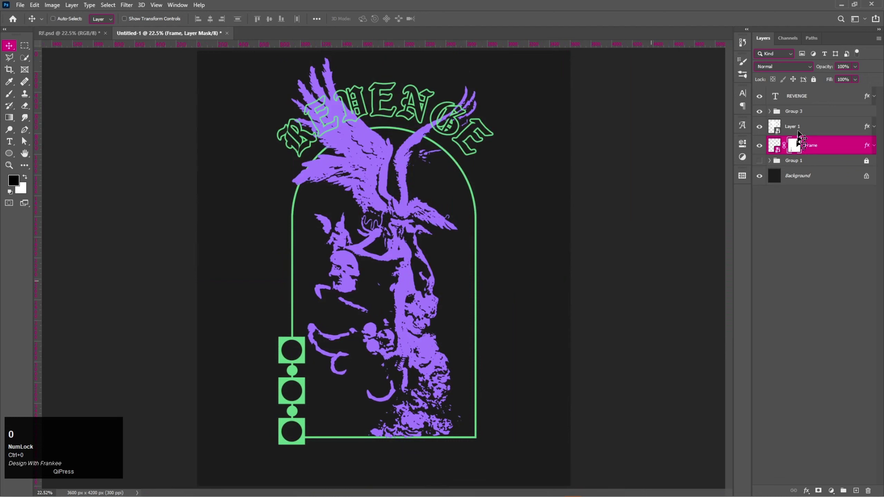
pyautogui.click(802, 114)
pyautogui.moveTo(298, 386); pyautogui.dragTo(547, 413)
pyautogui.press('Left')
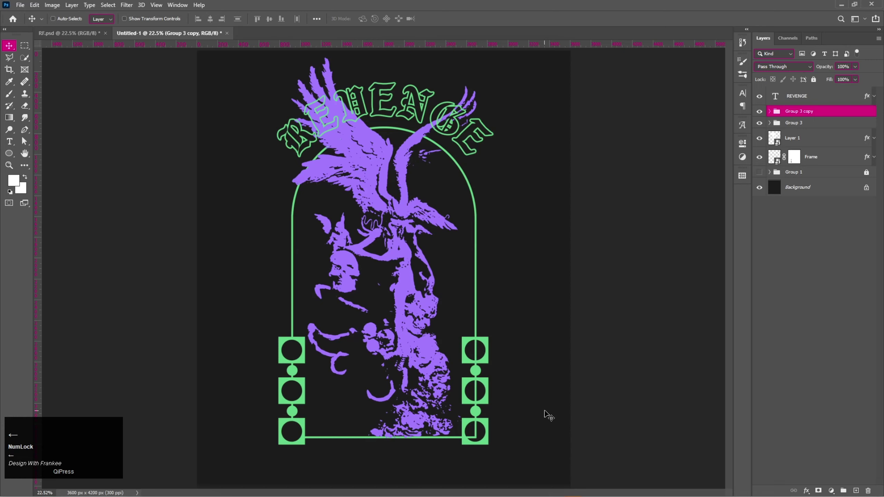
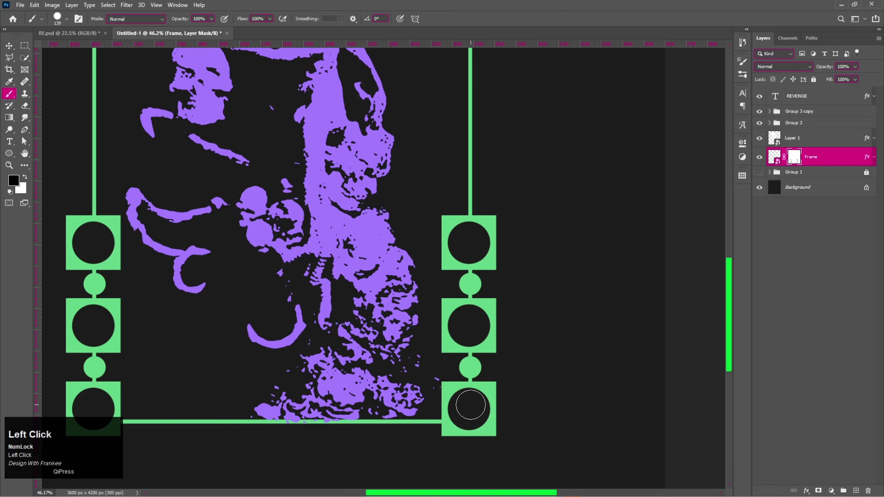
pyautogui.press('v')
pyautogui.press('ctrl+0')
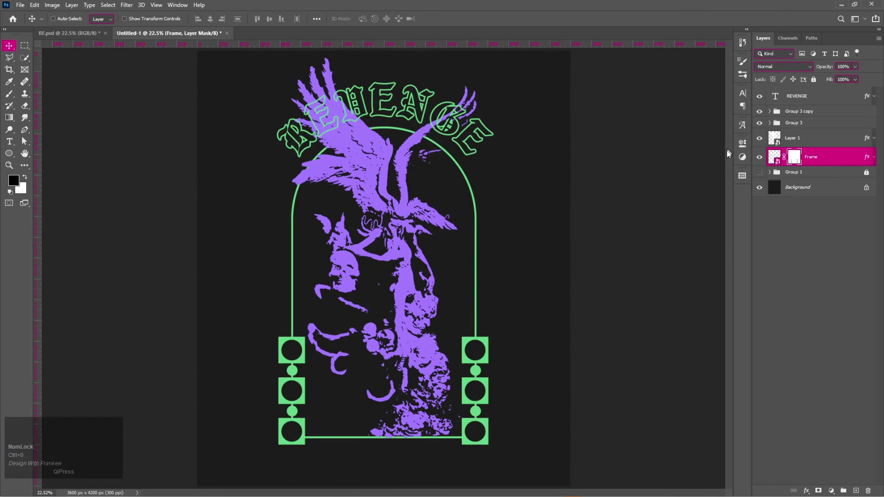
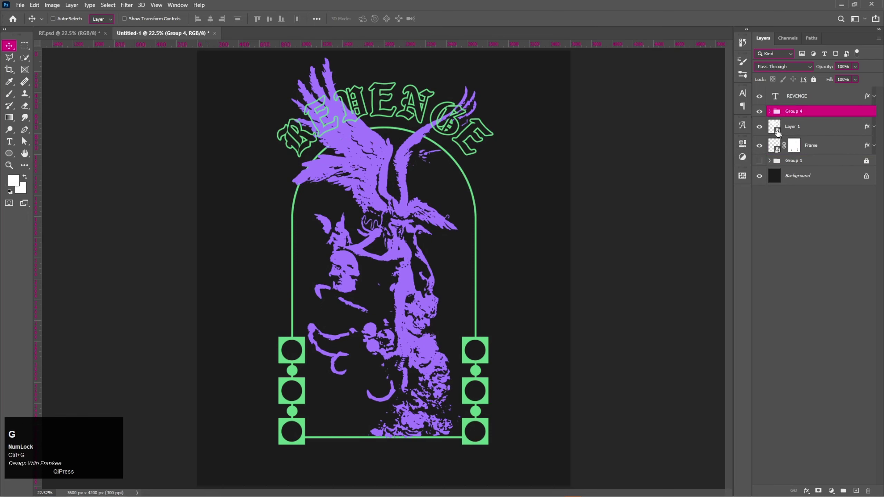
# Rename the new group holding both gauge columns to Circles
pyautogui.click(796, 112)
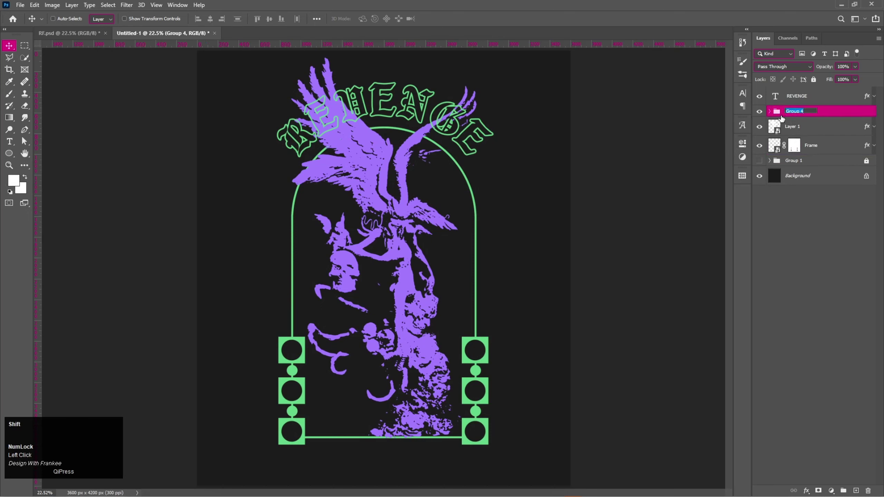
pyautogui.write('ircles')
pyautogui.press('Return')
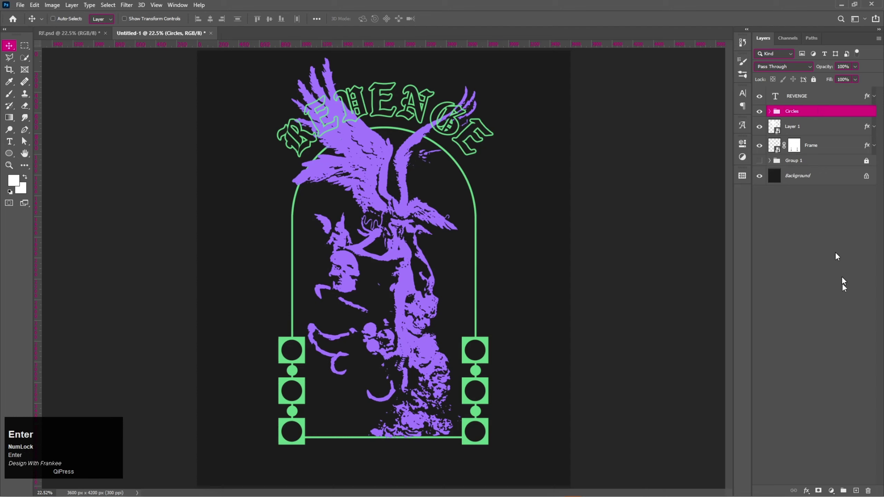
pyautogui.click(859, 494)
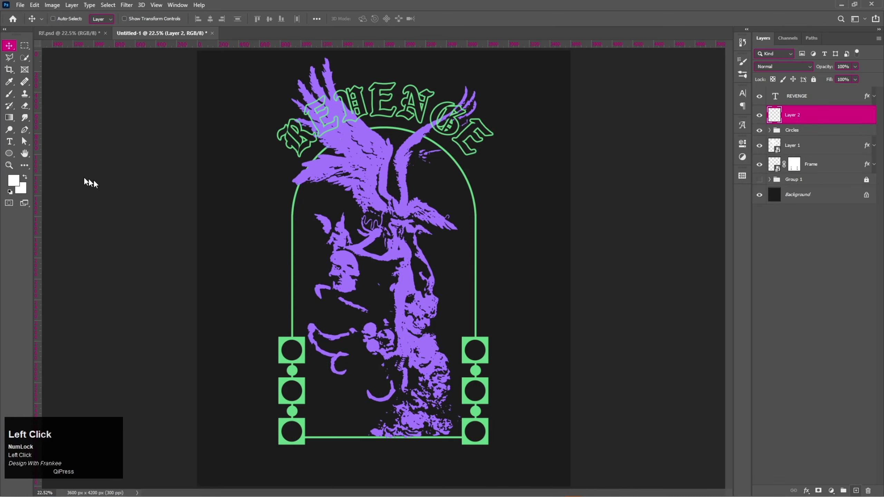
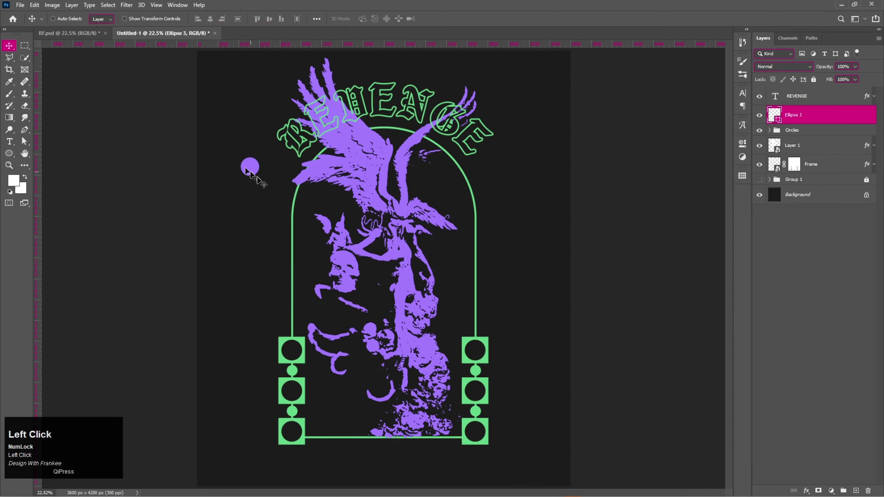
# Resize the purple dot, then free-transform both dot-pair groups together
pyautogui.press('v')
pyautogui.press('ctrl+t')
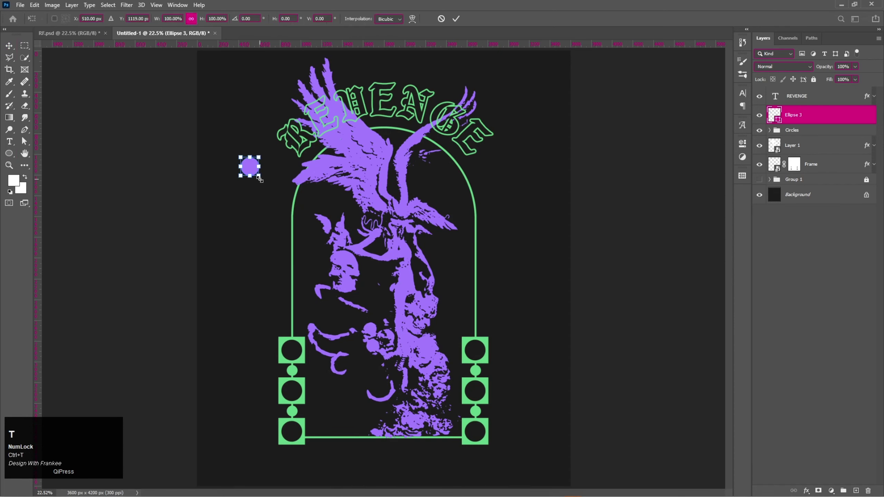
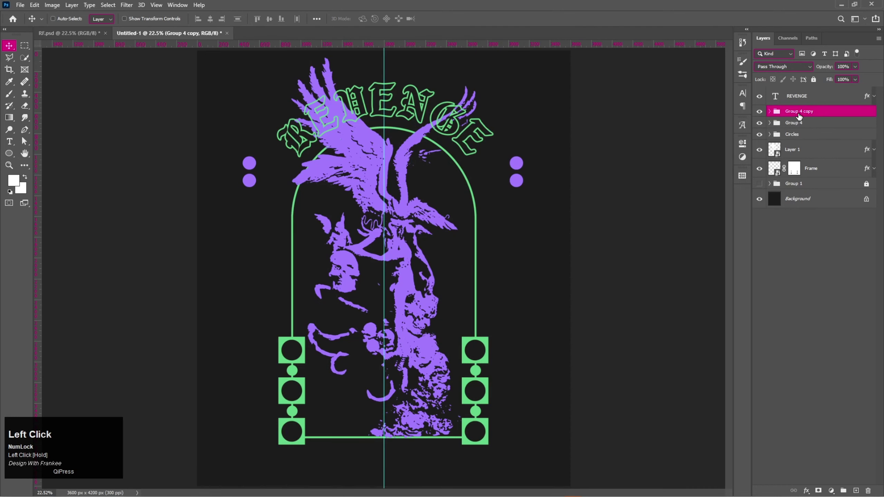
pyautogui.click(802, 126)
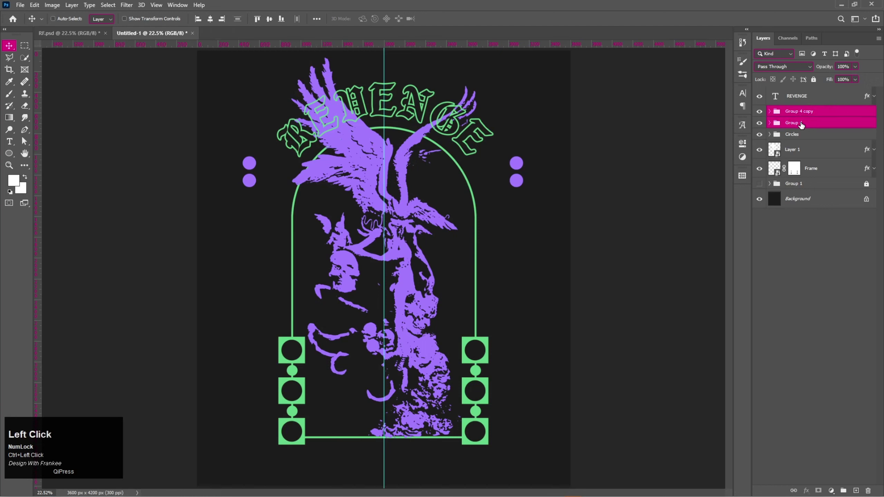
pyautogui.press('ctrl+t')
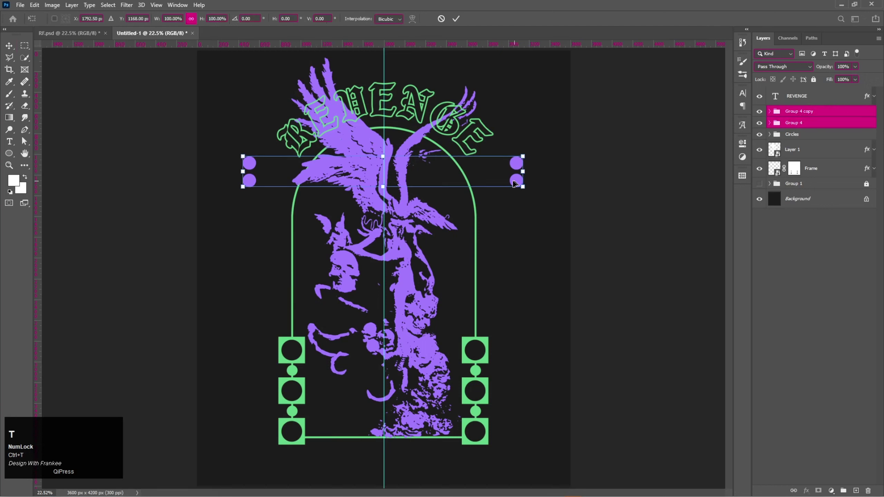
# Nudge the dot pairs into place, add a new layer and switch to the Rectangle shape tool
pyautogui.moveTo(423, 173); pyautogui.dragTo(868, 132)
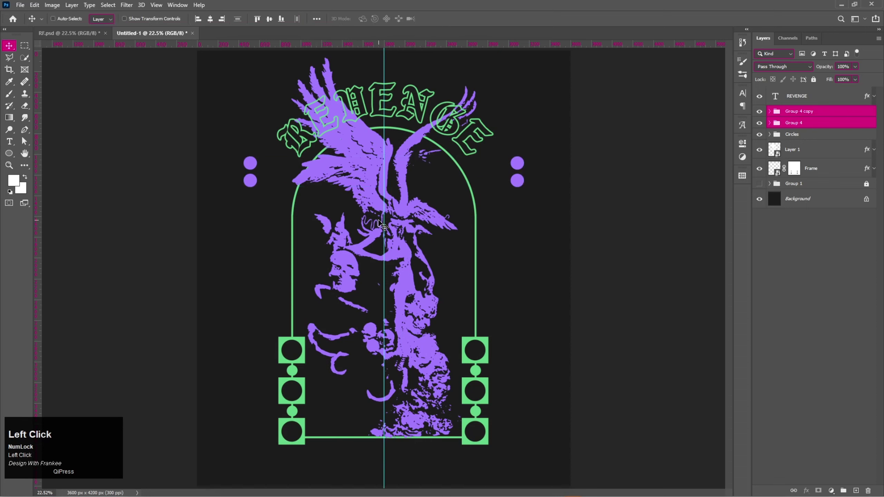
pyautogui.click(818, 116)
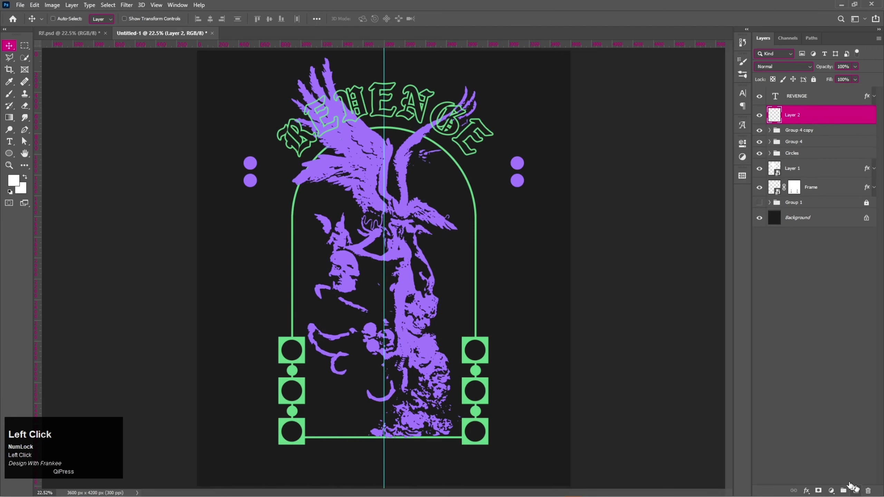
pyautogui.rightClick(9, 156)
pyautogui.click(32, 154)
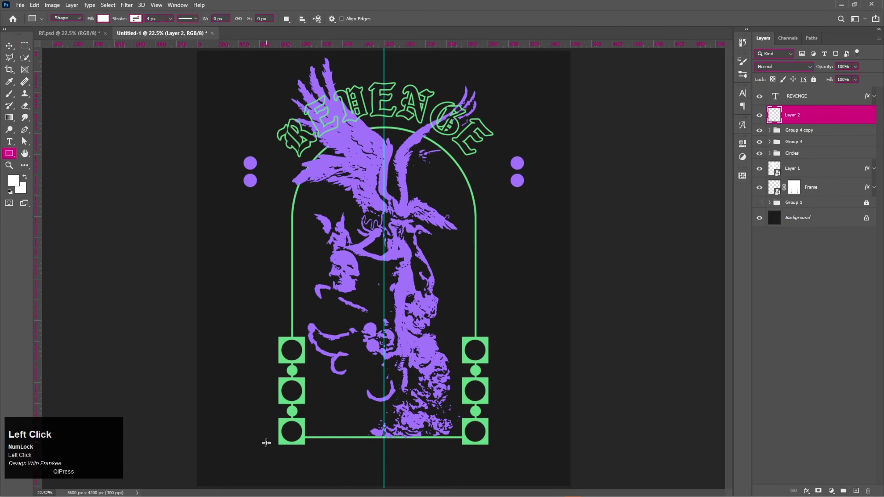
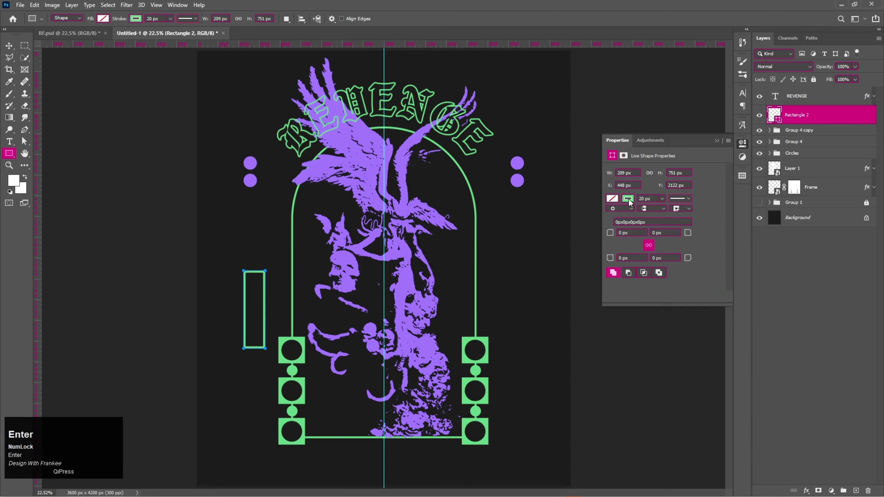
# Dismiss the rectangle's properties and group both dot pairs into one group to rename as Dots
pyautogui.click(720, 144)
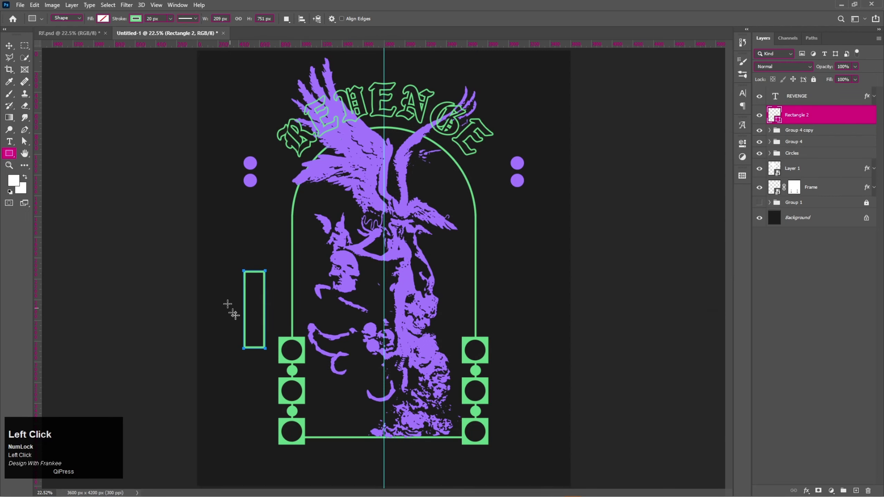
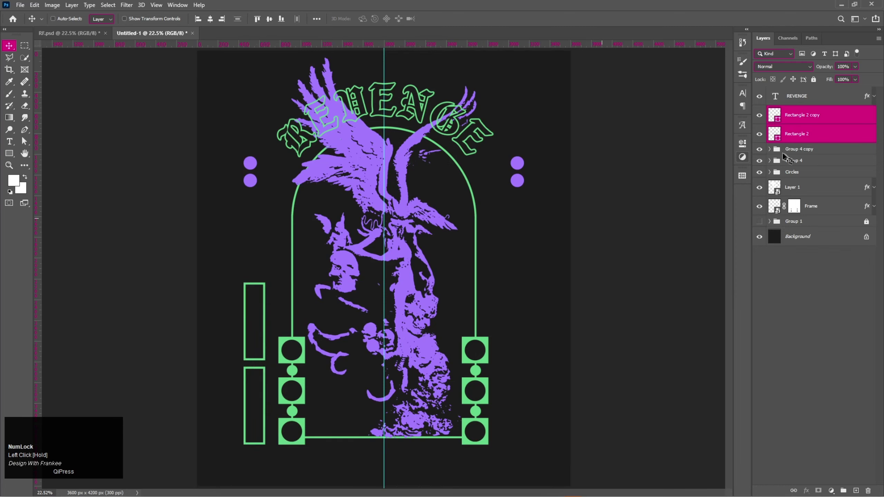
pyautogui.click(759, 162)
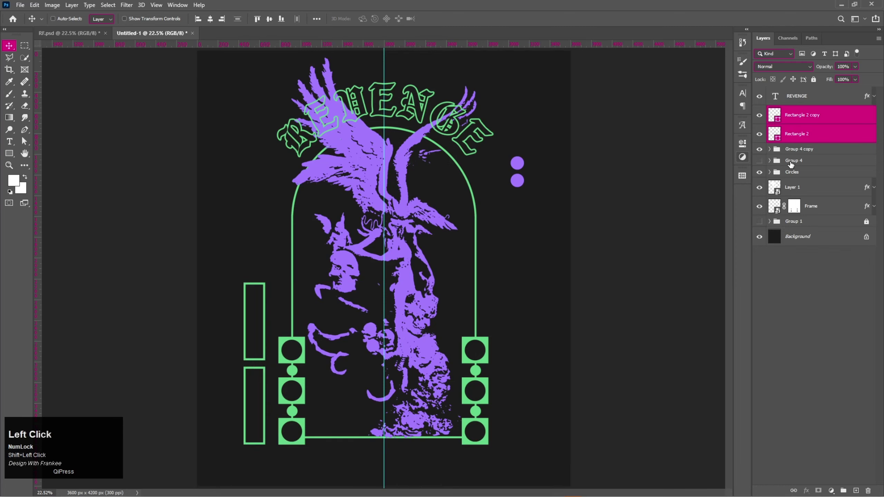
pyautogui.click(762, 165)
pyautogui.click(800, 154)
pyautogui.press('ctrl+g')
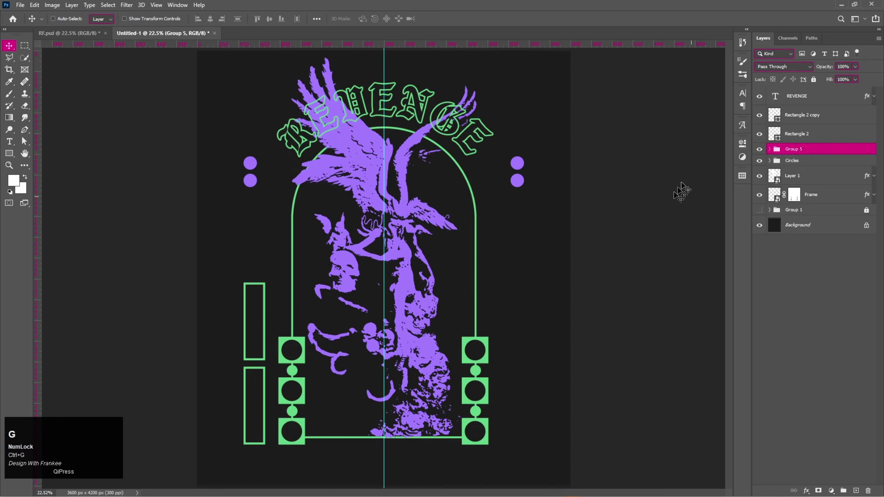
pyautogui.click(762, 149)
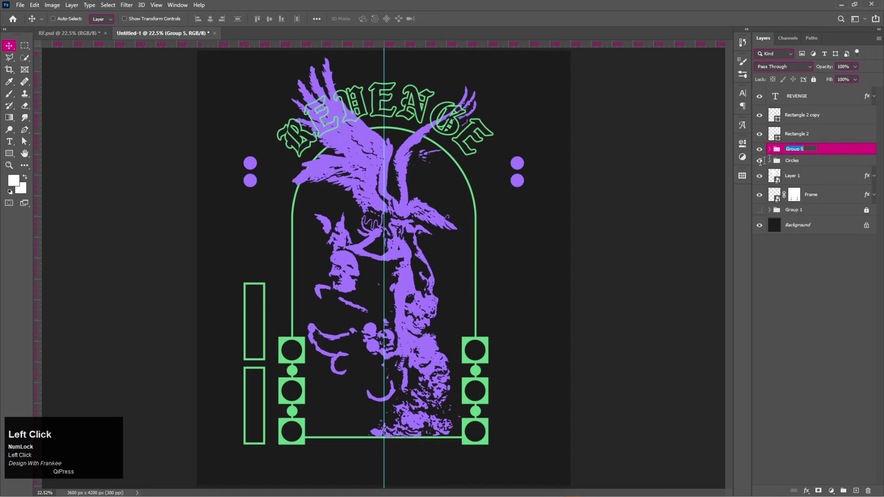
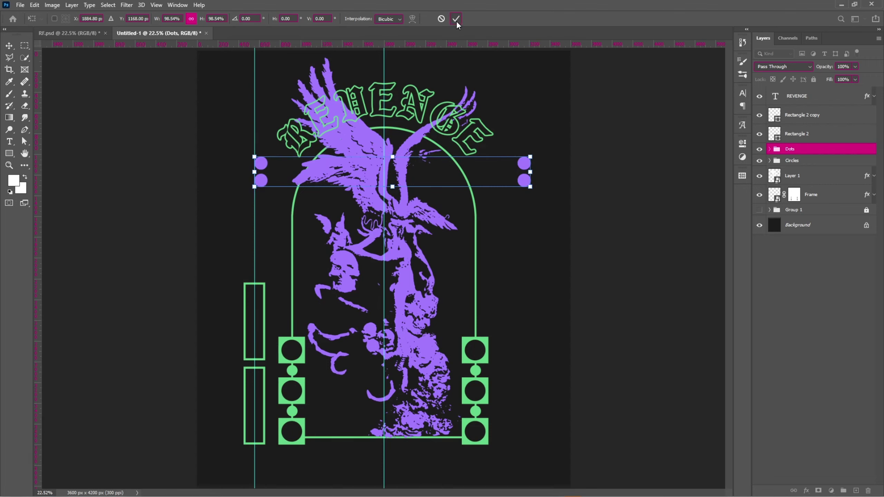
# Shift the Dots group onto the left guide, resize it, and add a vertical guide through the right dots
pyautogui.moveTo(460, 23); pyautogui.dragTo(215, 315)
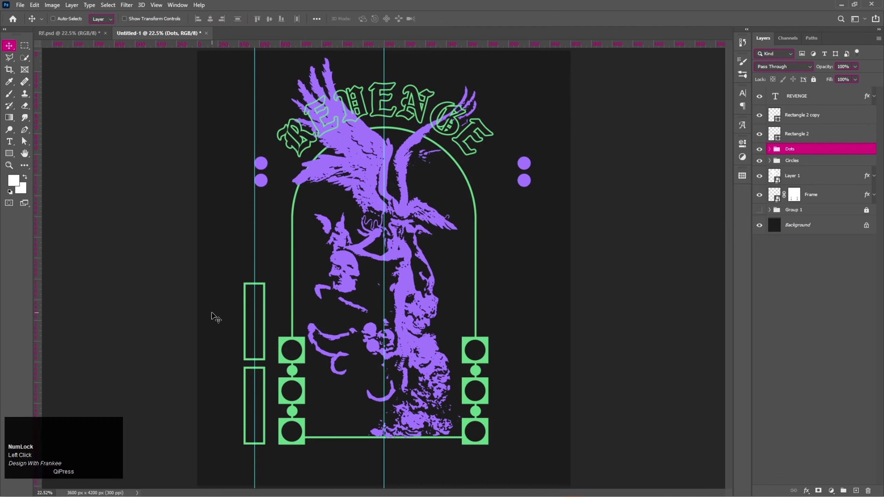
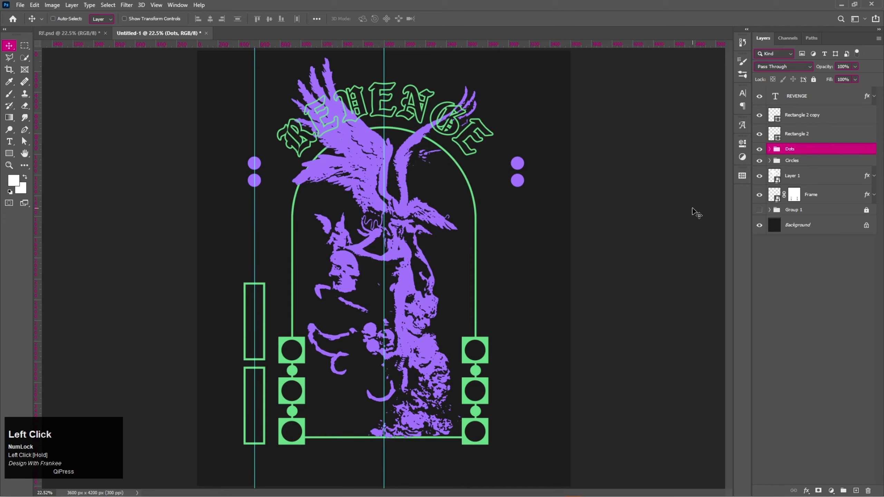
pyautogui.press('ctrl+t')
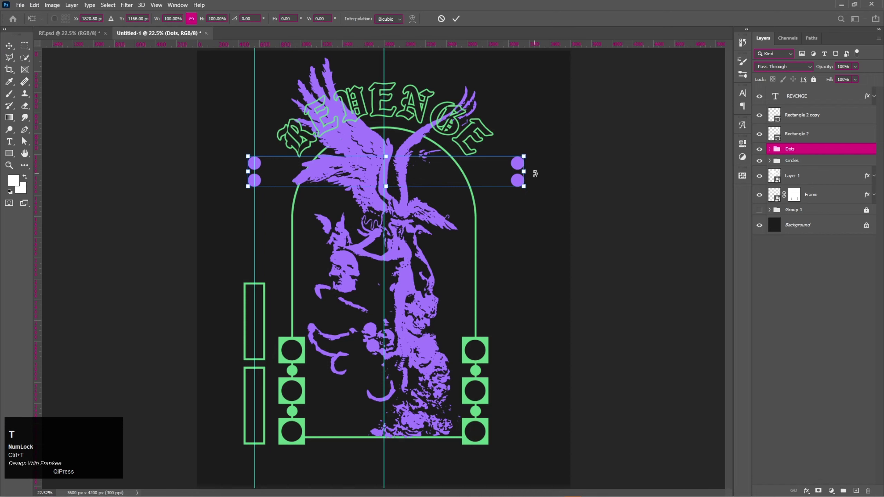
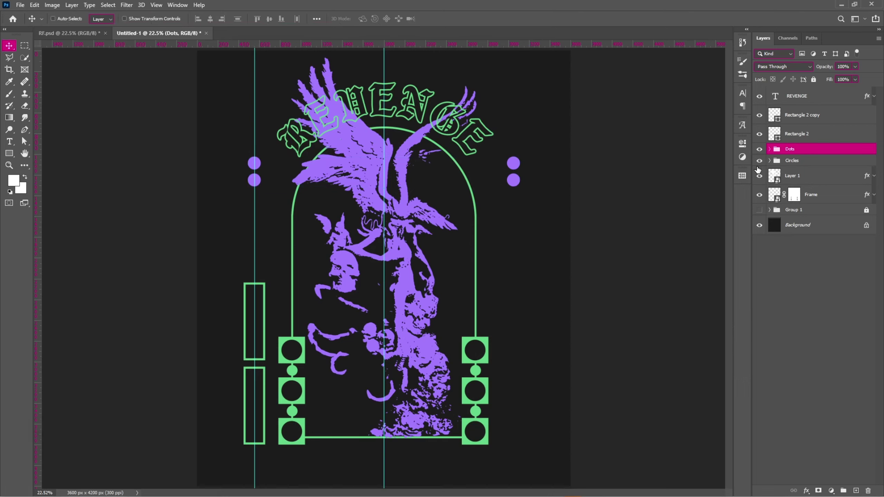
pyautogui.moveTo(40, 252); pyautogui.dragTo(783, 148)
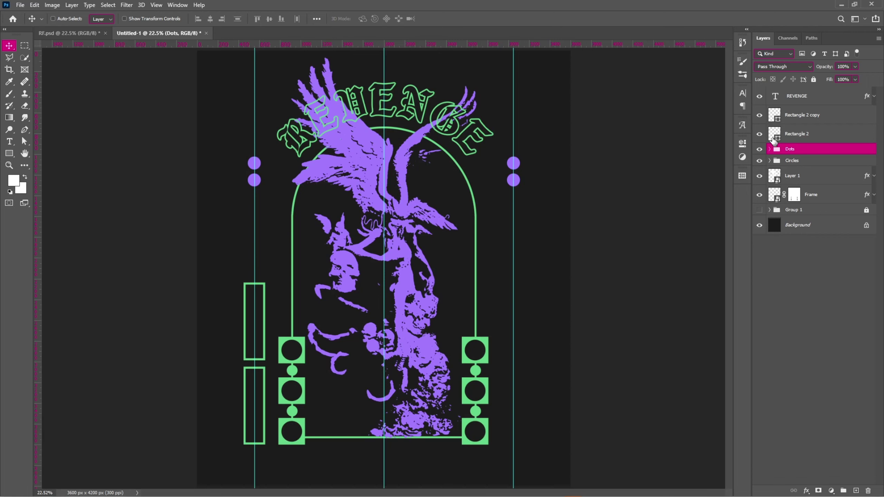
# Duplicate the outlined rectangle layer with Ctrl+J
pyautogui.click(761, 121)
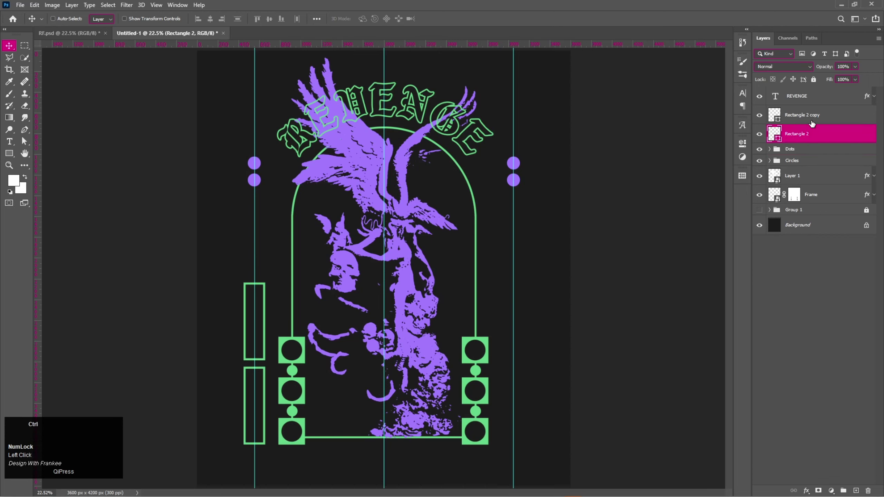
pyautogui.click(812, 120)
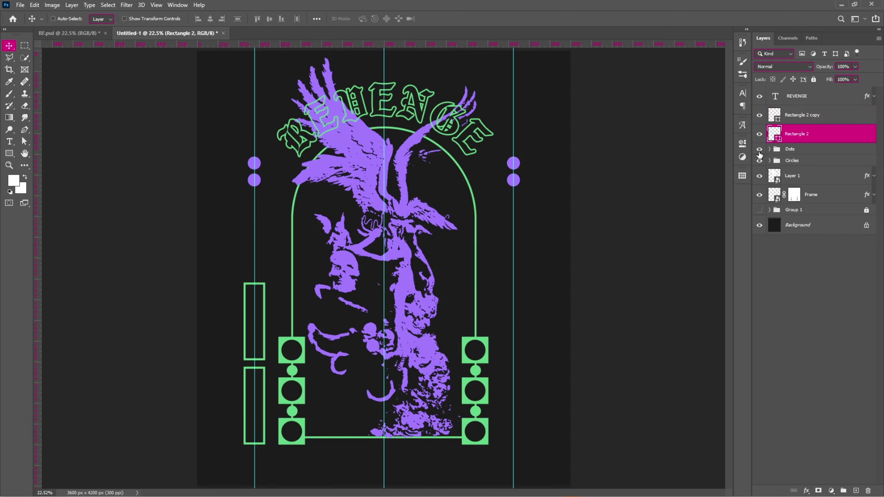
pyautogui.click(760, 156)
pyautogui.press('ctrl+j')
# Give the copy a purple fill and shrink it inside the lower outline as a gauge bar
pyautogui.click(748, 147)
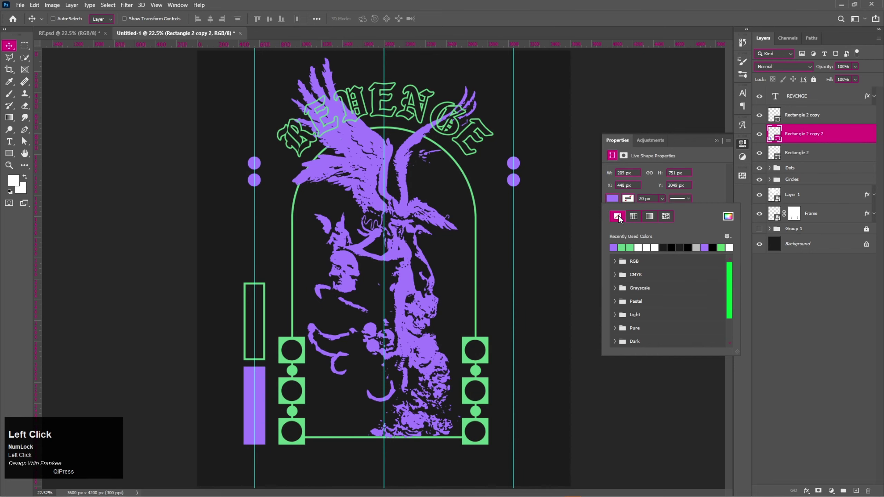
pyautogui.click(722, 144)
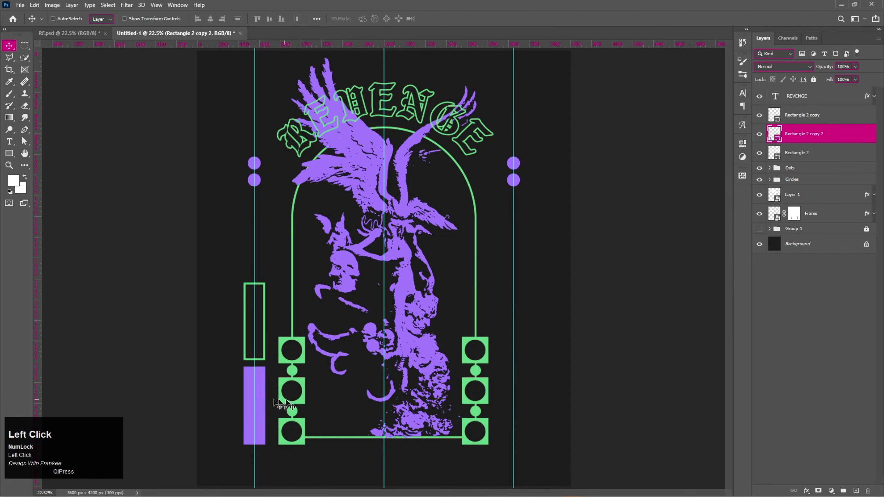
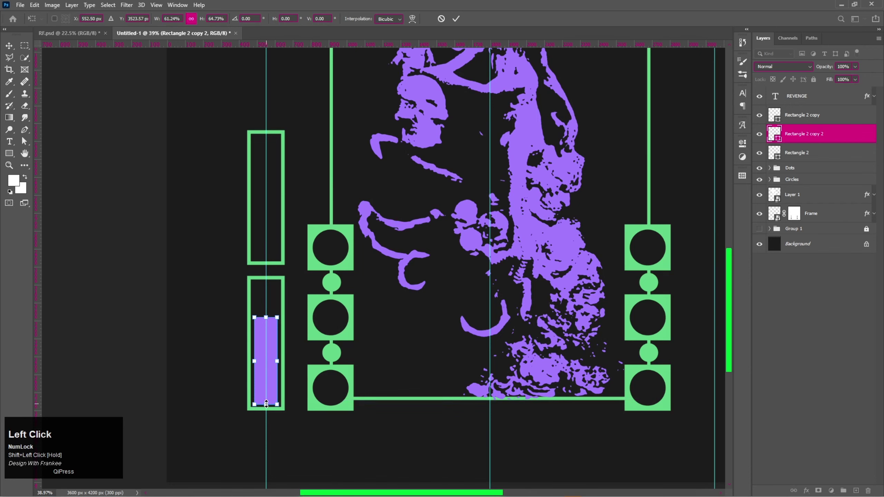
pyautogui.press('Return')
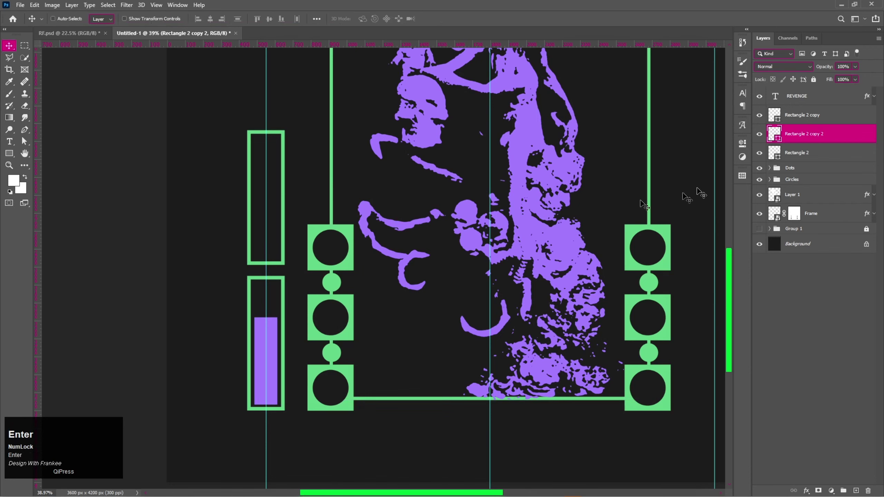
pyautogui.click(765, 121)
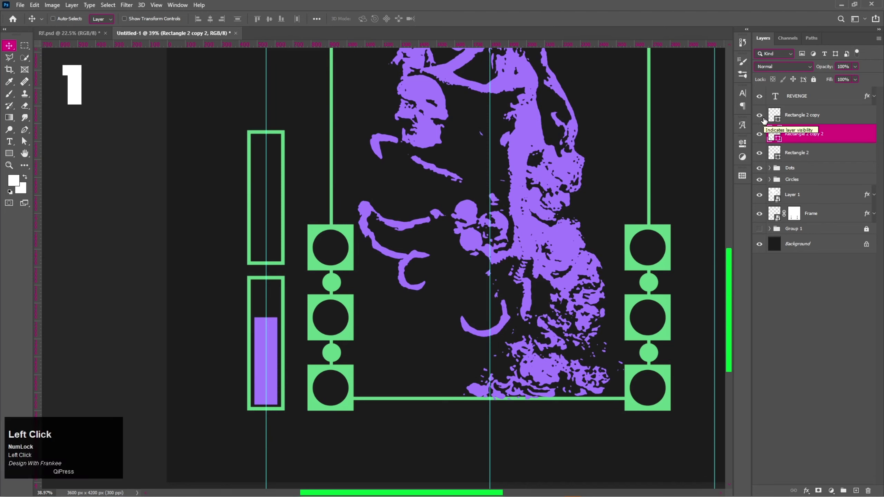
# Group the purple bar with its outline into the gauge group and start resizing the upper bar
pyautogui.click(797, 157)
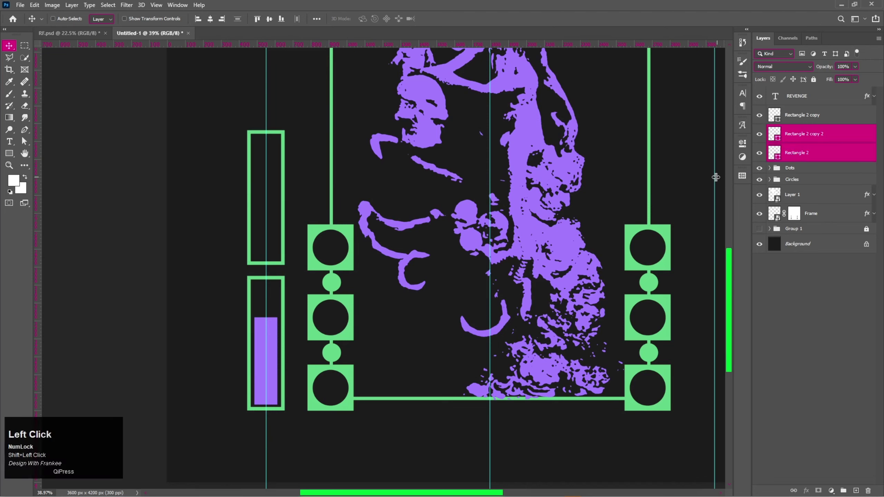
pyautogui.press('ctrl+g')
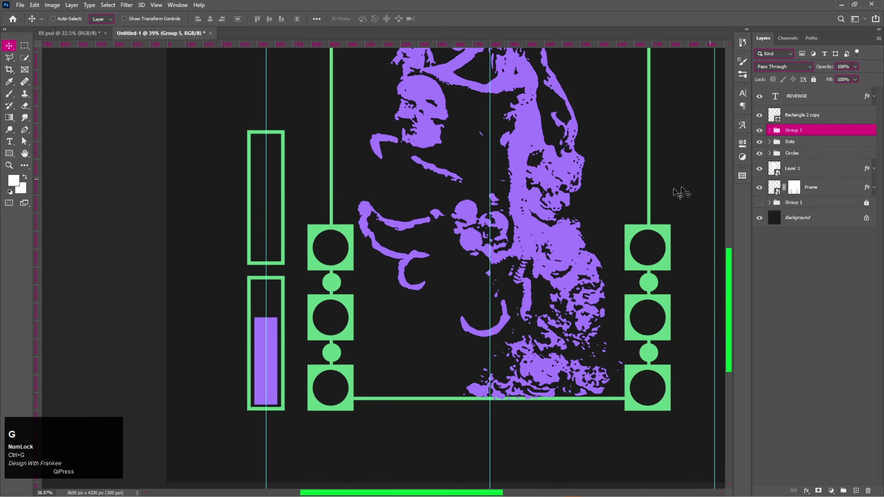
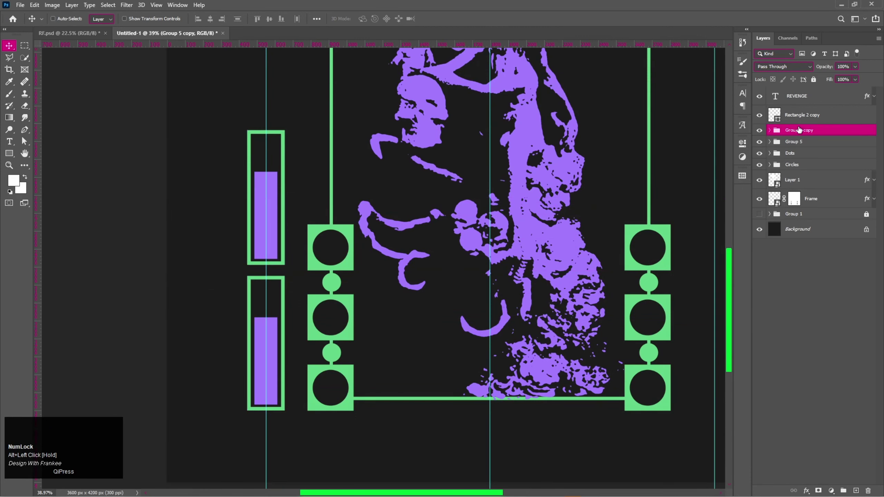
pyautogui.press('BackSpace')
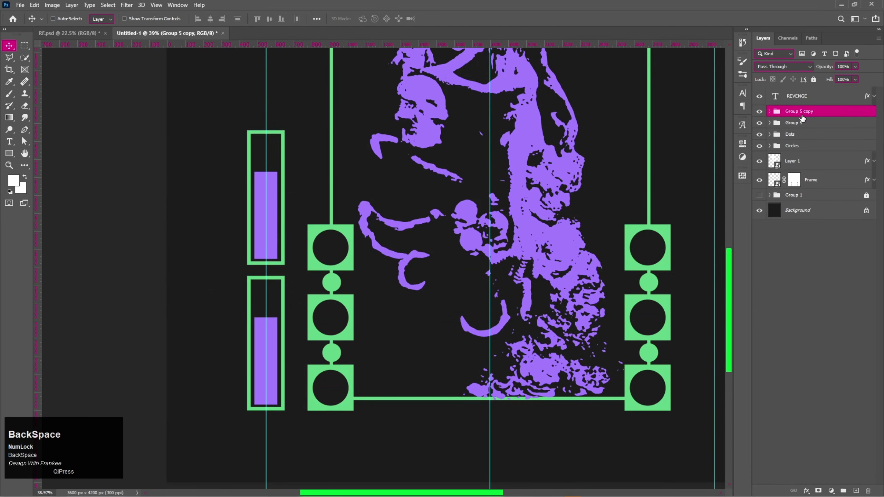
pyautogui.click(773, 111)
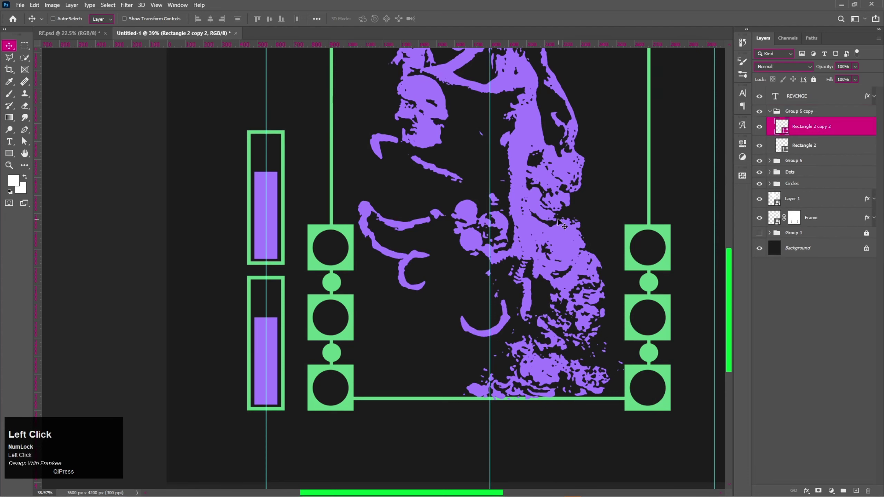
pyautogui.press('ctrl+t')
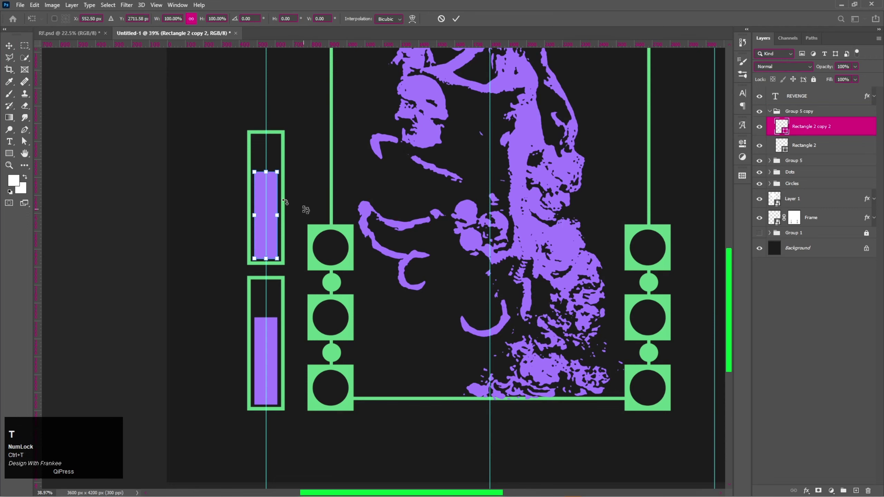
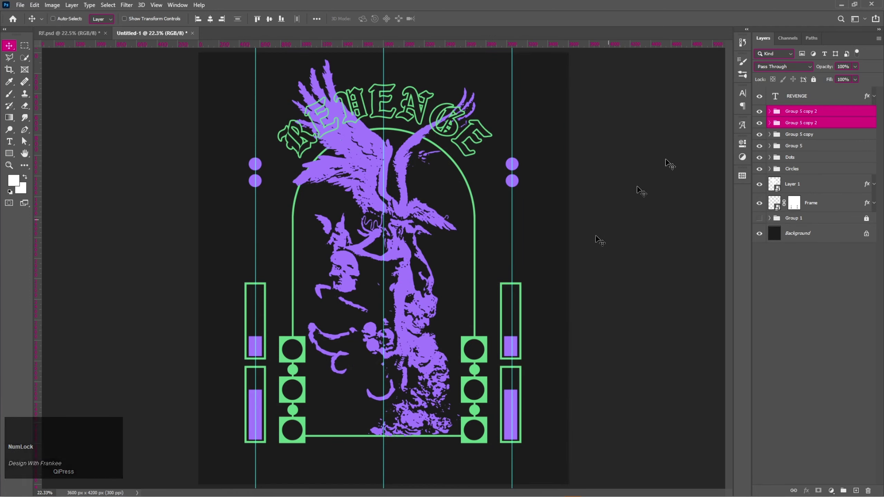
# Transform the Dots group, then stretch the upper right bar and shrink the lower right bar
pyautogui.click(765, 157)
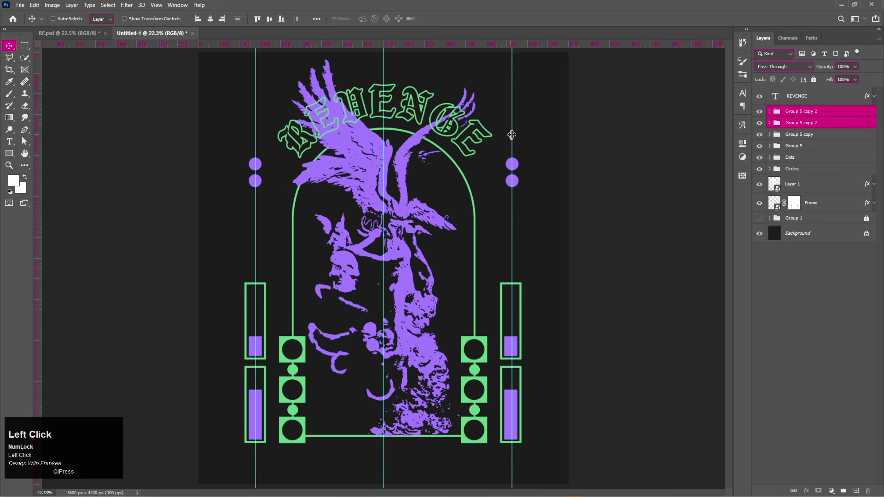
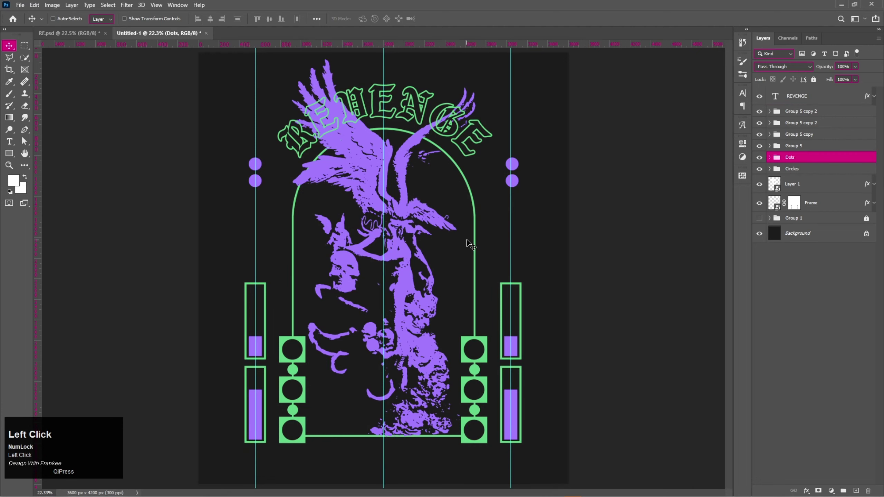
pyautogui.press('ctrl+t')
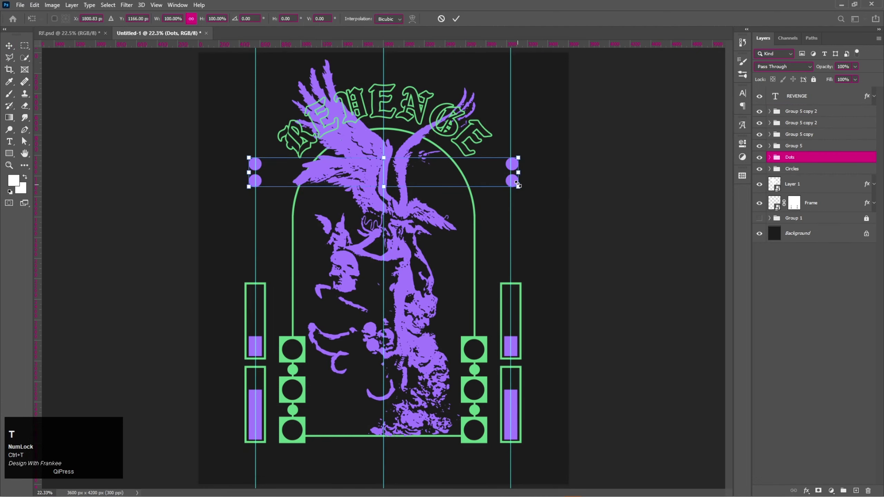
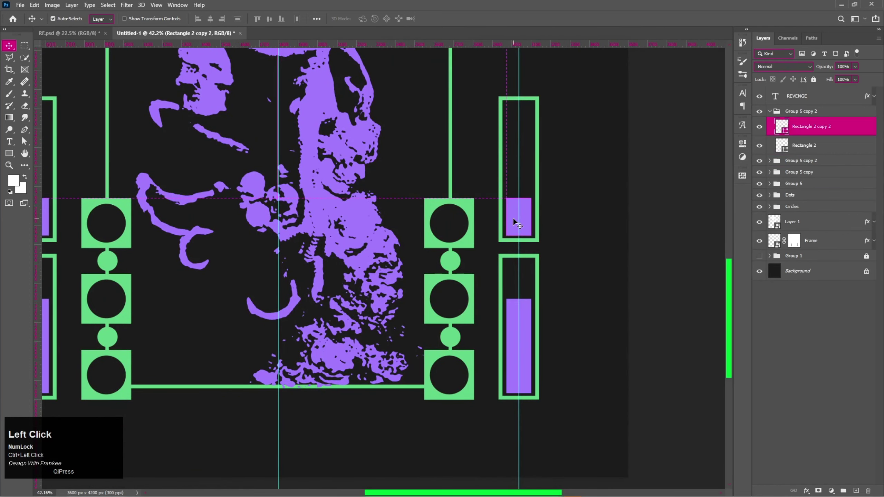
pyautogui.press('ctrl+t')
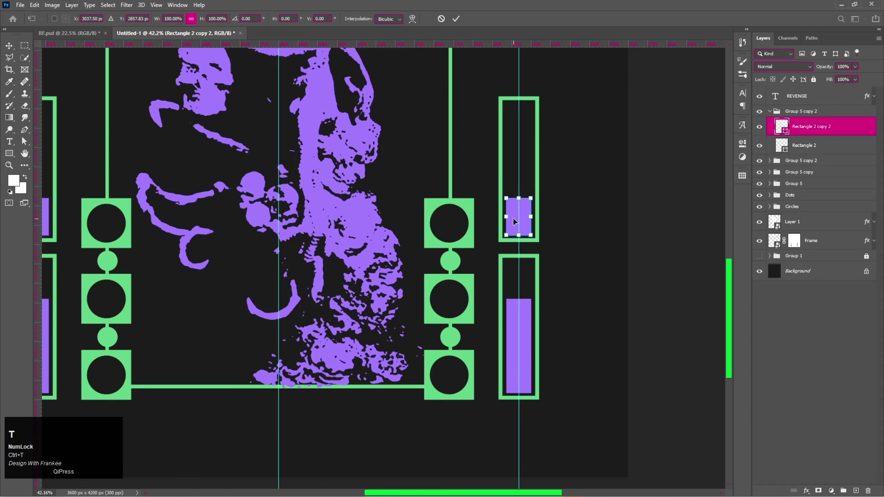
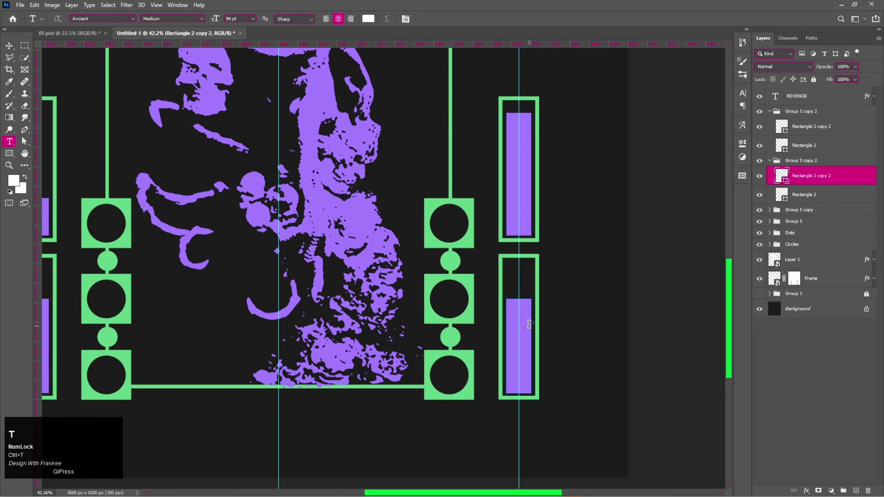
pyautogui.press('v')
pyautogui.press('ctrl+t')
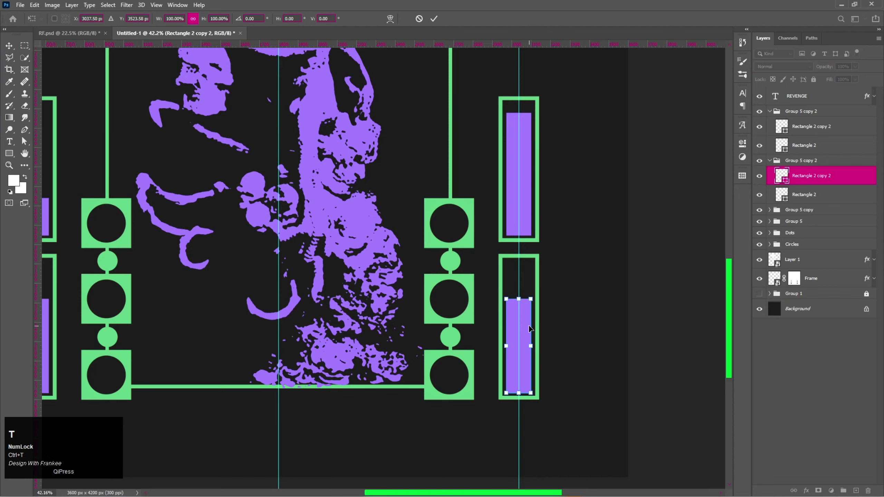
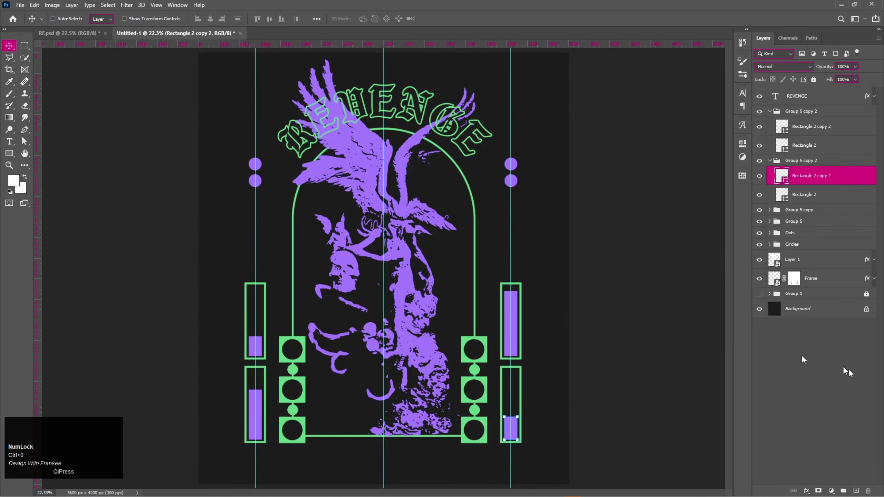
# Gather the four gauge groups into one group and rename it Cylinder
pyautogui.click(860, 393)
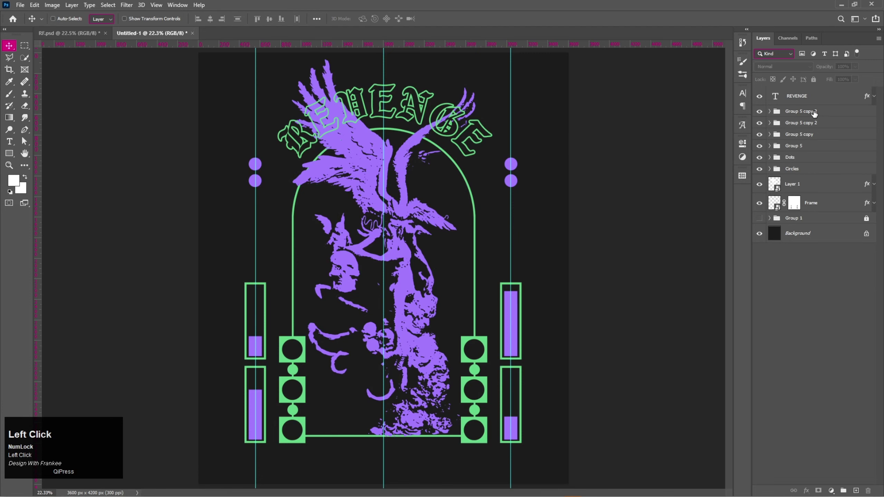
pyautogui.click(813, 149)
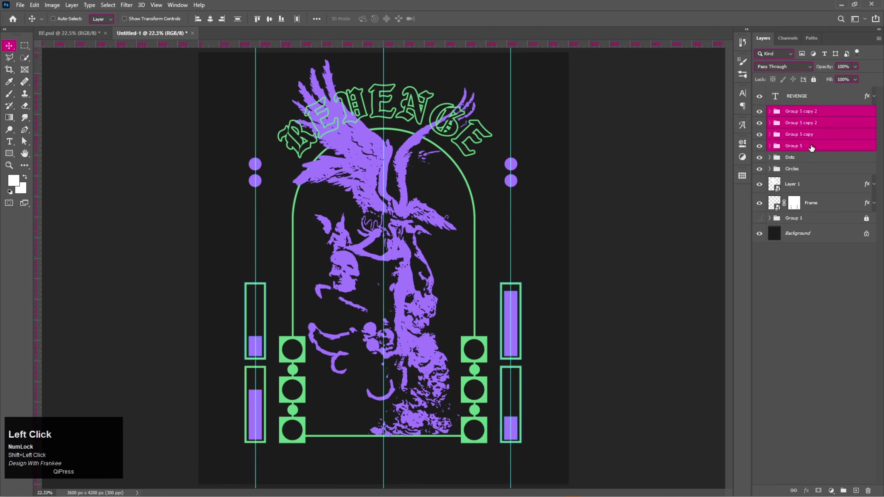
pyautogui.press('ctrl+g')
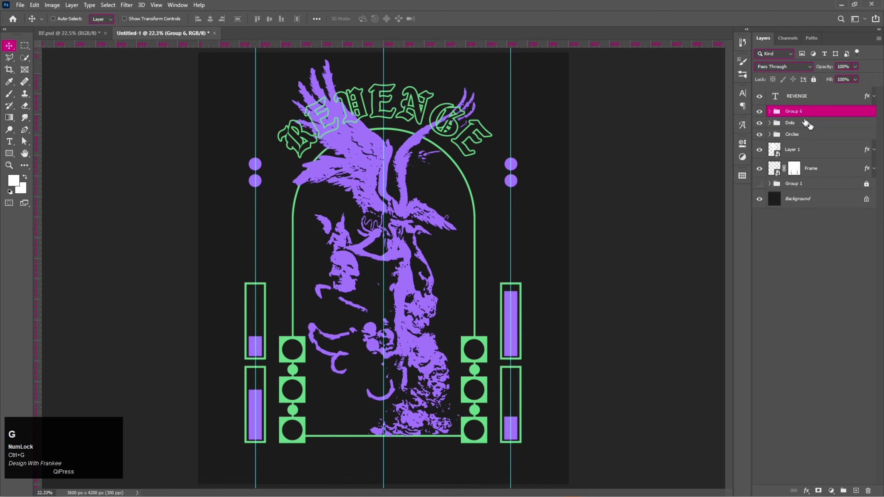
pyautogui.click(798, 112)
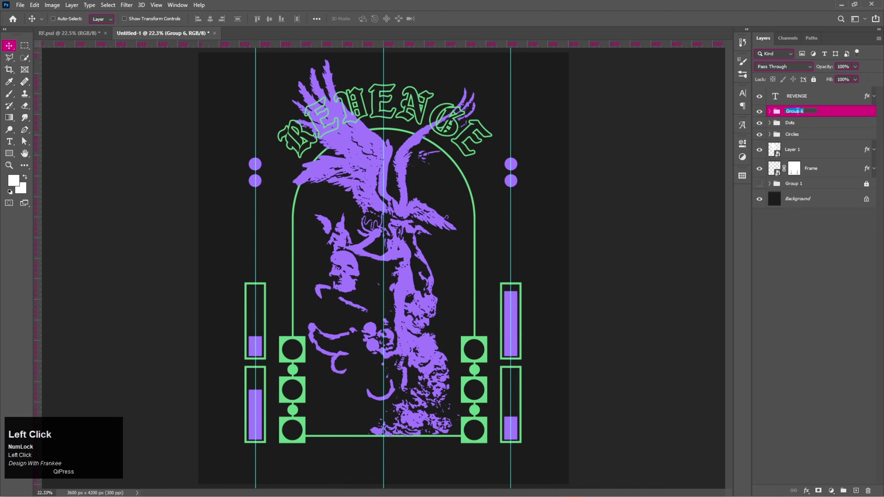
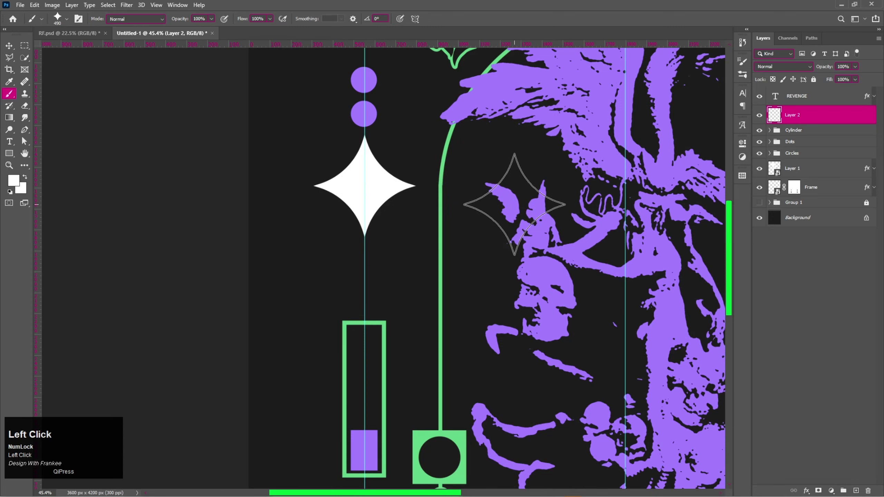
# Scale down the white star and group the four stacked star layers together
pyautogui.press('v')
pyautogui.press('ctrl+t')
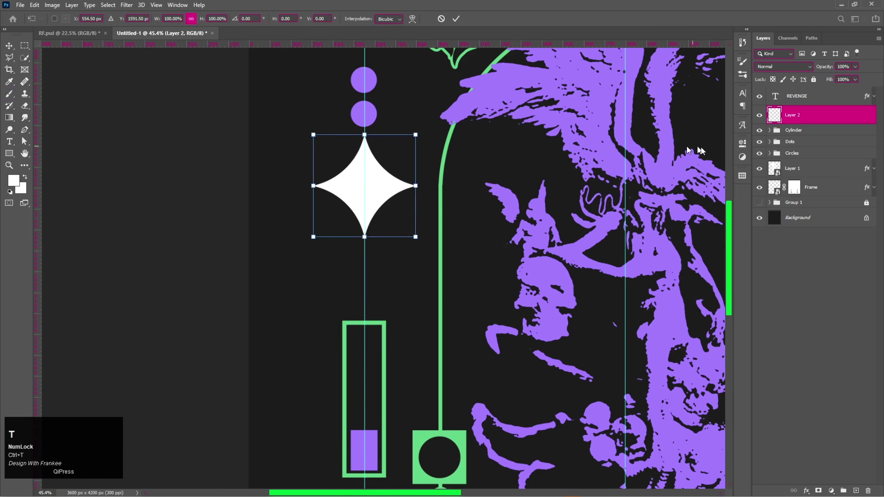
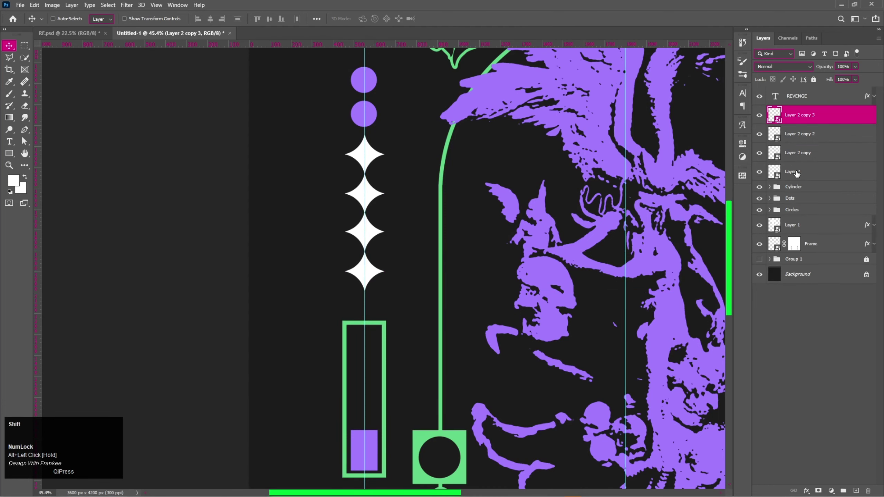
pyautogui.click(217, 25)
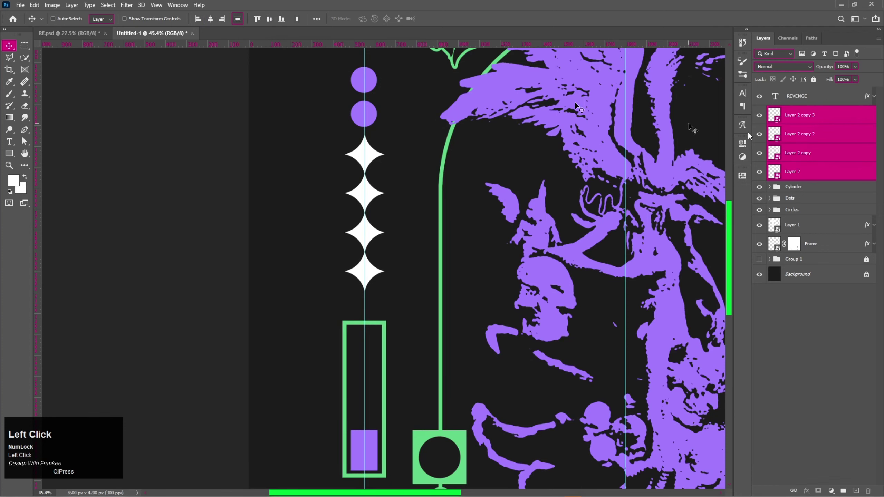
pyautogui.press('ctrl+g')
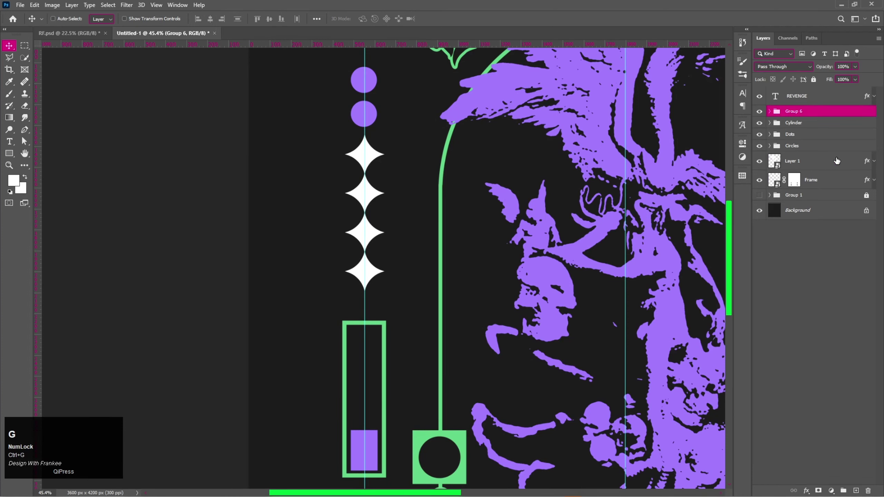
# Set Group 6 Fill to 0% and give the stars a purple Stroke of about 9 px in Layer Style
pyautogui.press('ctrl+0')
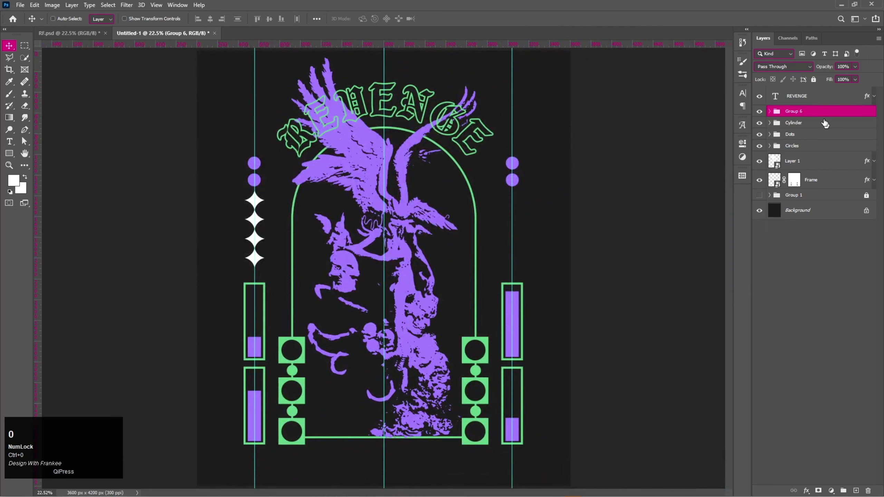
pyautogui.click(858, 81)
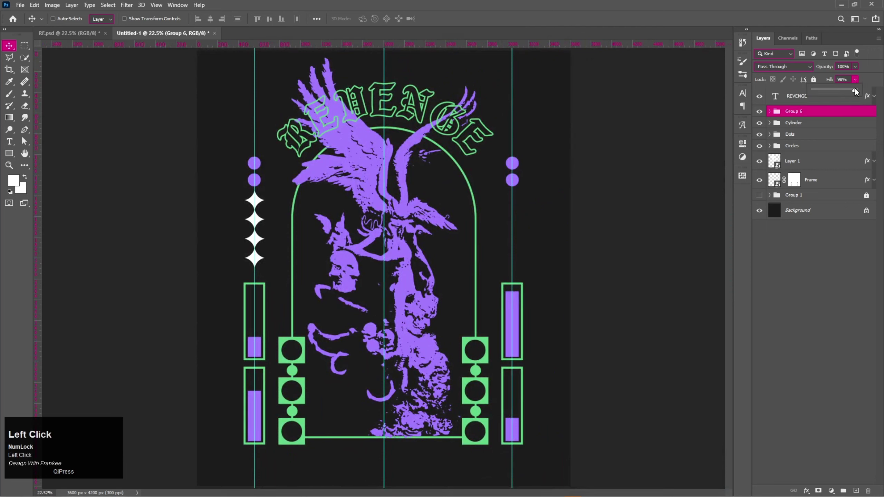
pyautogui.rightClick(808, 112)
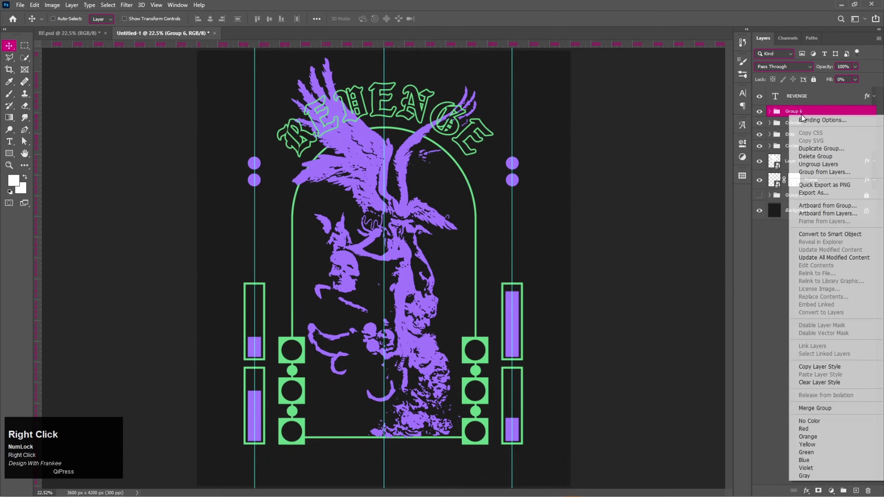
pyautogui.doubleClick(806, 121)
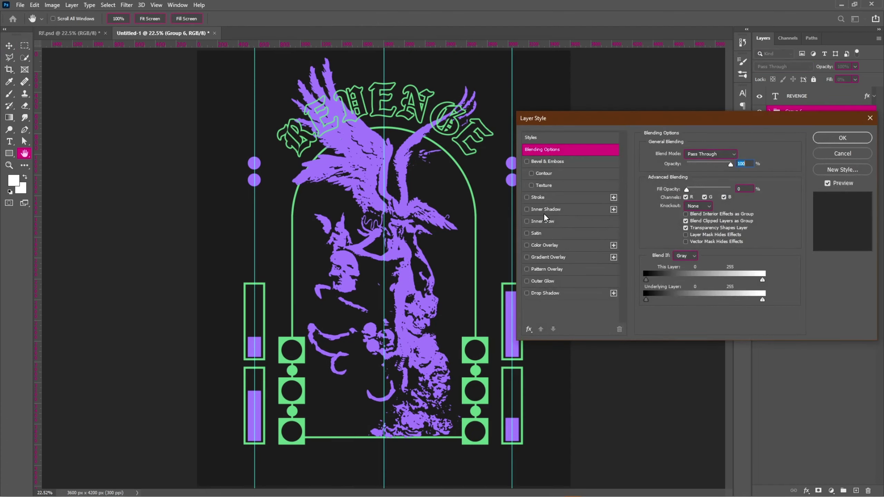
pyautogui.click(546, 204)
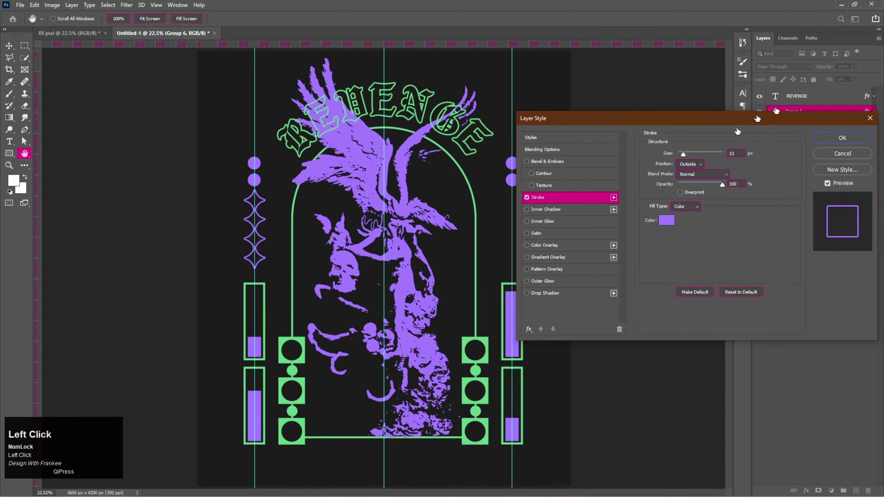
pyautogui.scroll(-3)
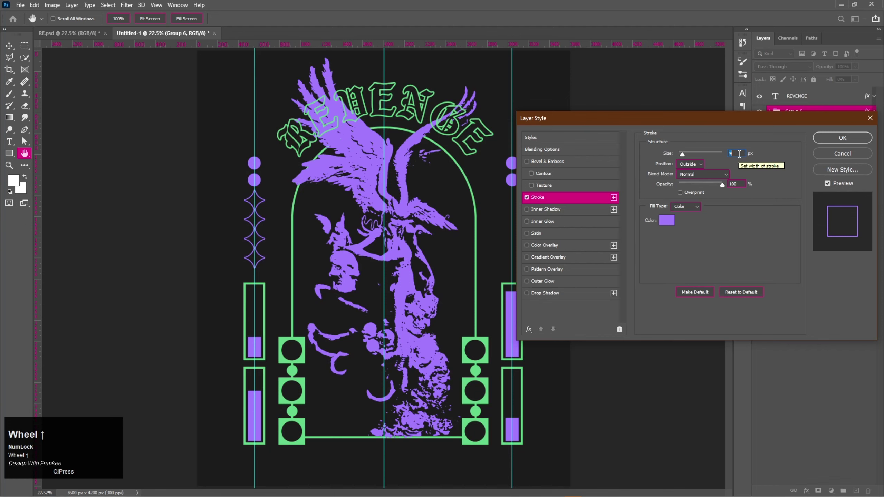
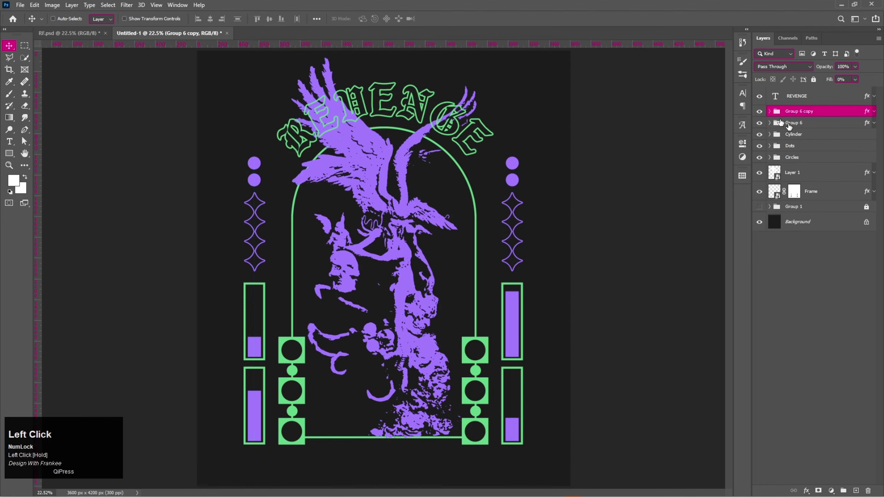
# Group the two star columns and rename the group 'Stars'
pyautogui.press('ctrl+g')
pyautogui.click(790, 115)
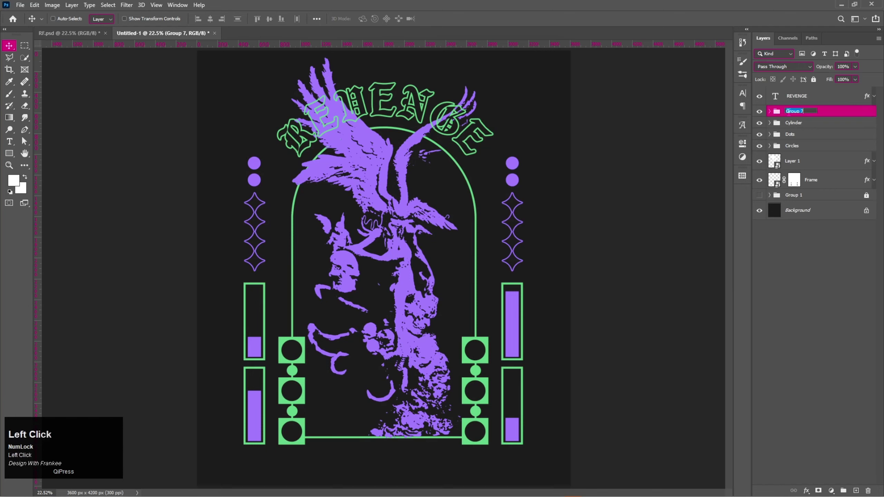
pyautogui.write('tars')
pyautogui.press('Return')
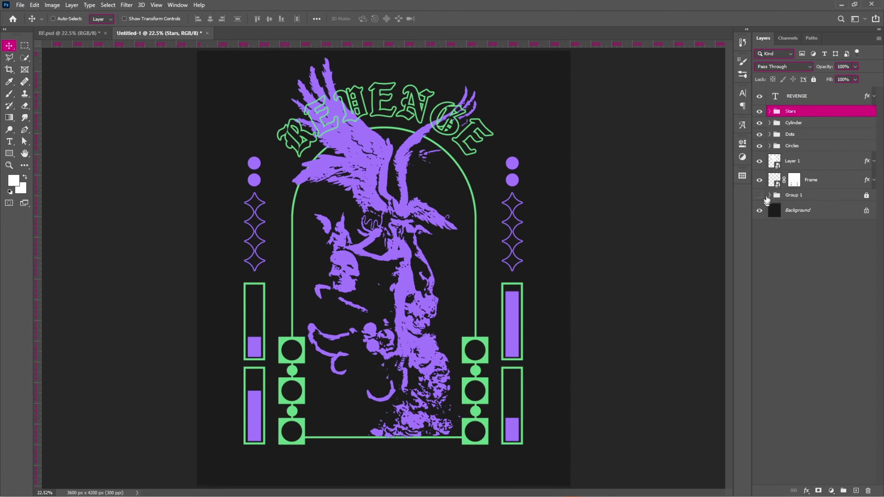
# Select the layers from REVENGE down to Frame ready to group them as Group 7
pyautogui.press('Return')
pyautogui.click(762, 184)
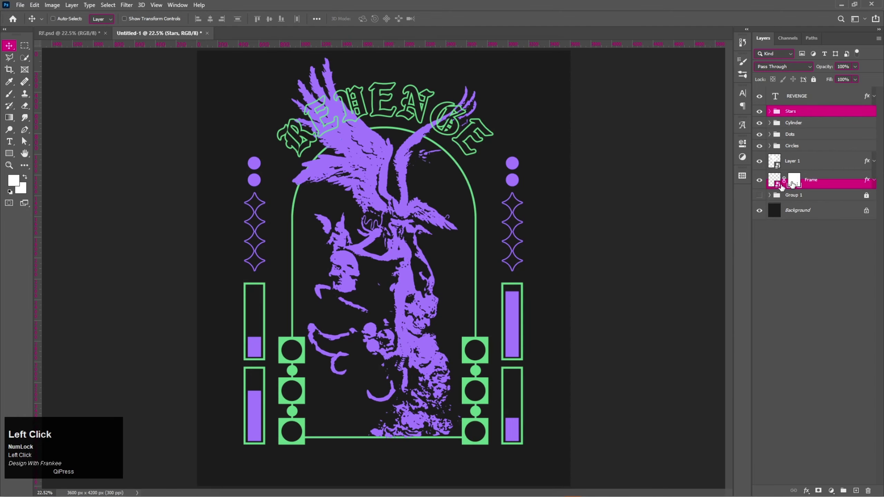
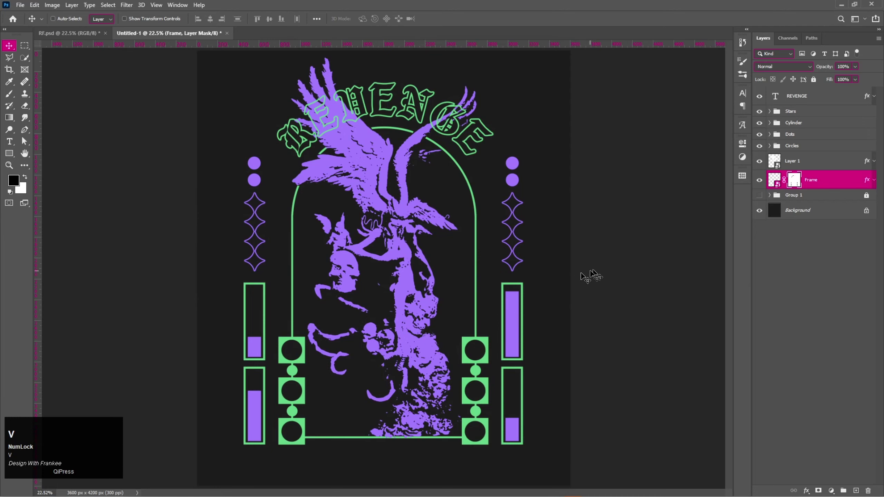
pyautogui.click(816, 98)
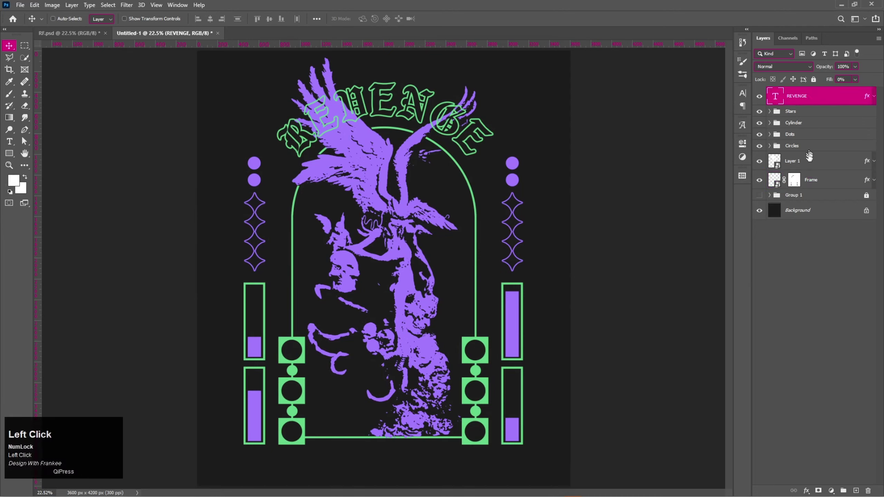
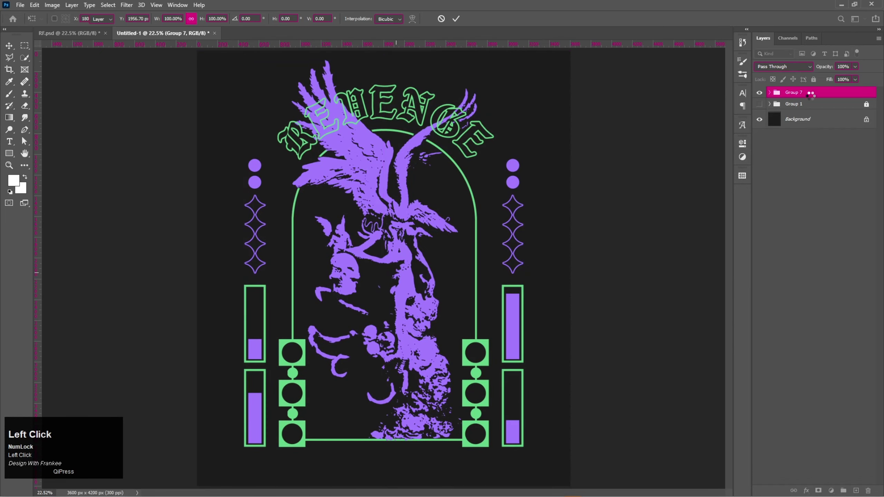
# Paste the karma quote from Notepad into a new bold text layer and commit it
pyautogui.click(772, 96)
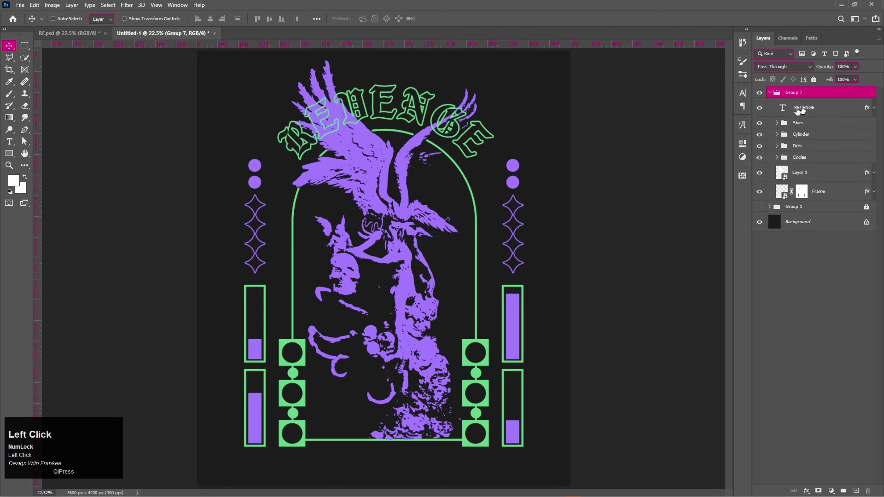
pyautogui.press('t')
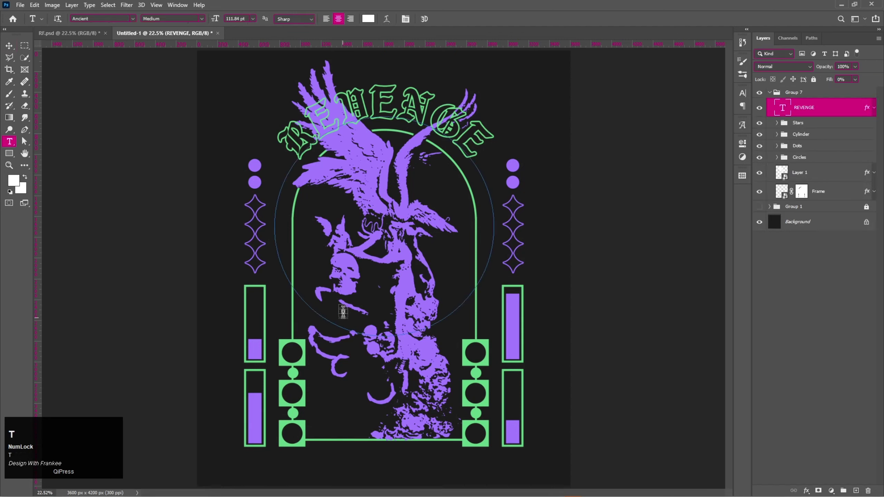
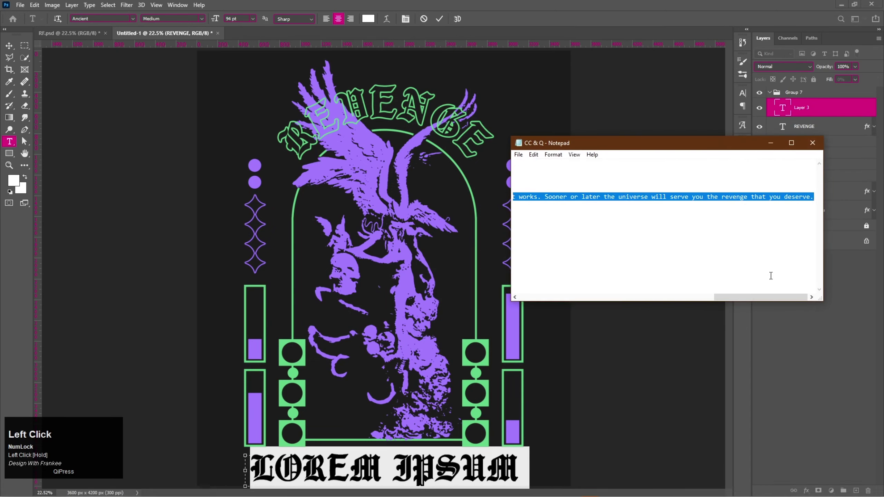
pyautogui.press('ctrl+c')
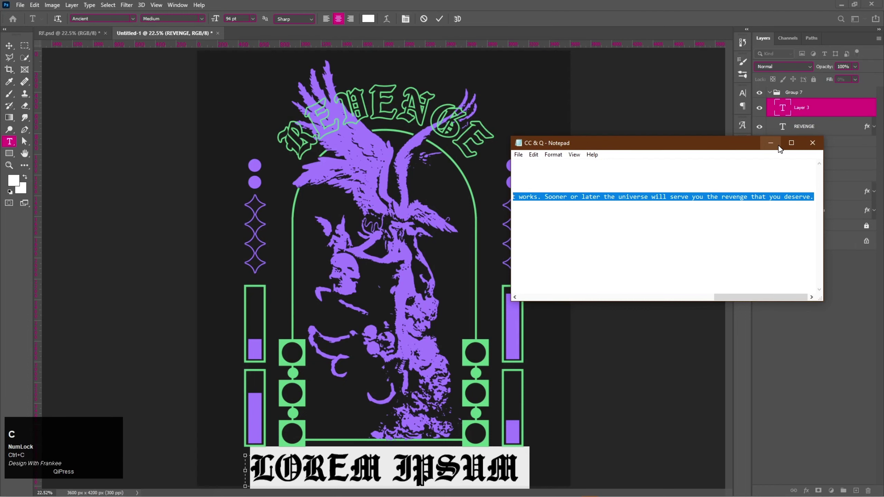
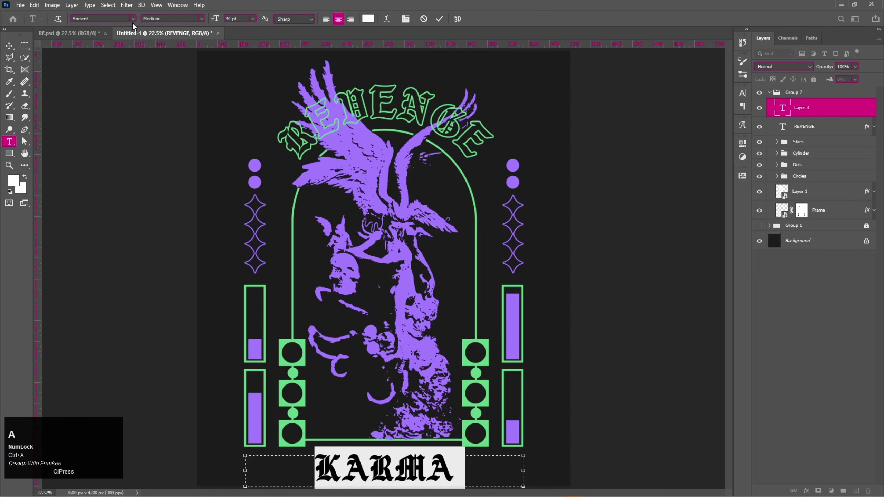
pyautogui.click(138, 23)
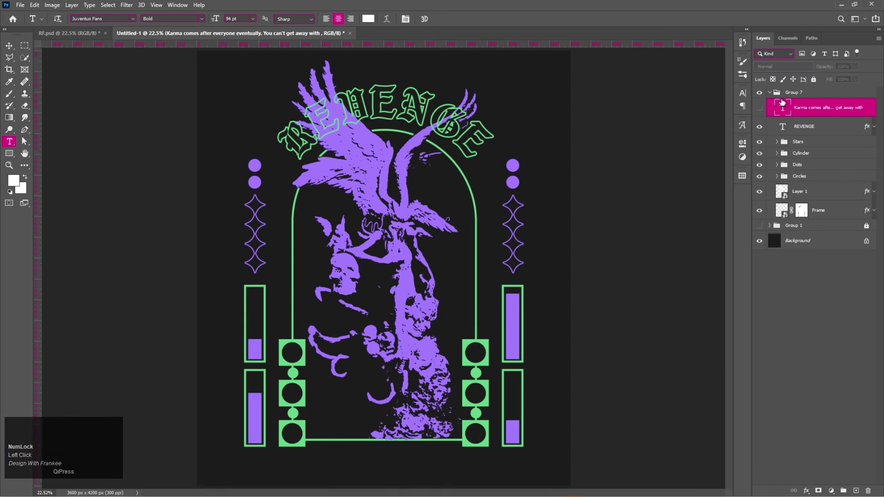
# Collapse the design group and start a free transform to shrink it
pyautogui.click(771, 95)
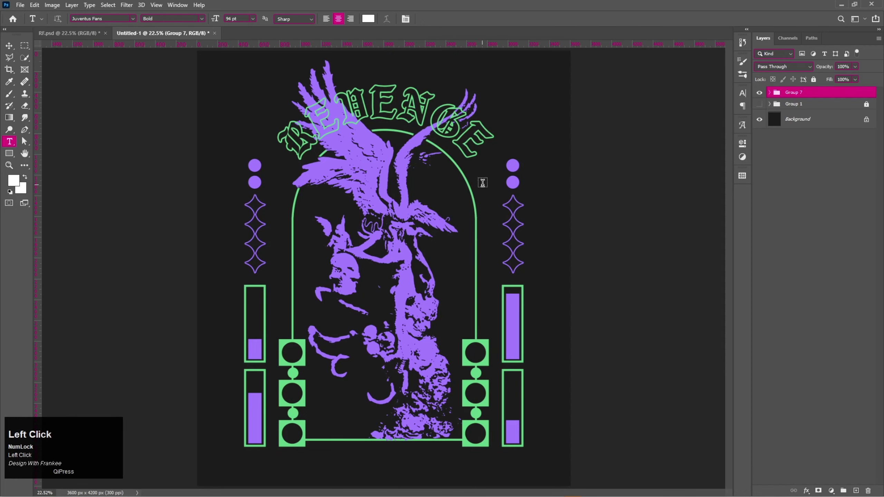
pyautogui.press('v')
pyautogui.press('ctrl+t')
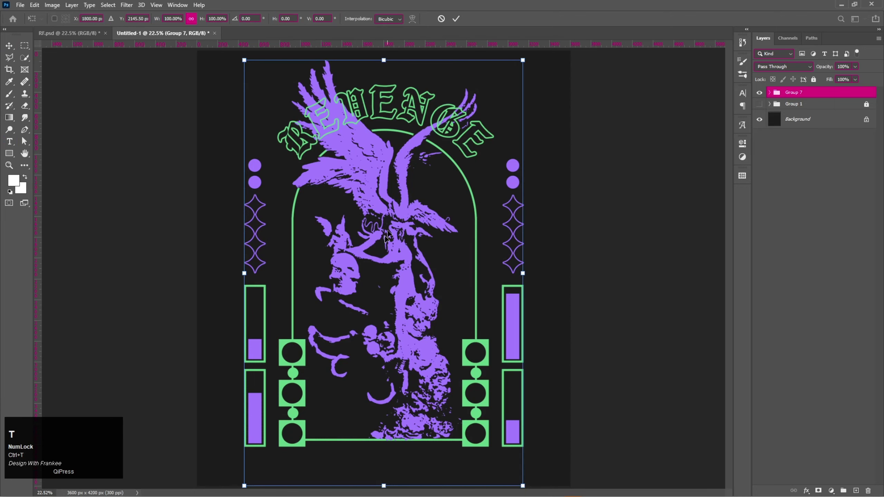
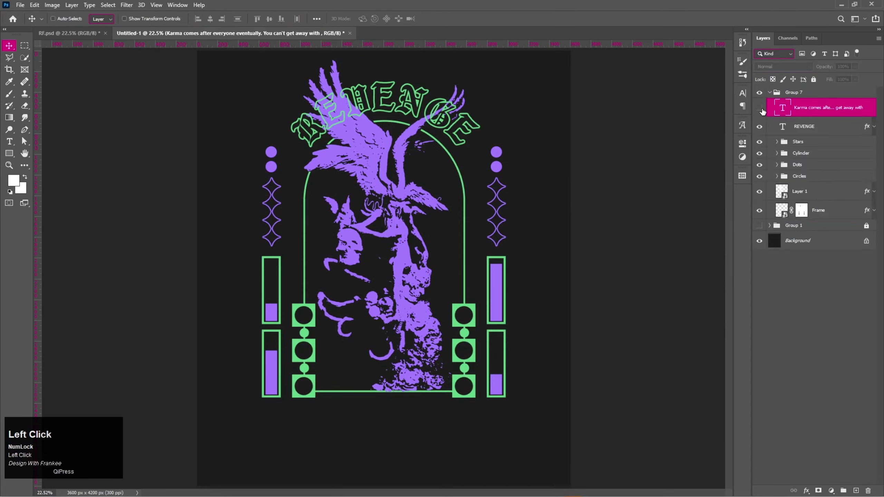
# Make the quote a centred paragraph box at 27 pt and tighten its leading in the Character panel
pyautogui.press('ctrl+t')
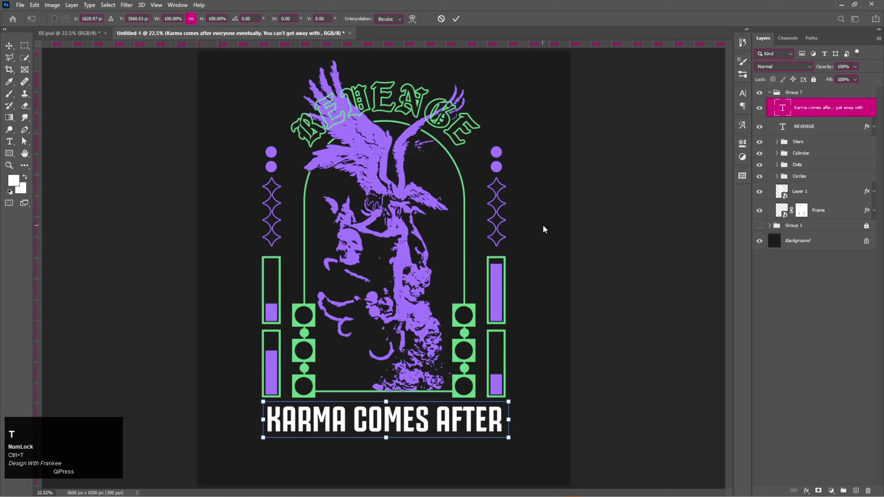
pyautogui.click(784, 109)
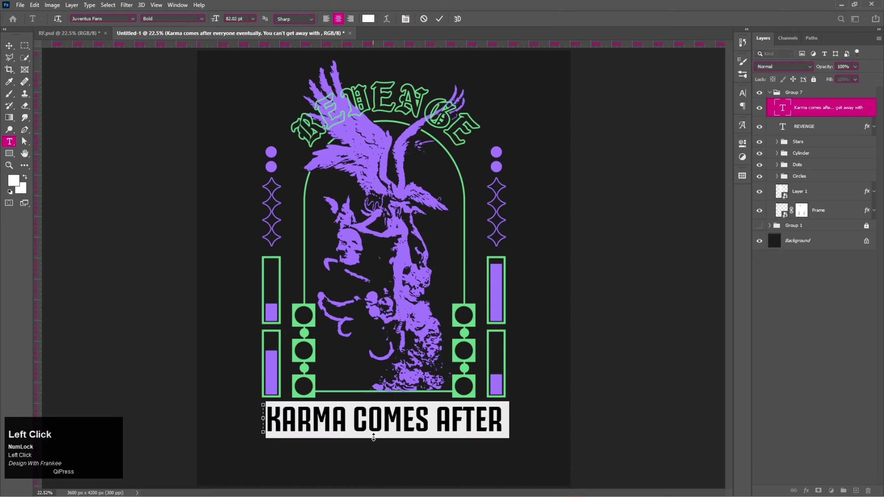
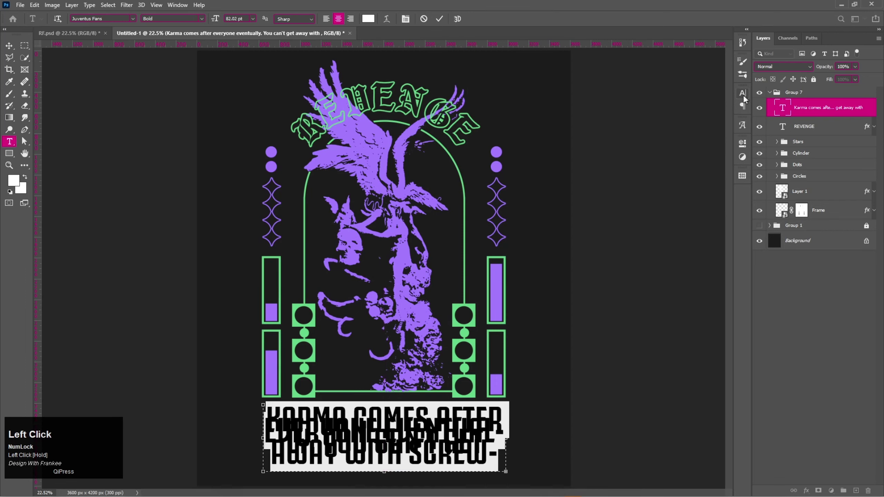
pyautogui.scroll(-3)
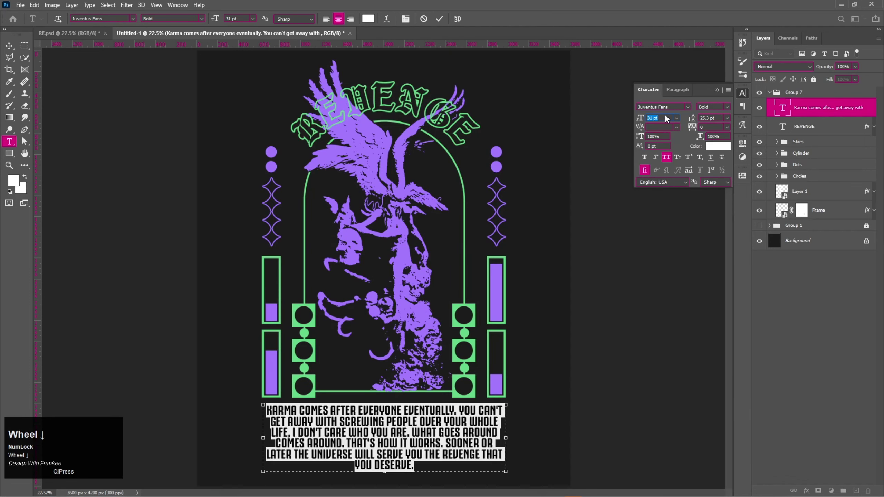
pyautogui.click(724, 118)
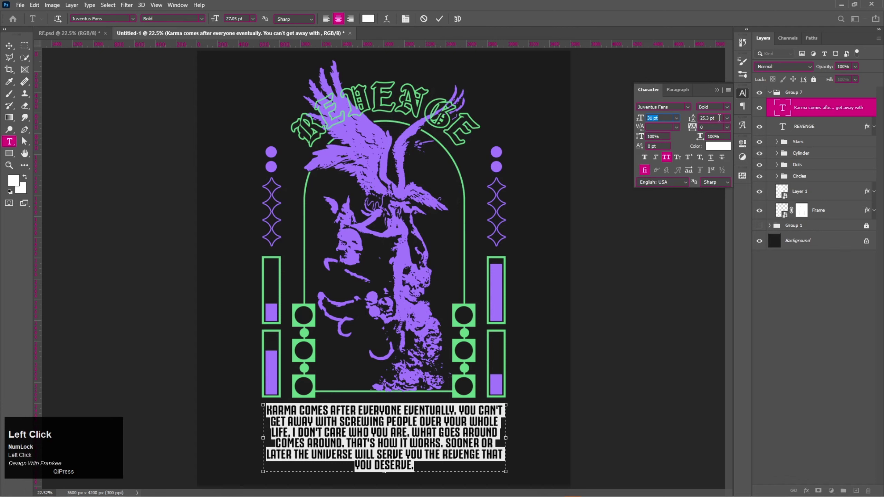
pyautogui.scroll(-3)
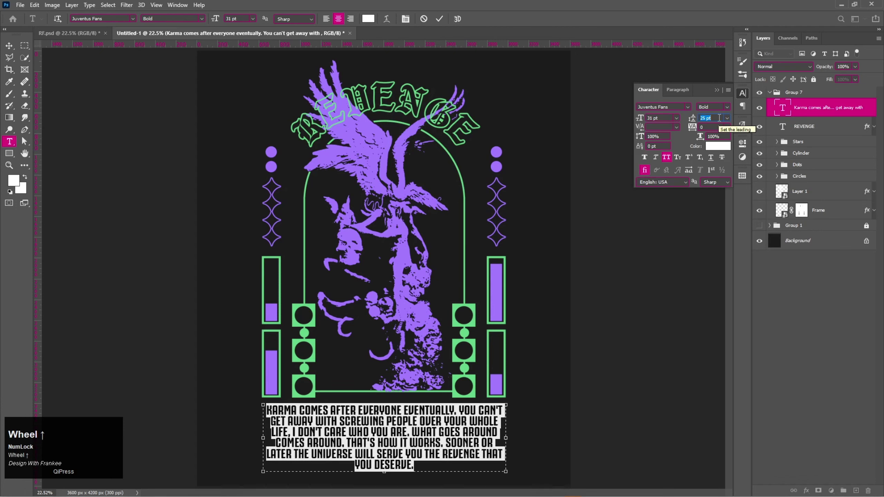
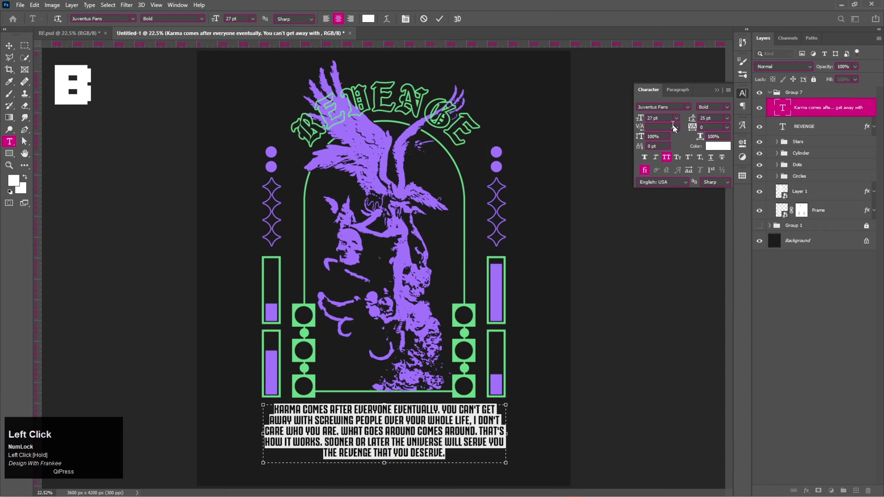
pyautogui.scroll(3)
pyautogui.scroll(-3)
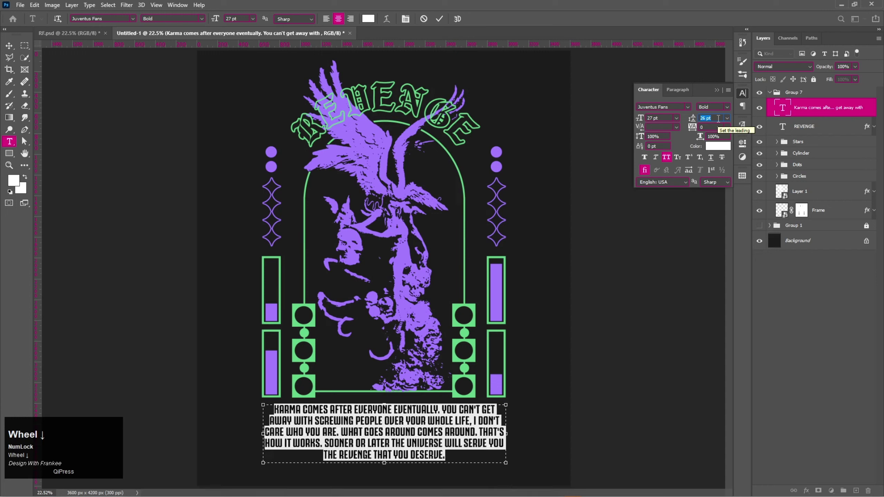
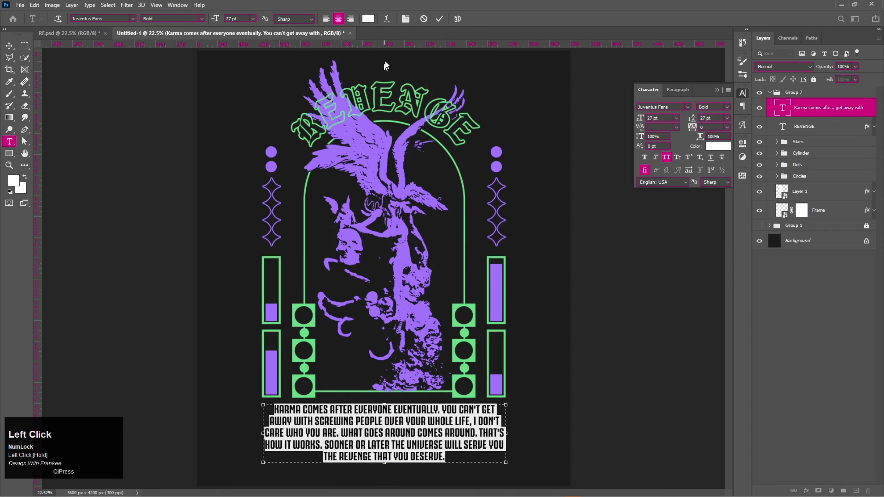
# Colour the quote green #6cc77e, commit its placement, then collapse and hide Group 7
pyautogui.click(374, 21)
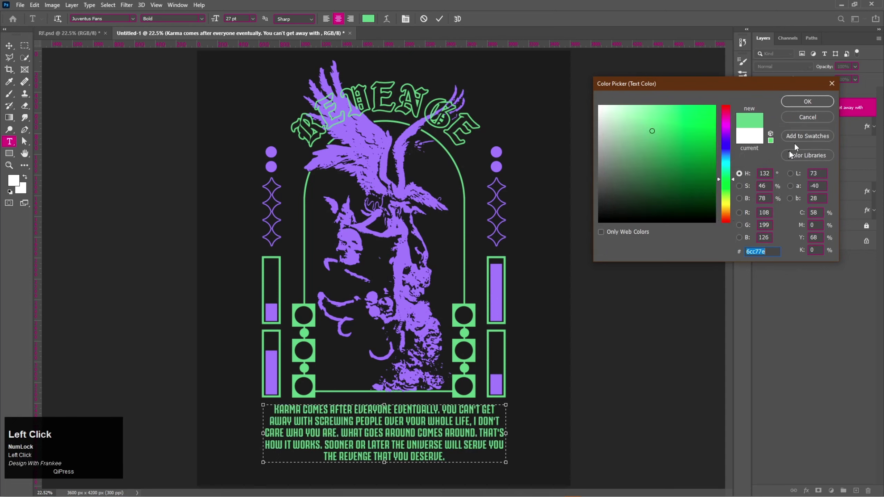
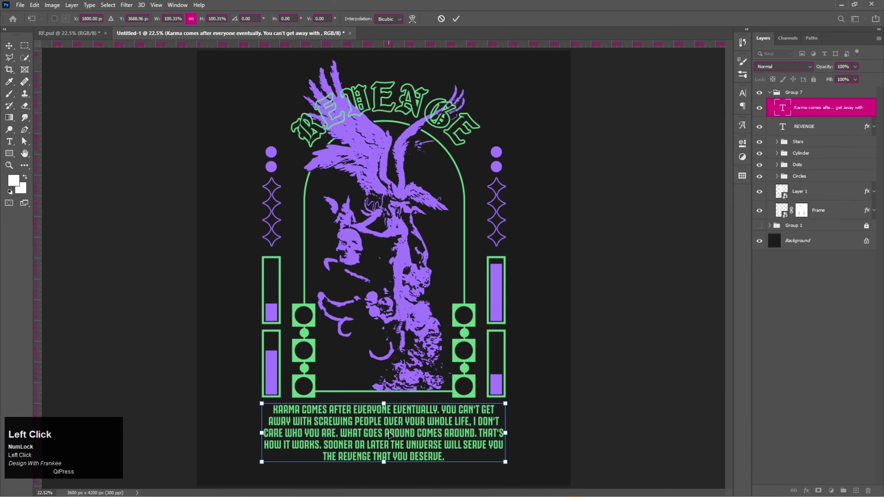
pyautogui.press('v')
pyautogui.press('ctrl+0')
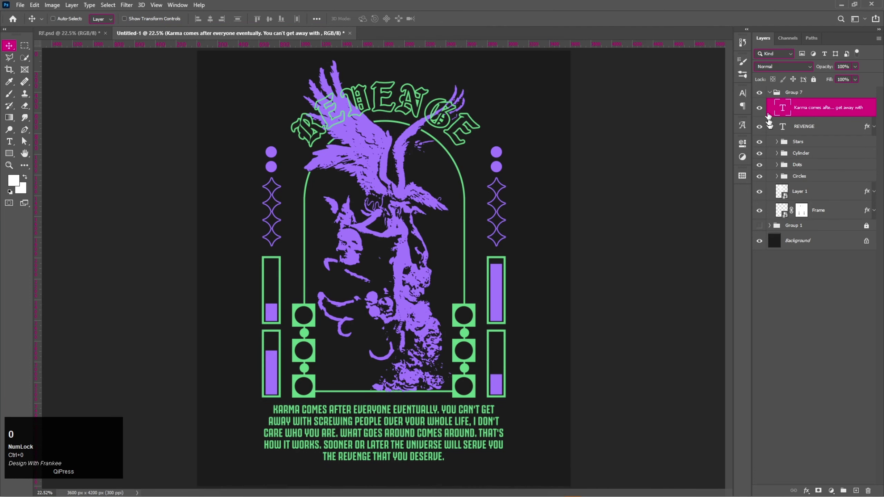
pyautogui.click(772, 96)
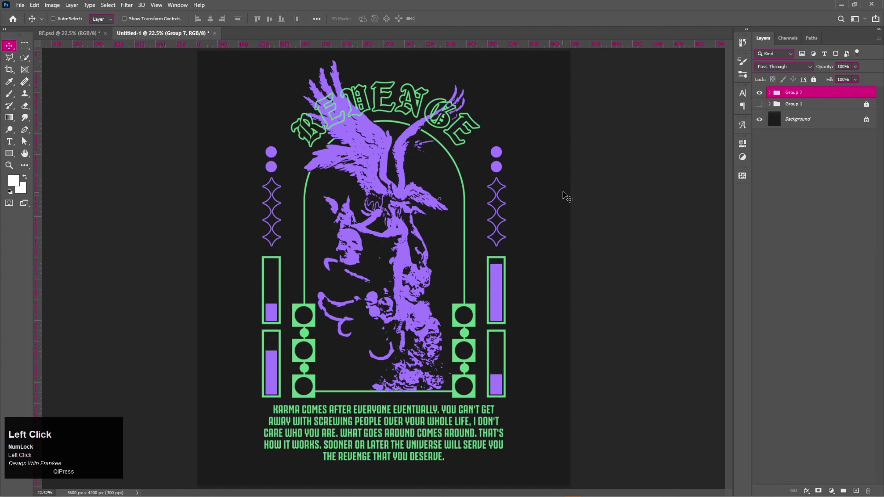
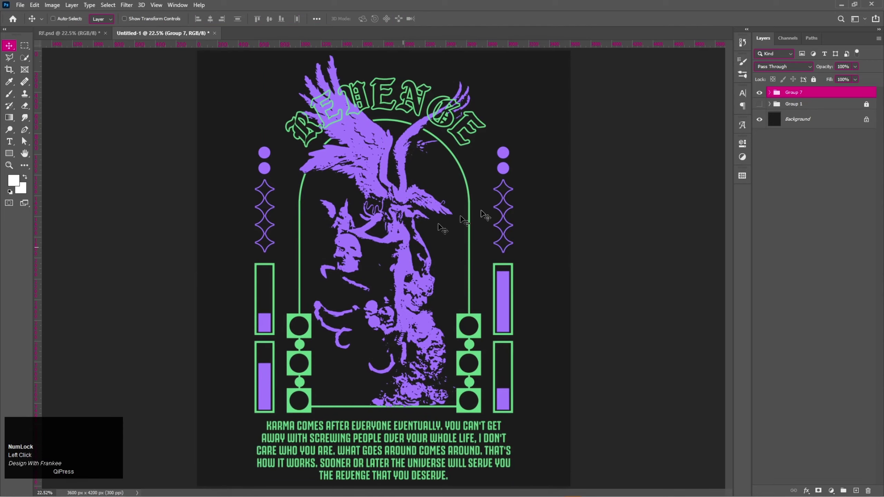
pyautogui.click(764, 91)
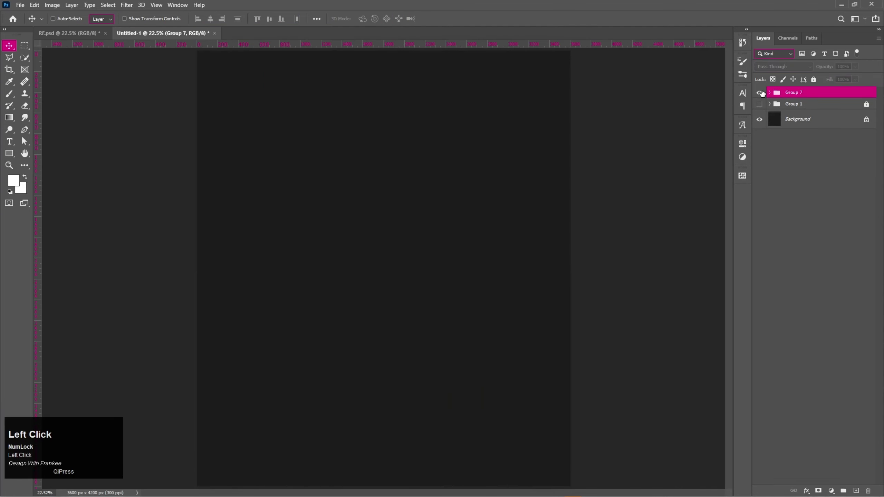